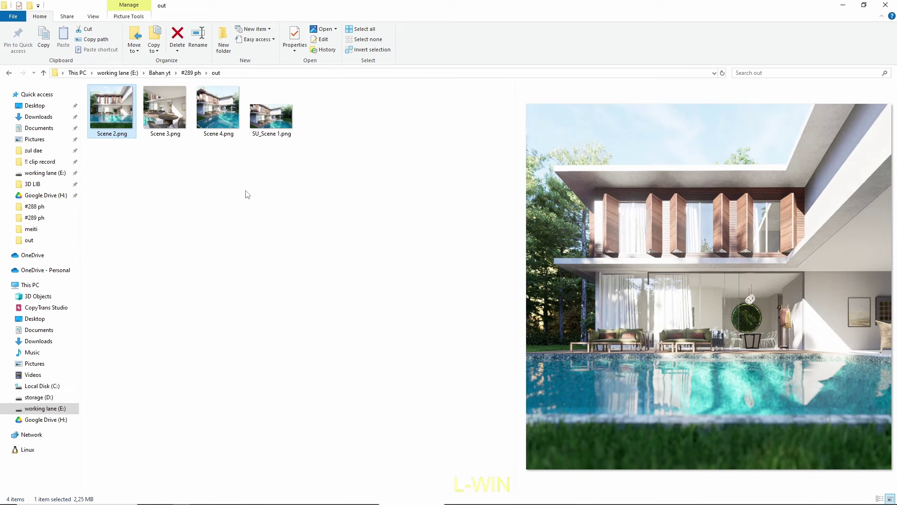
# Step: Preview the Scene 4 and other rendered stills, then select Scene 2.png in the out folder
pyautogui.click(166, 123)
pyautogui.click(231, 121)
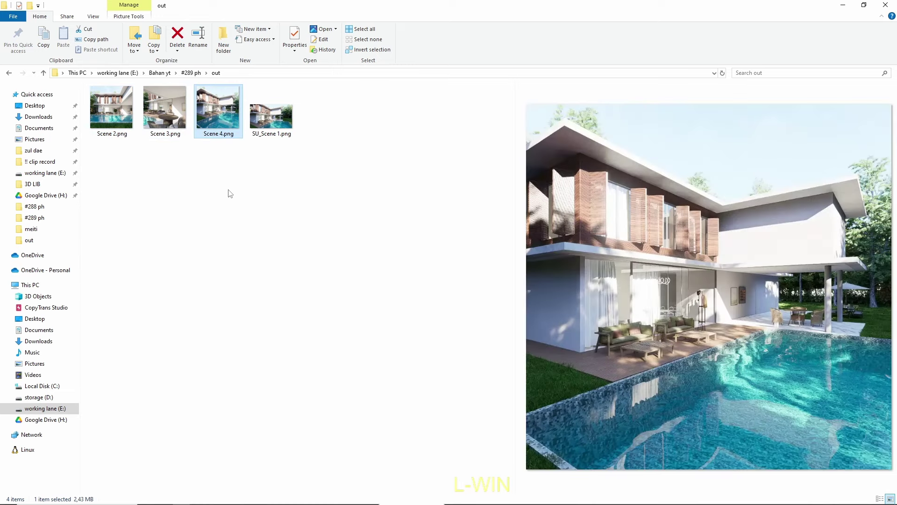
pyautogui.click(120, 125)
# Step: View Scene 2.png full-size and advance through Scene 3 to the Scene 4 pool render
pyautogui.doubleClick(118, 119)
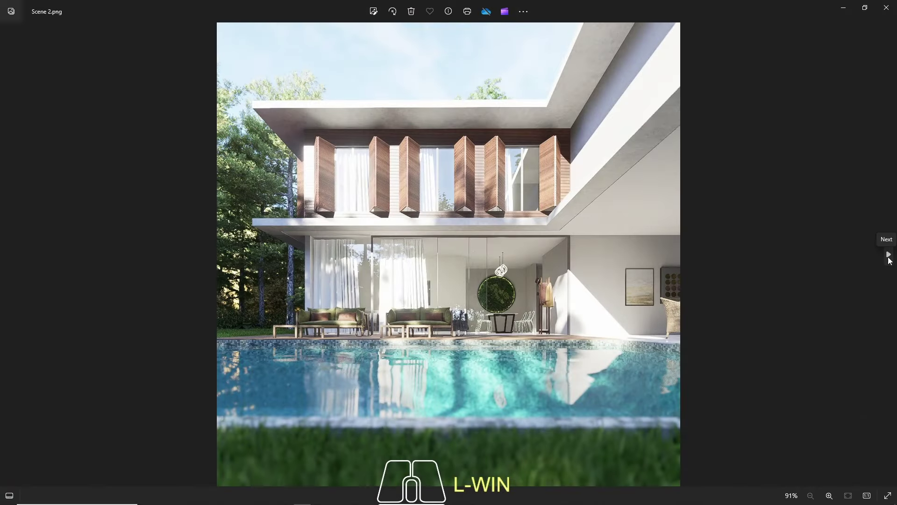
pyautogui.click(891, 261)
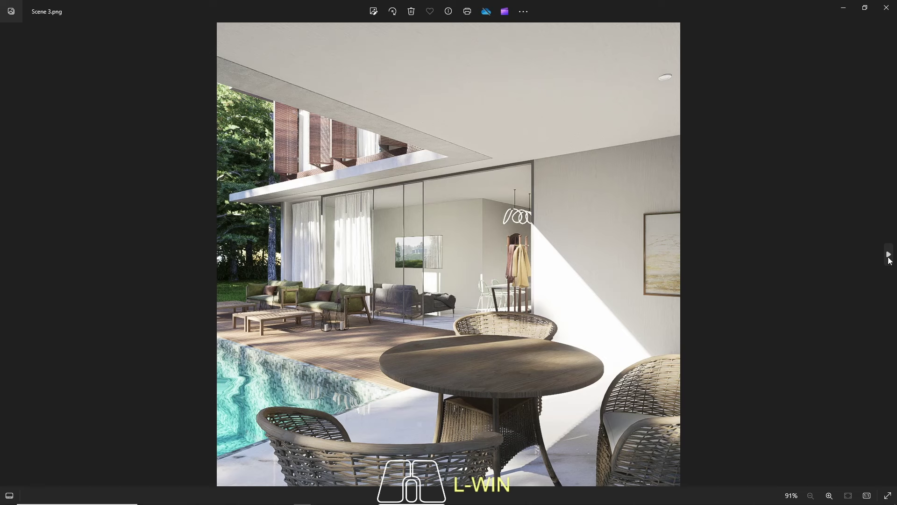
pyautogui.click(890, 260)
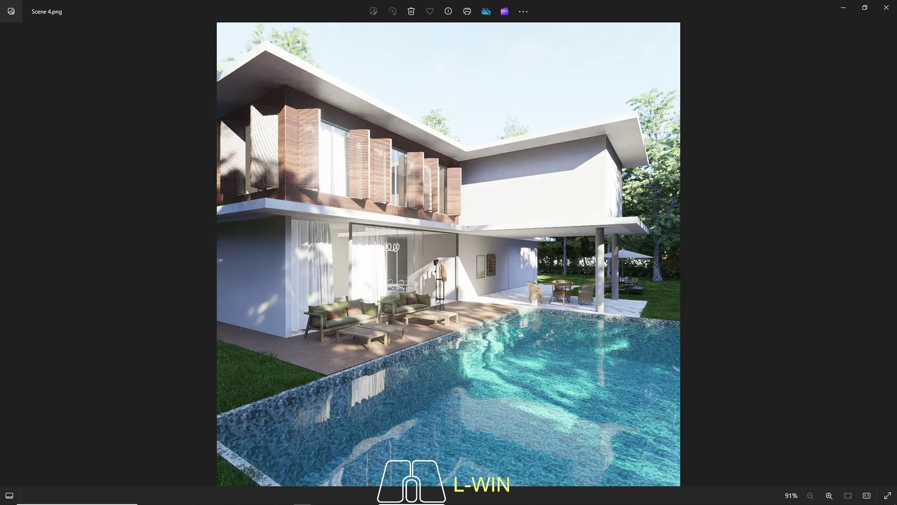
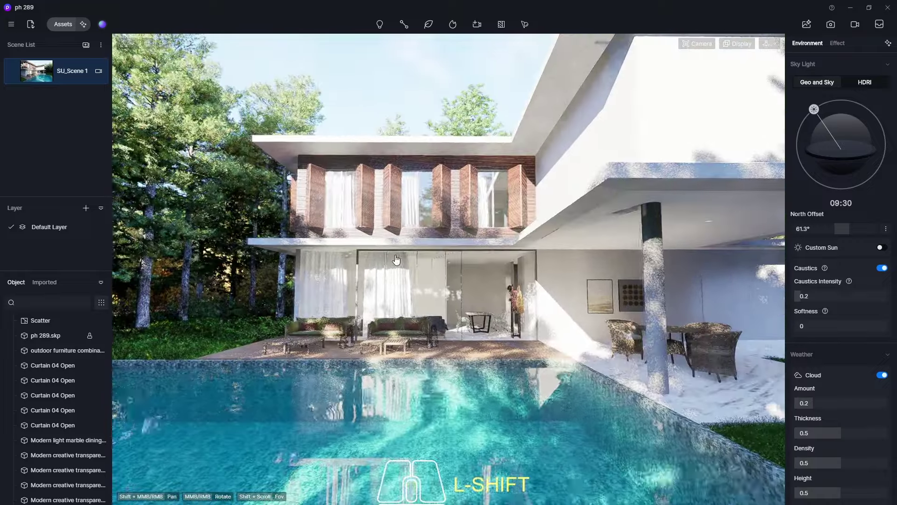
# Step: Orbit and zoom the viewport to look at the pool house from the pool side
pyautogui.scroll(-3)
pyautogui.scroll(3)
pyautogui.middleClick(485, 263)
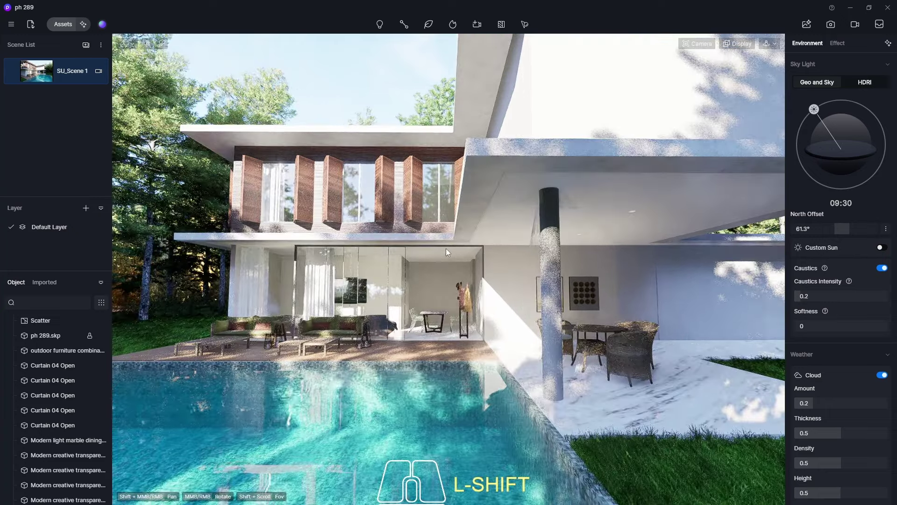
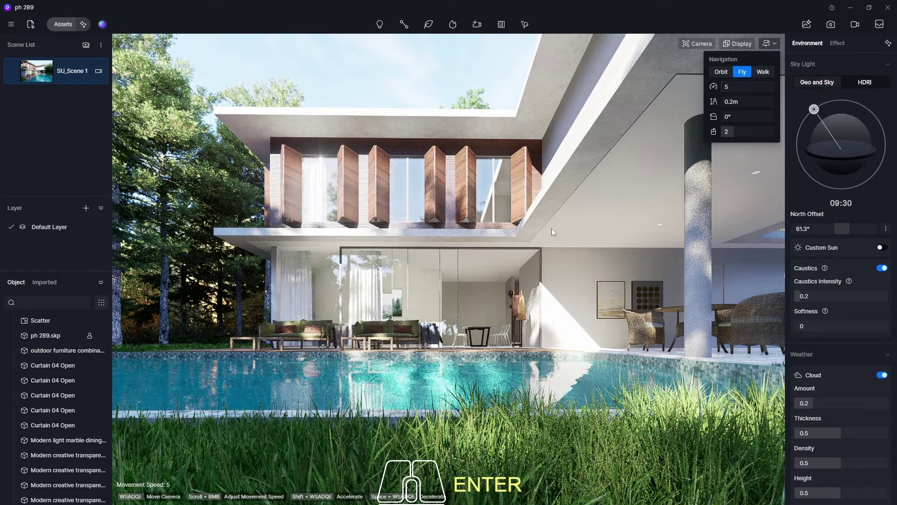
# Step: Fly the camera low over the lawn and aim it at the house front behind the pool
pyautogui.press('q')
pyautogui.press('e')
pyautogui.press('q')
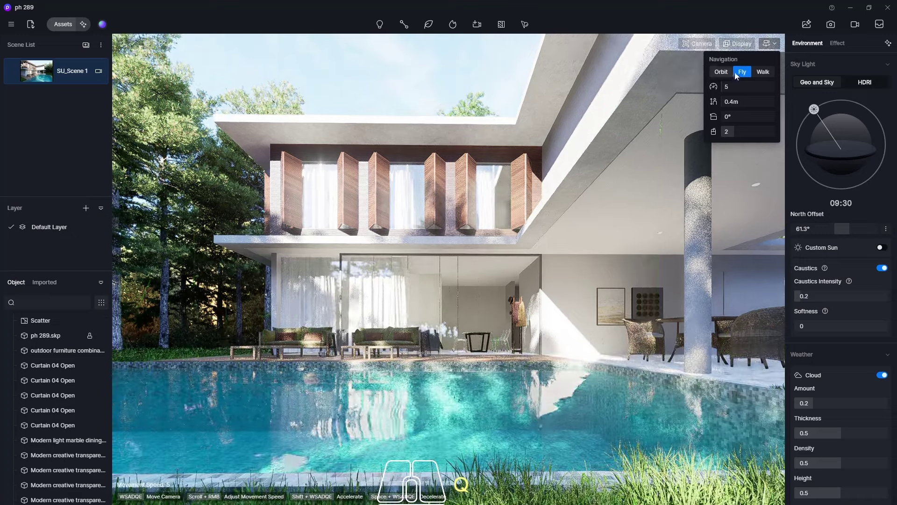
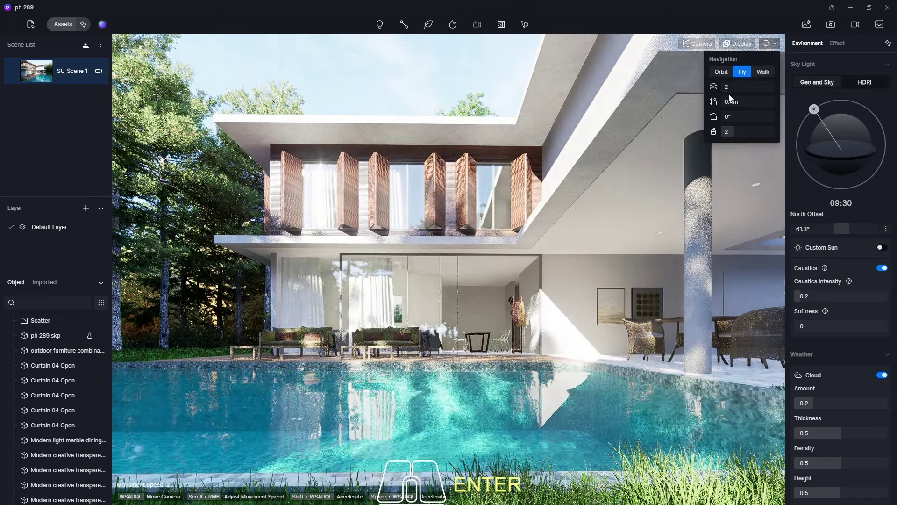
pyautogui.press('q')
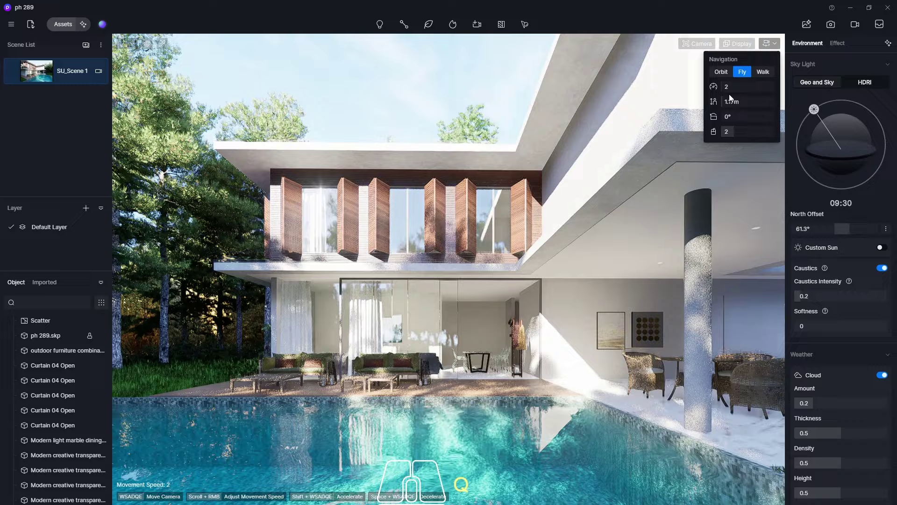
pyautogui.press('e')
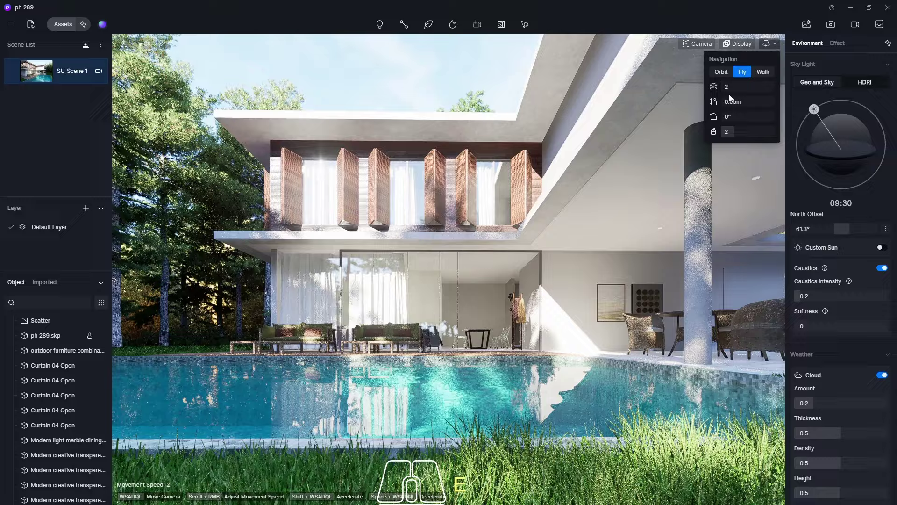
pyautogui.press('q')
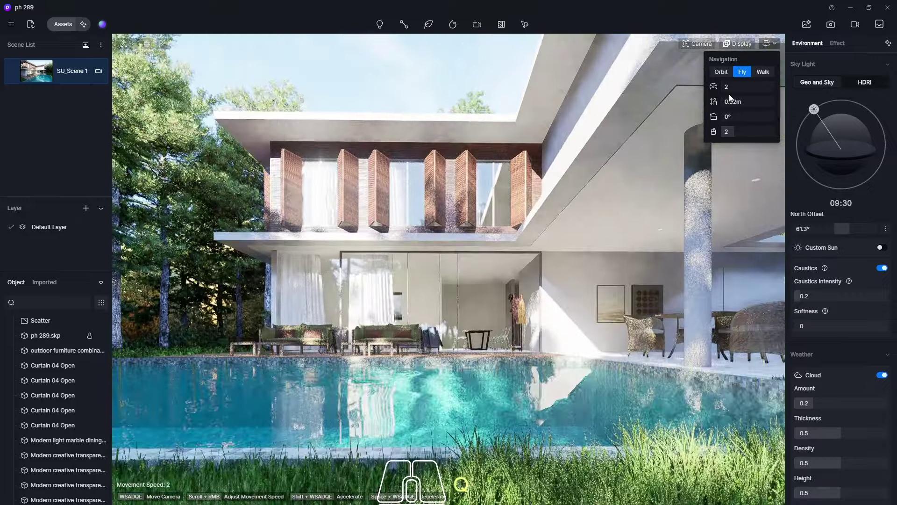
pyautogui.press('e')
pyautogui.press('q')
pyautogui.press('e')
pyautogui.moveTo(527, 171); pyautogui.dragTo(522, 171)
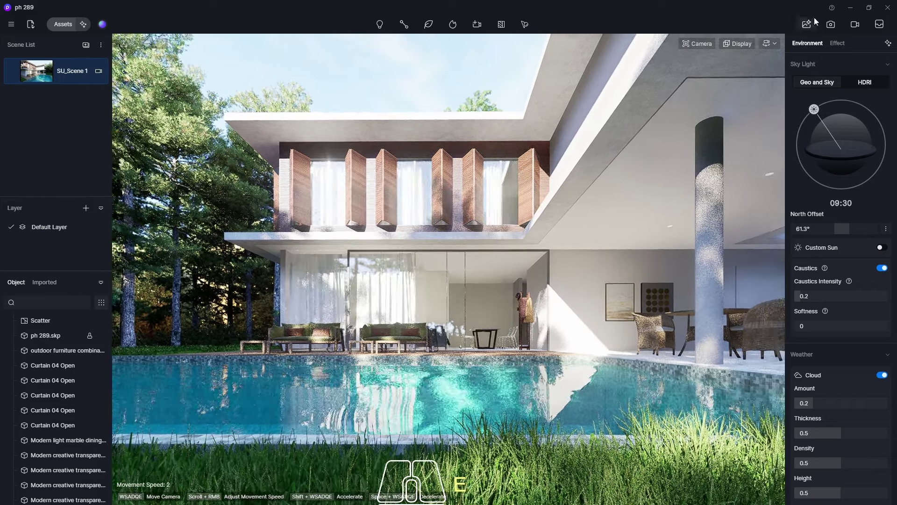
# Step: Enter still image mode and slide the camera sideways to frame the house front
pyautogui.click(836, 28)
pyautogui.click(750, 47)
pyautogui.click(769, 73)
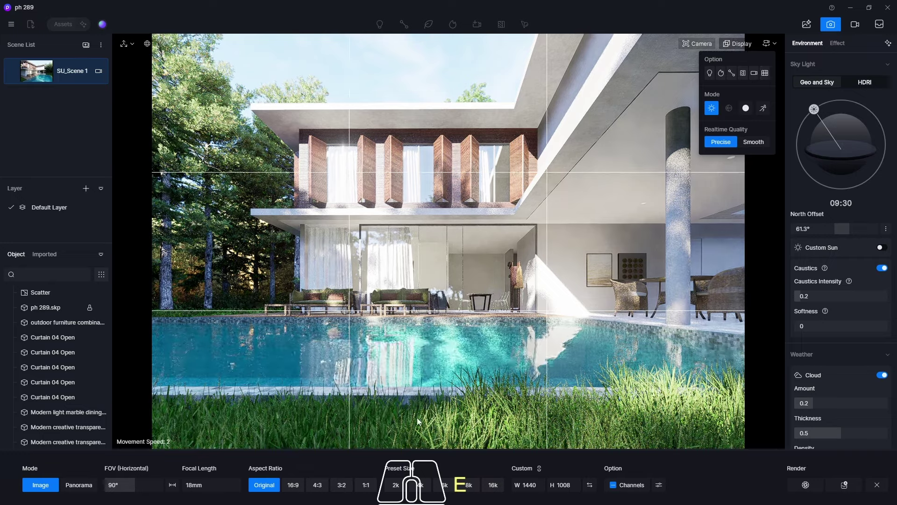
pyautogui.press('a')
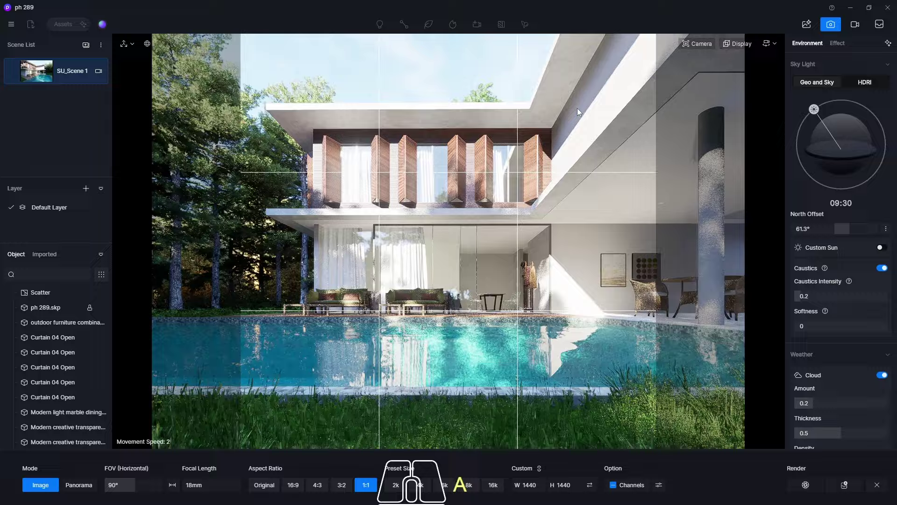
pyautogui.press('d')
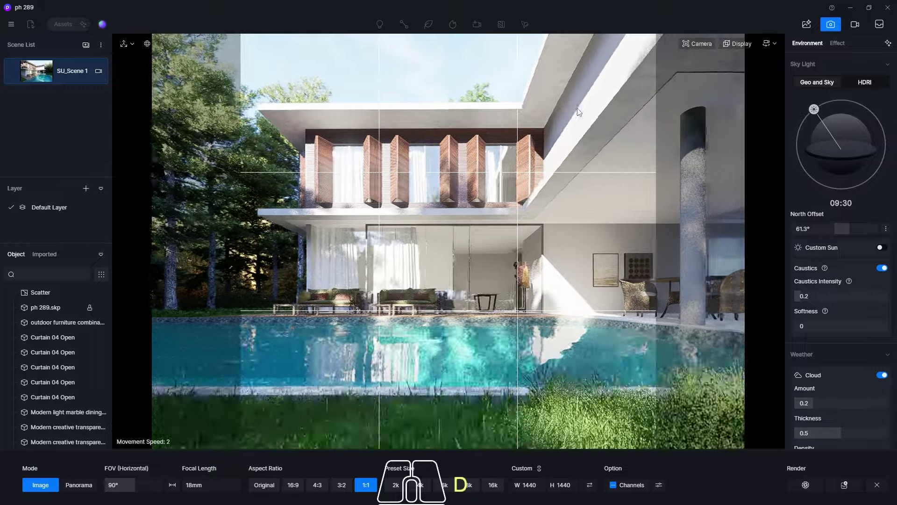
pyautogui.press('a')
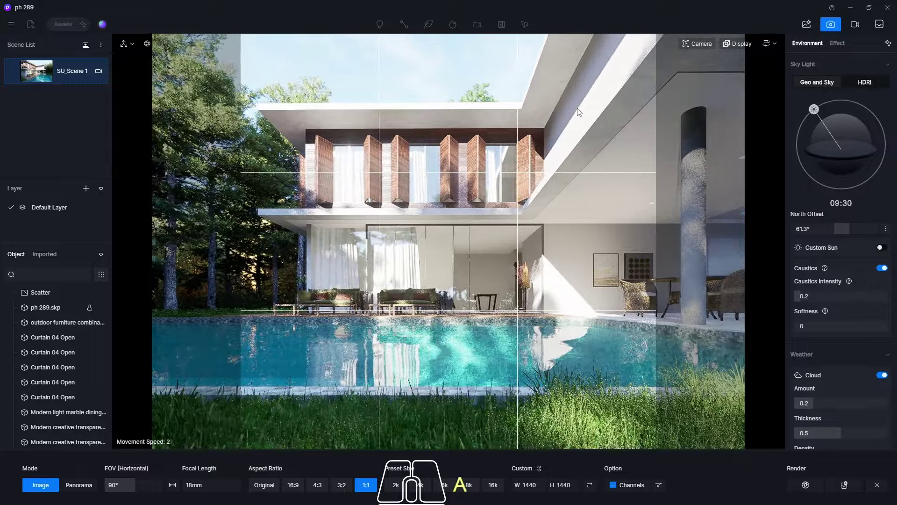
pyautogui.press('d')
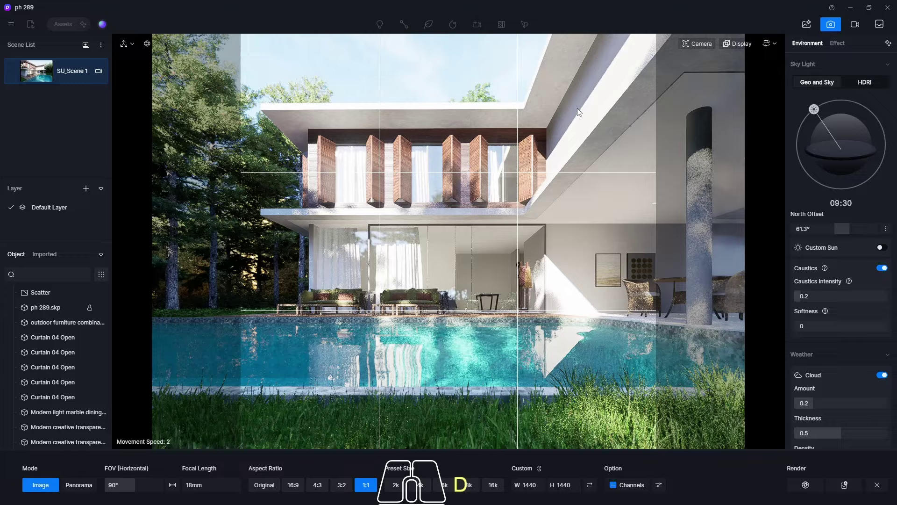
pyautogui.press('a')
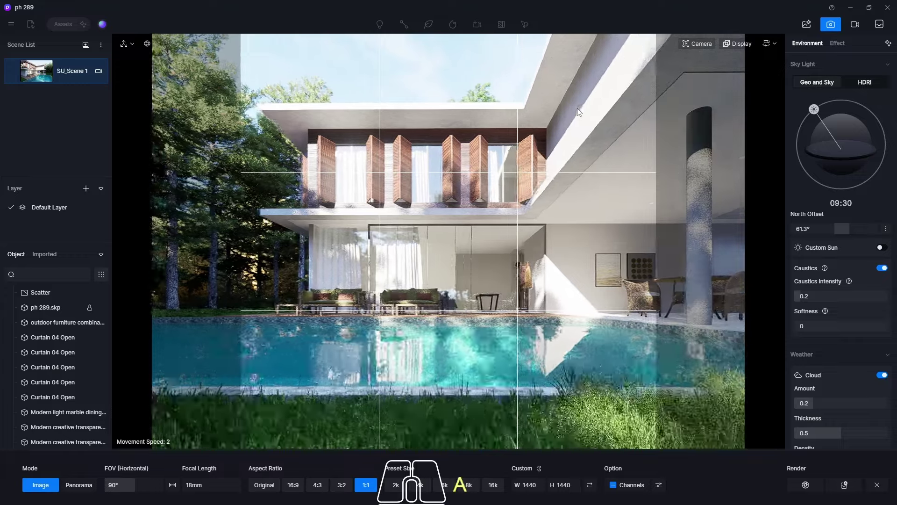
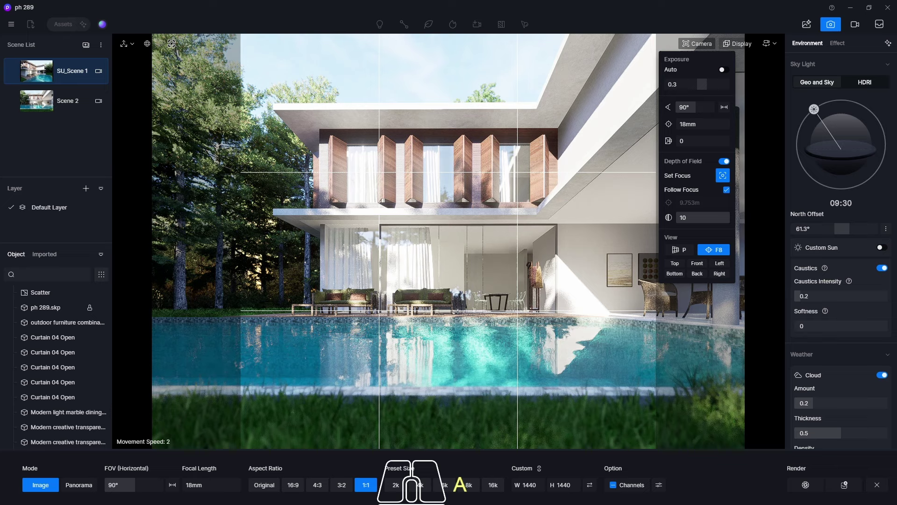
# Step: Keep the framed pool-front view as Scene 2 and leave still image mode with F8
pyautogui.press('Escape')
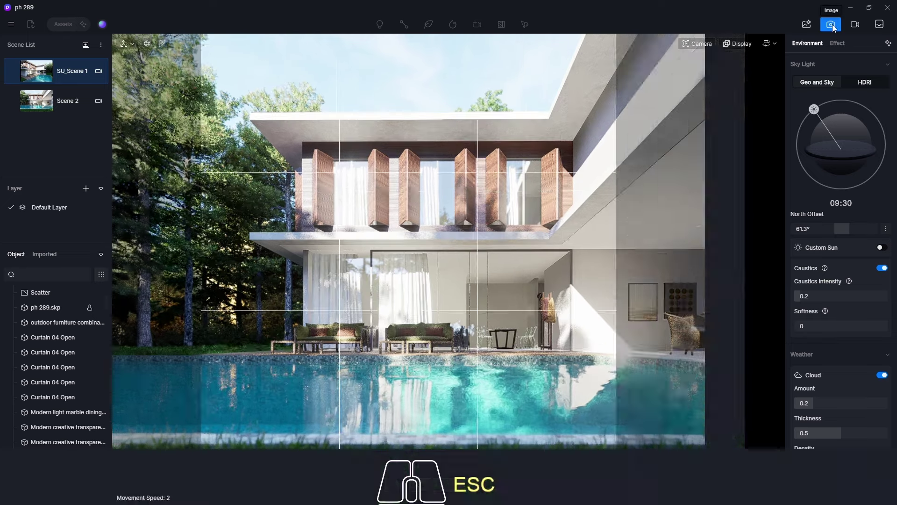
pyautogui.press('F8')
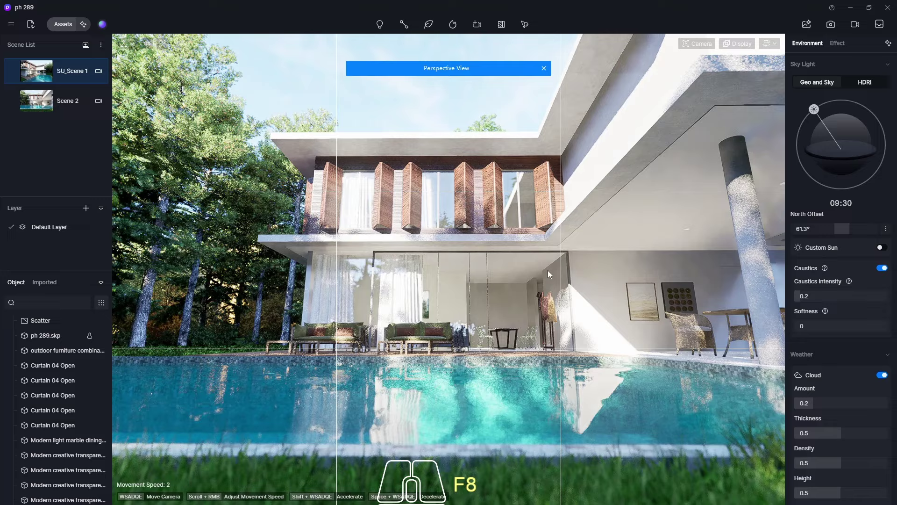
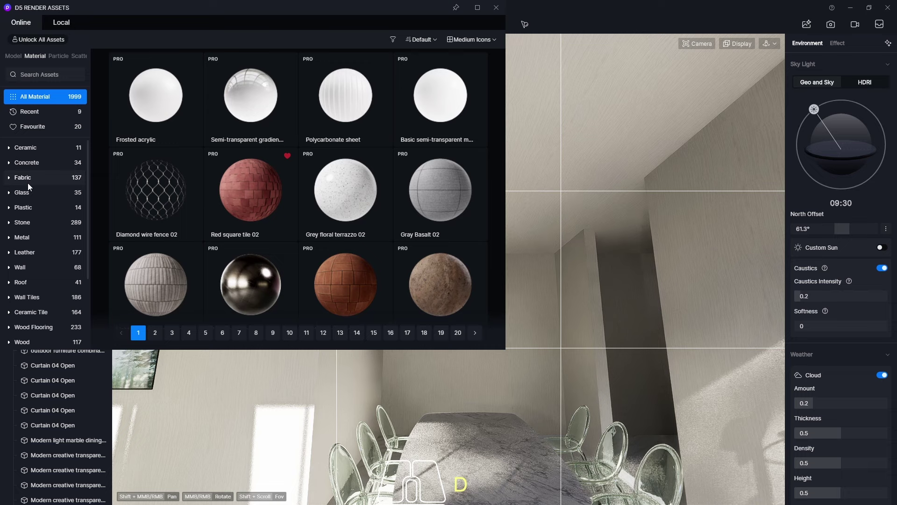
# Step: Pick the Modern Ecological Plant wall decoration from the 3D model library for placement
pyautogui.click(18, 61)
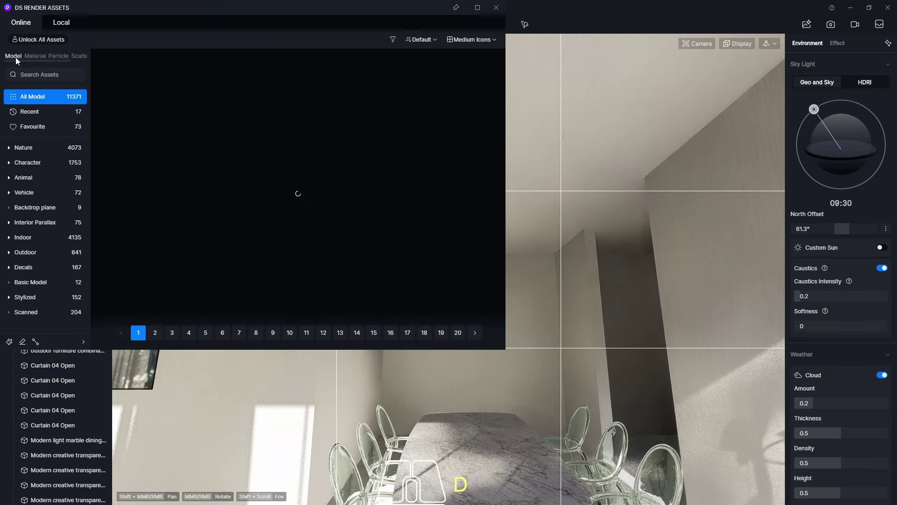
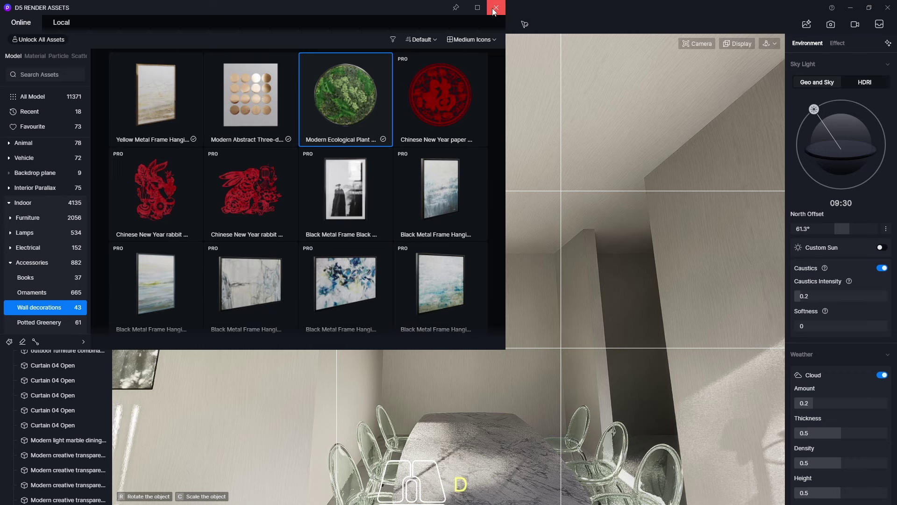
pyautogui.click(495, 11)
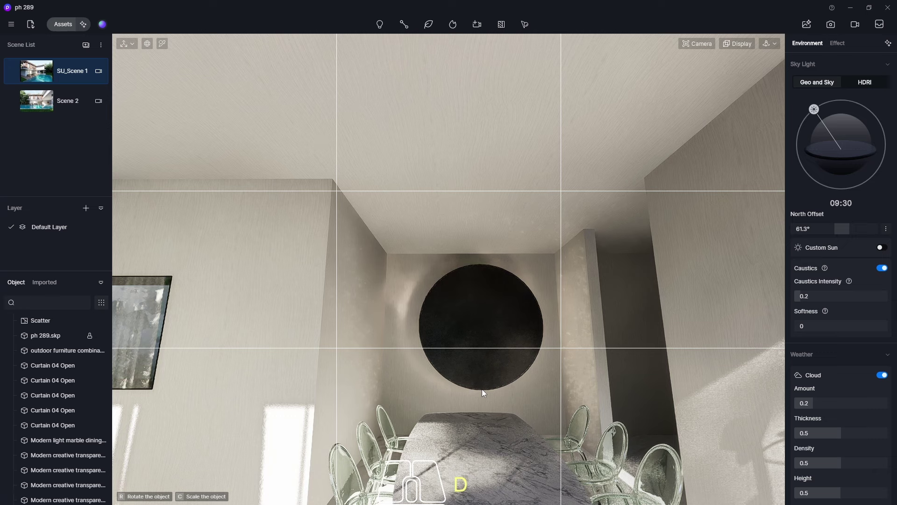
# Step: Place the round plant wall decoration and view it from inside the dining room
pyautogui.click(481, 392)
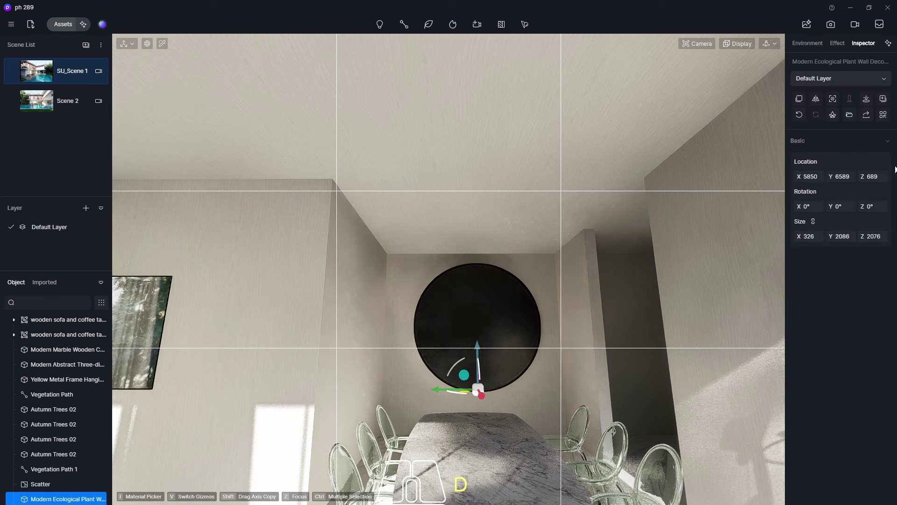
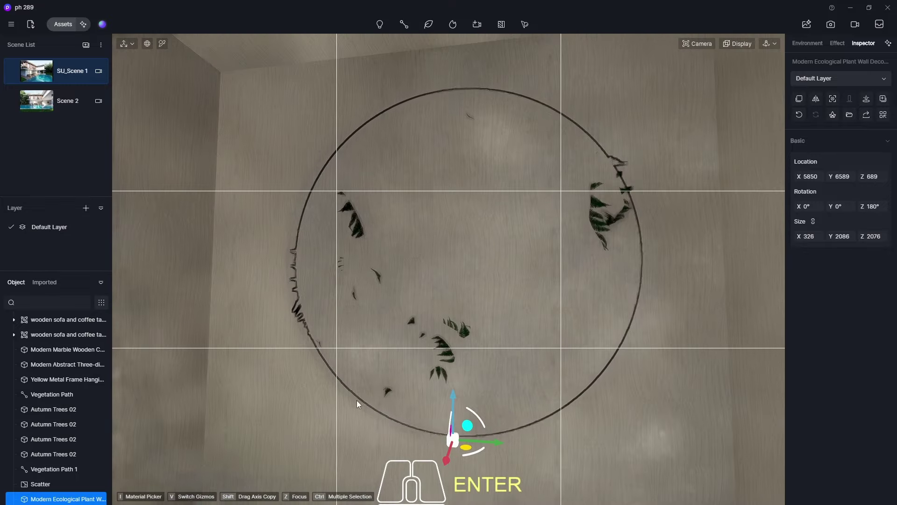
pyautogui.click(449, 463)
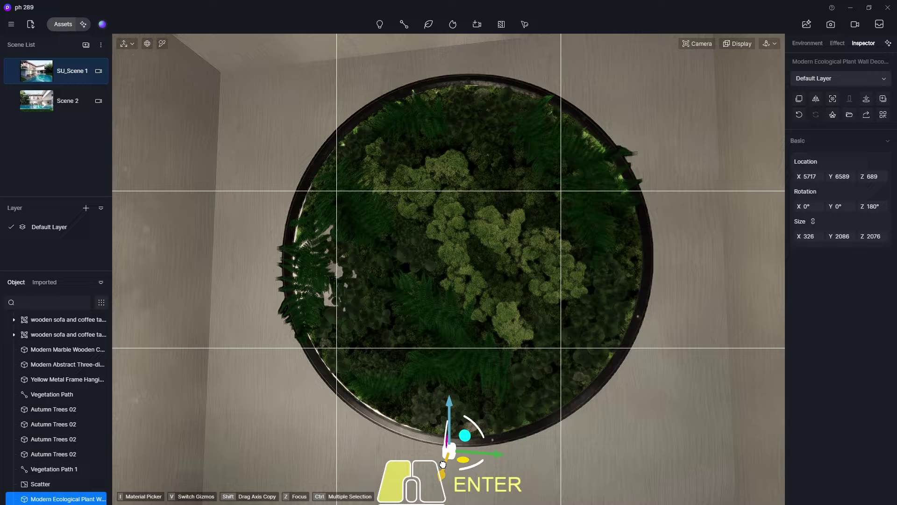
pyautogui.middleClick(551, 236)
pyautogui.middleClick(594, 210)
pyautogui.click(40, 105)
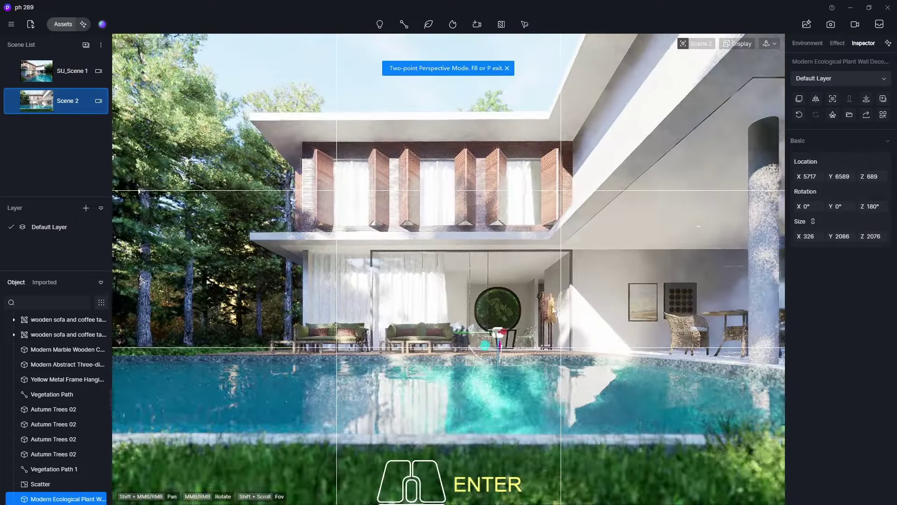
pyautogui.middleClick(528, 307)
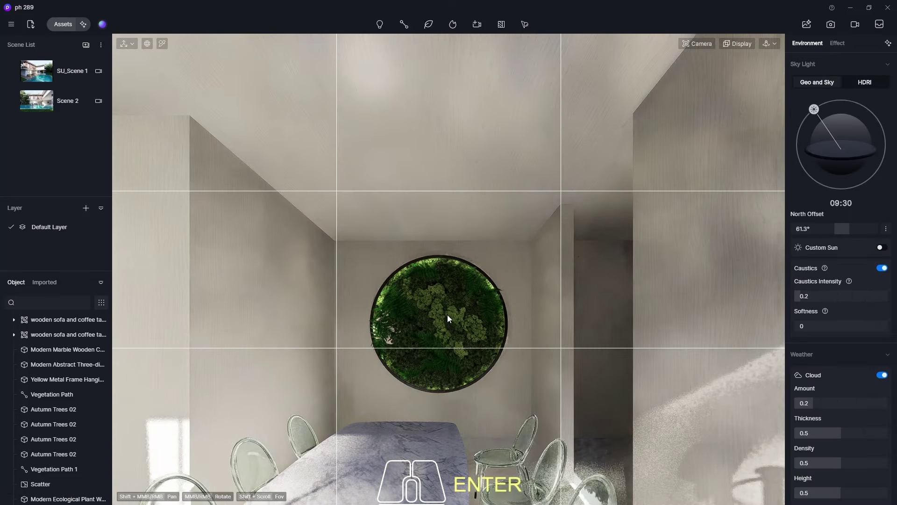
pyautogui.middleClick(77, 469)
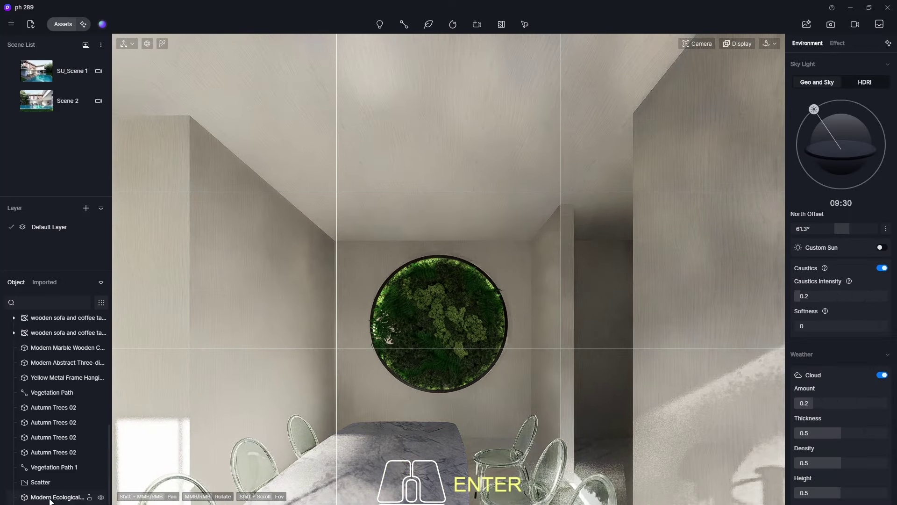
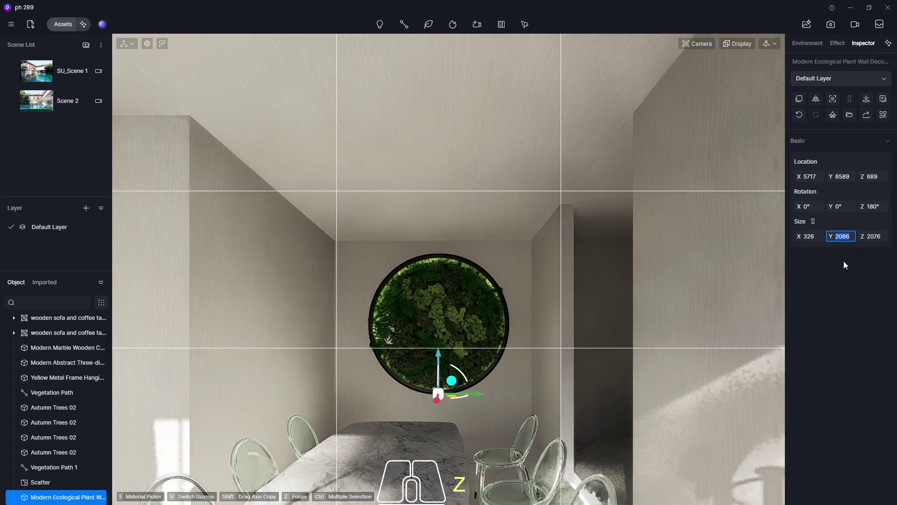
# Step: Scale the decoration uniformly to about 1800 units and reframe the view on it
pyautogui.press('KP_1')
pyautogui.press('KP_8')
pyautogui.press('KP_0')
pyautogui.press('Return')
pyautogui.moveTo(472, 309); pyautogui.dragTo(443, 328)
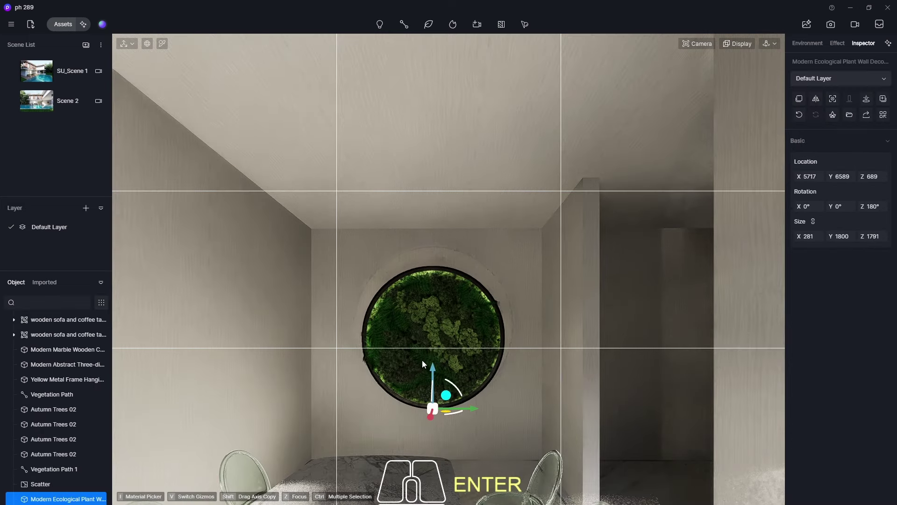
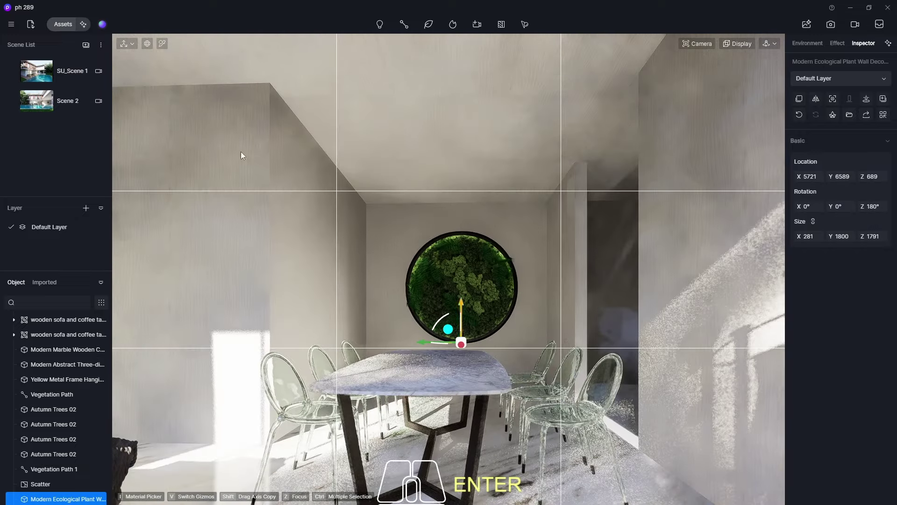
# Step: Pick the Howan black metal chandelier from the lamp models and drop it in the dining room
pyautogui.click(58, 26)
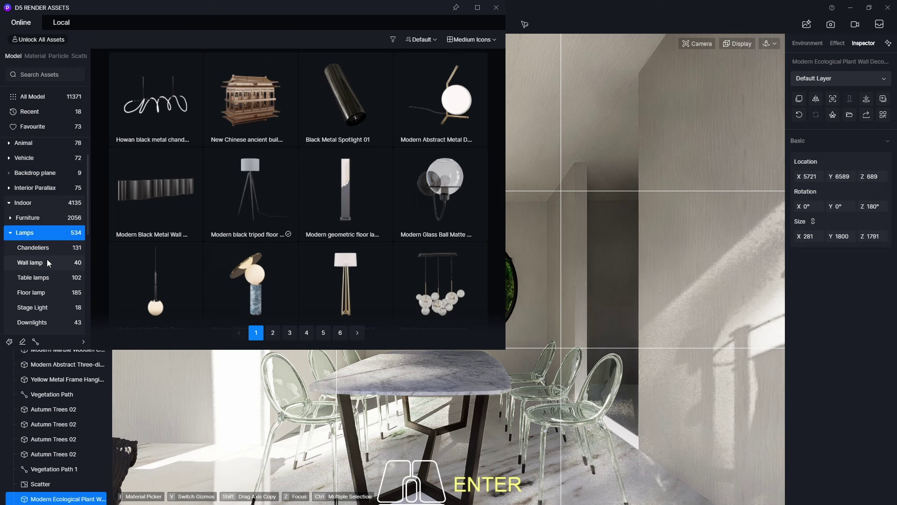
pyautogui.middleClick(374, 90)
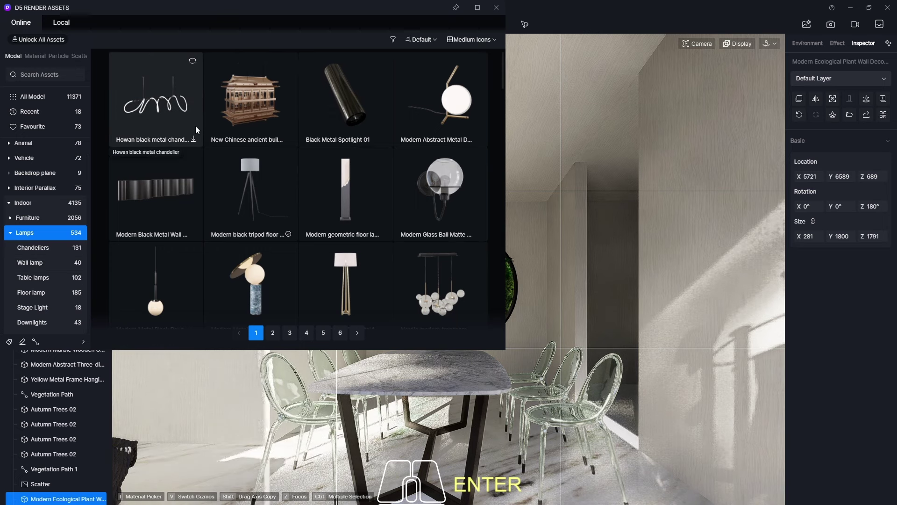
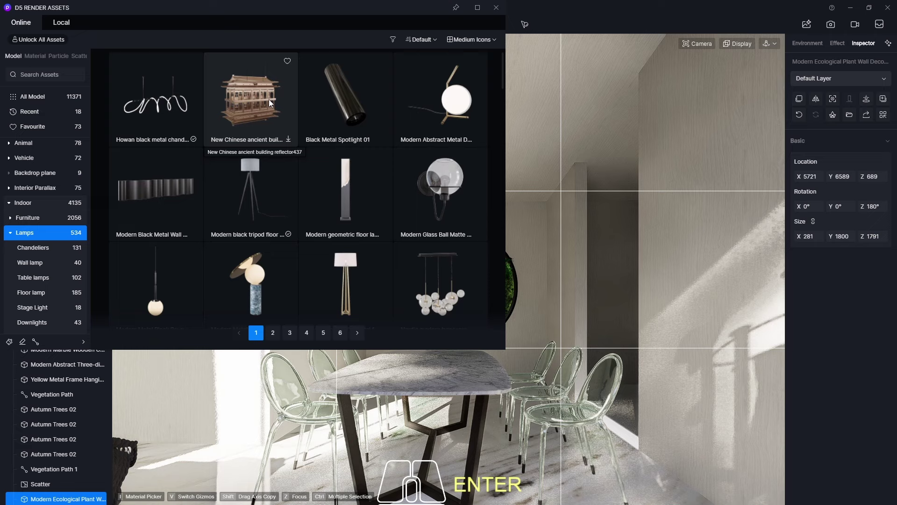
pyautogui.click(133, 100)
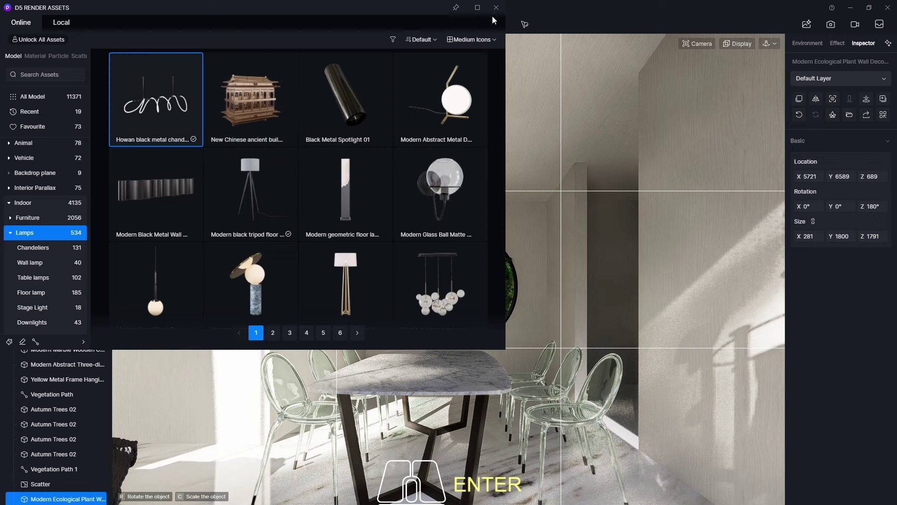
pyautogui.click(496, 12)
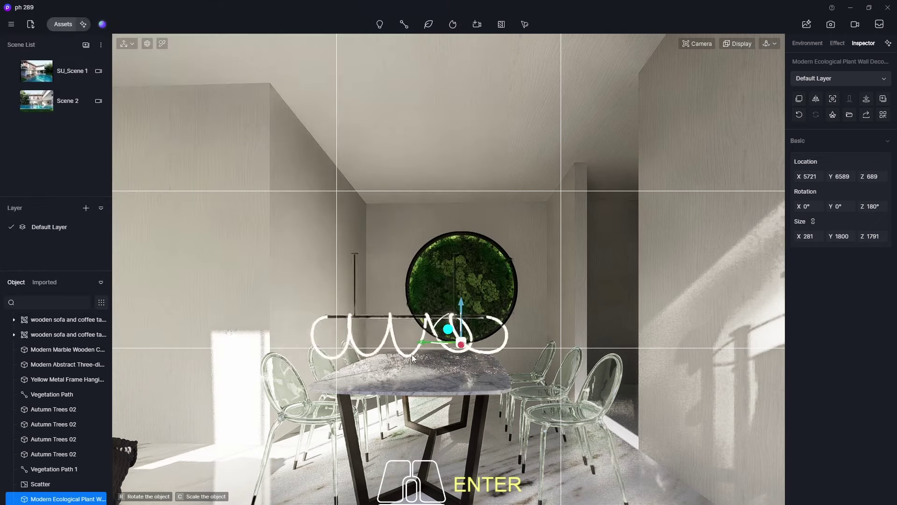
pyautogui.click(420, 361)
# Step: Bring the chandelier into view and rotate it a quarter turn with the gizmo
pyautogui.scroll(3)
pyautogui.moveTo(426, 332); pyautogui.dragTo(416, 443)
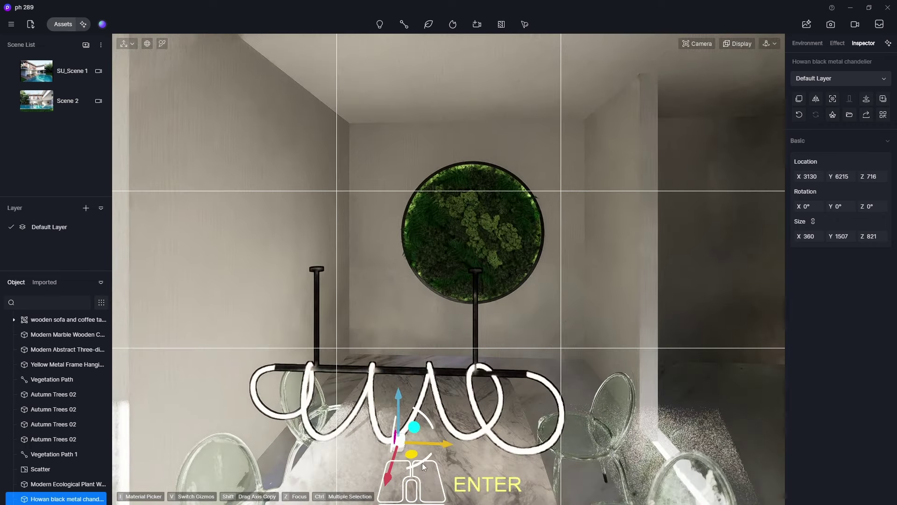
pyautogui.moveTo(424, 466); pyautogui.dragTo(470, 410)
pyautogui.middleClick(481, 323)
pyautogui.scroll(-3)
# Step: Shift the chandelier over the dining table and raise it to hang from the ceiling at height 2177
pyautogui.moveTo(471, 394); pyautogui.dragTo(484, 396)
pyautogui.middleClick(470, 423)
pyautogui.moveTo(458, 434); pyautogui.dragTo(255, 458)
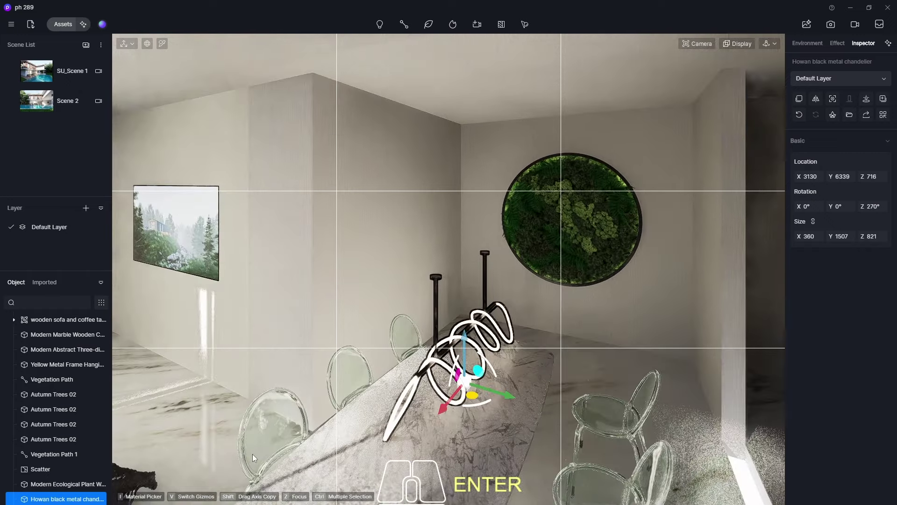
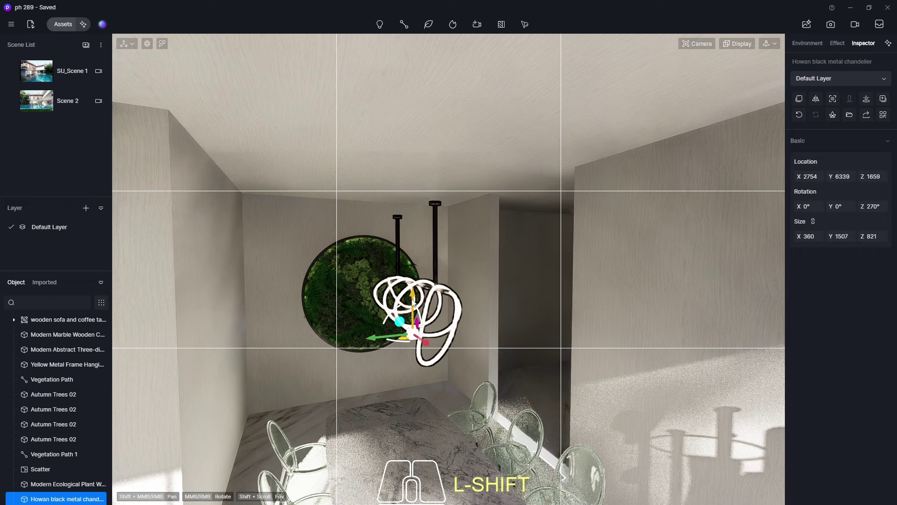
pyautogui.moveTo(415, 302); pyautogui.dragTo(427, 225)
pyautogui.scroll(-3)
# Step: In the exterior pool scene, lift the plant wall decoration to height 863 and select the pool water
pyautogui.click(38, 110)
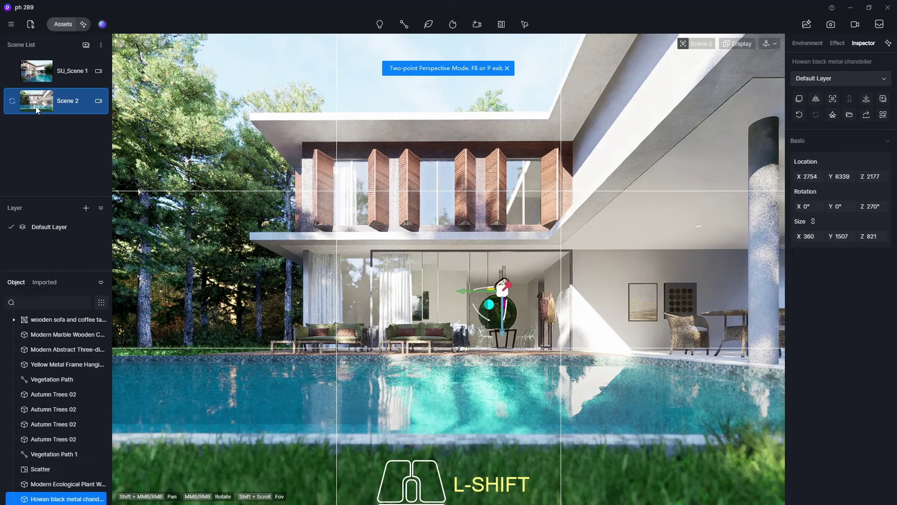
pyautogui.click(604, 424)
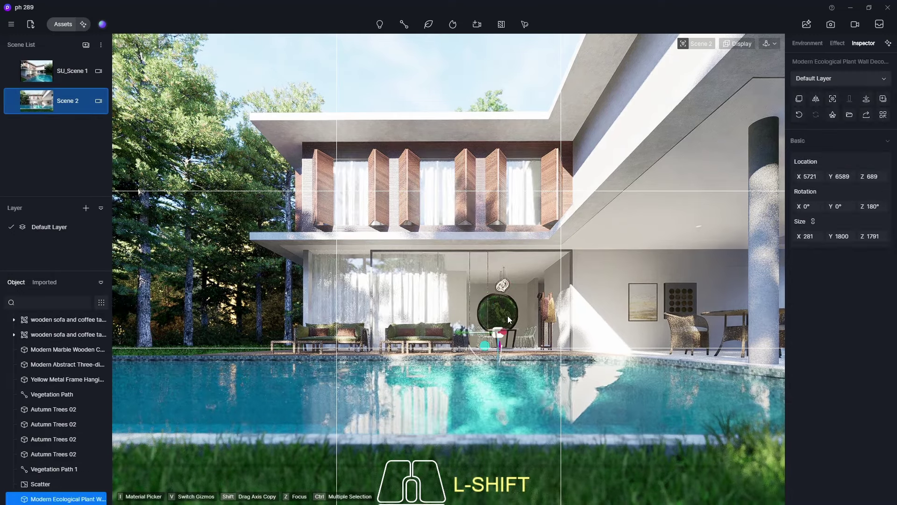
pyautogui.click(504, 381)
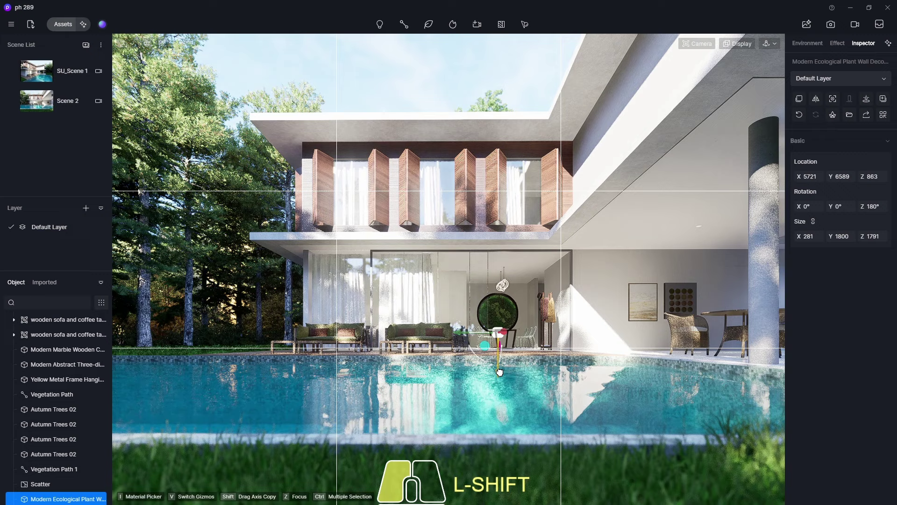
pyautogui.click(574, 415)
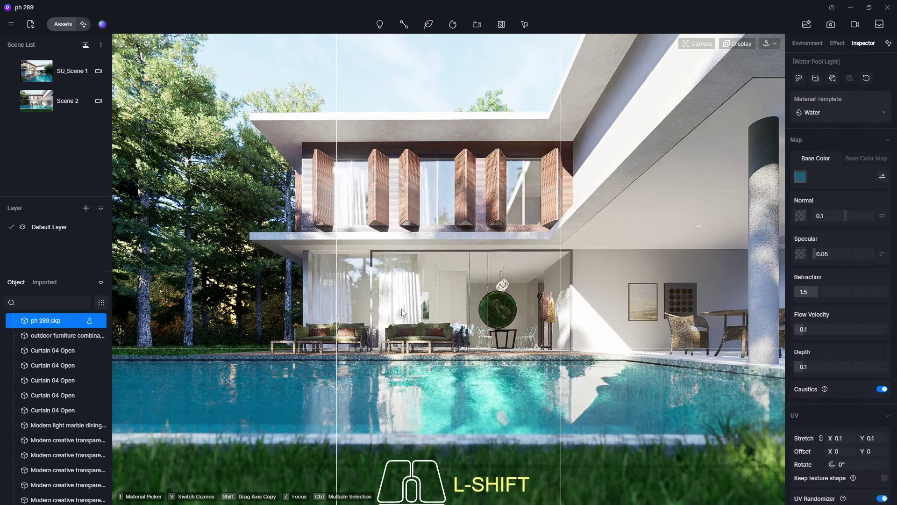
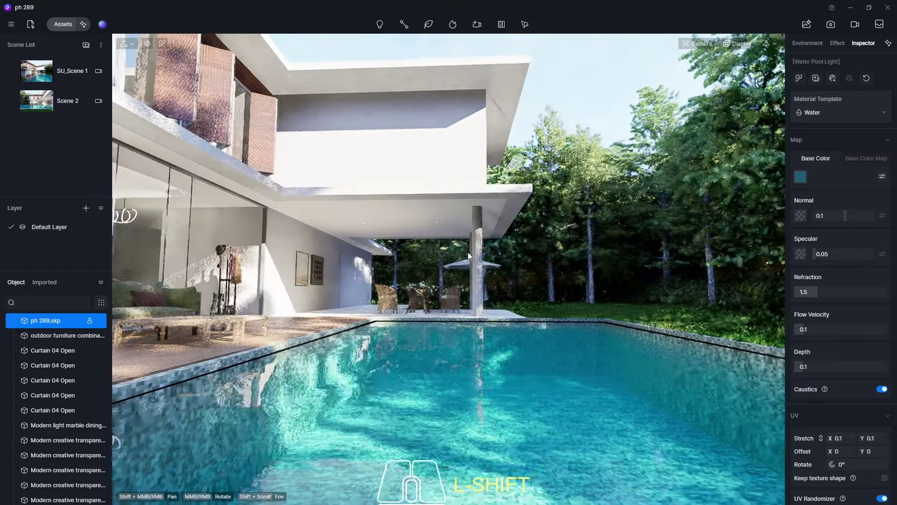
# Step: Orbit around the pool and along the terrace toward the house wall
pyautogui.moveTo(473, 260); pyautogui.dragTo(492, 293)
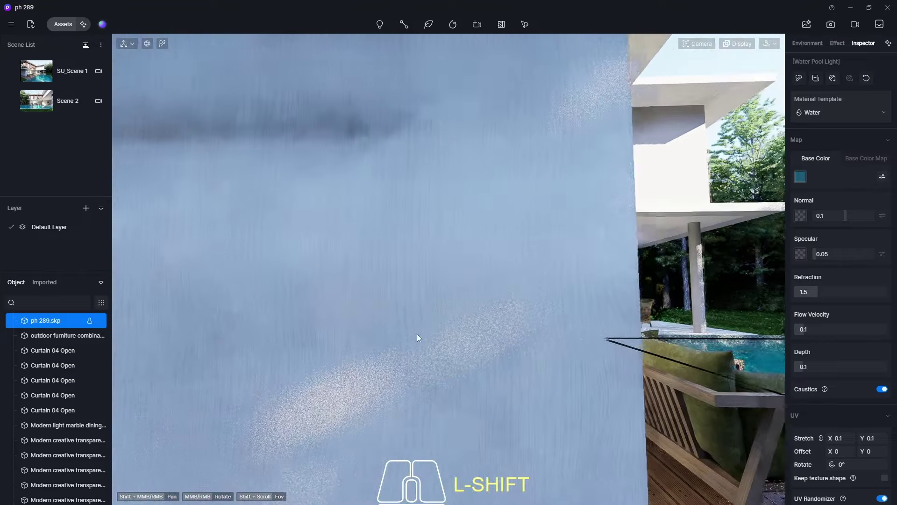
pyautogui.moveTo(521, 328); pyautogui.dragTo(256, 309)
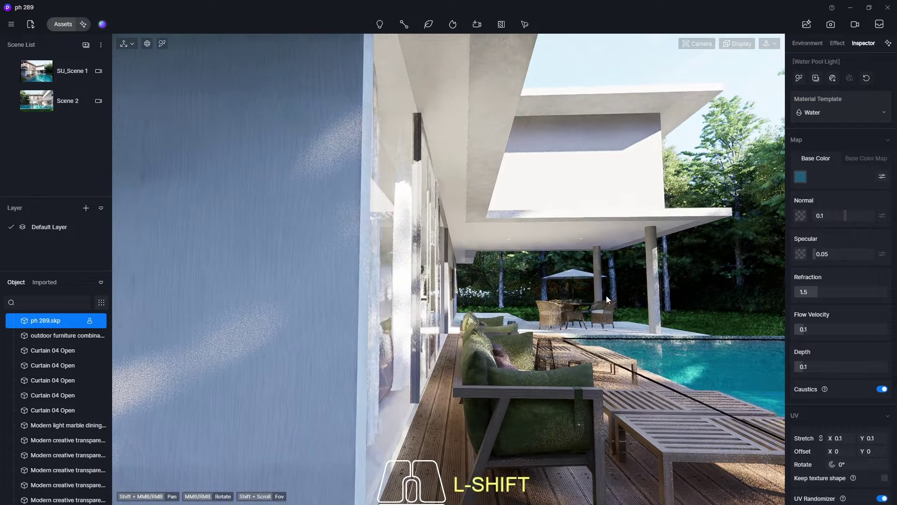
pyautogui.moveTo(608, 298); pyautogui.dragTo(414, 316)
pyautogui.scroll(-3)
pyautogui.middleClick(384, 315)
pyautogui.middleClick(382, 309)
pyautogui.moveTo(394, 288); pyautogui.dragTo(507, 273)
pyautogui.moveTo(446, 320); pyautogui.dragTo(199, 314)
pyautogui.moveTo(538, 314); pyautogui.dragTo(263, 316)
pyautogui.moveTo(287, 315); pyautogui.dragTo(229, 319)
pyautogui.scroll(3)
pyautogui.scroll(-3)
# Step: Move past the terrace column to frame the table and chairs in normal perspective at 60° FOV
pyautogui.moveTo(287, 276); pyautogui.dragTo(218, 283)
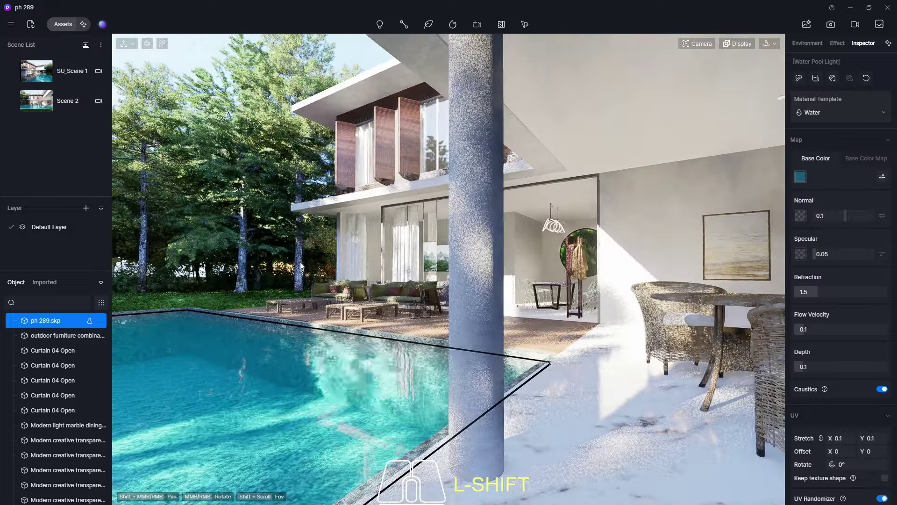
pyautogui.moveTo(303, 265); pyautogui.dragTo(254, 270)
pyautogui.press('shift+F8')
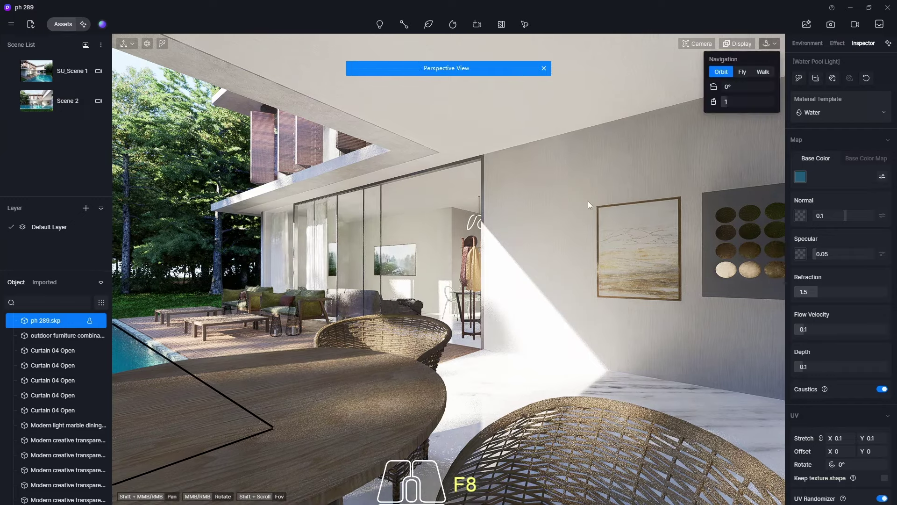
pyautogui.middleClick(583, 257)
pyautogui.middleClick(449, 295)
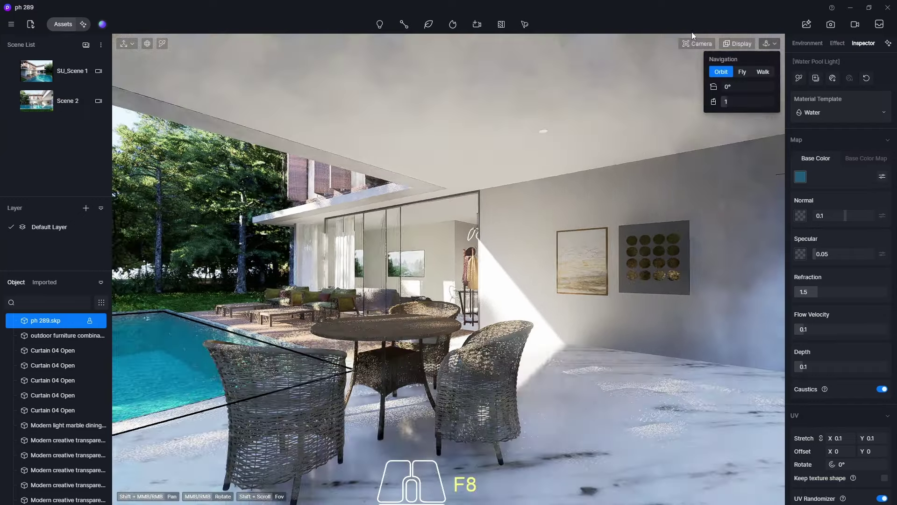
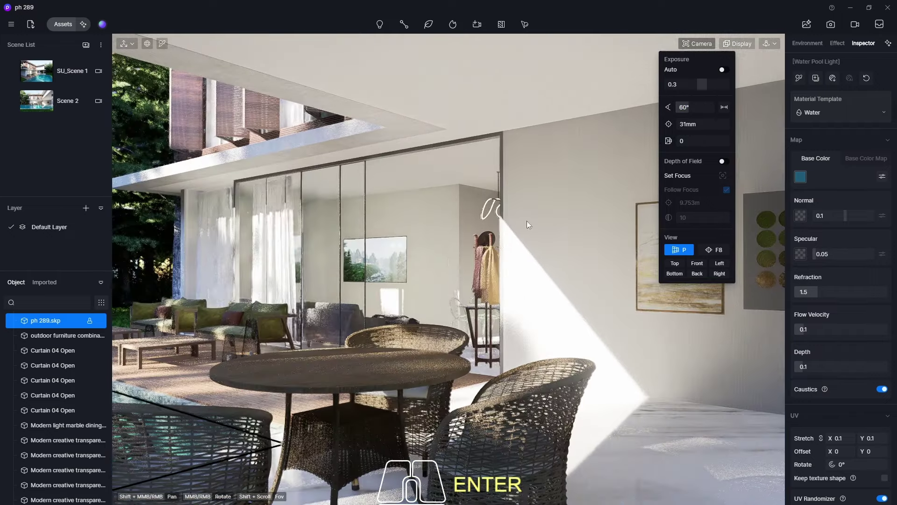
pyautogui.middleClick(451, 261)
pyautogui.middleClick(370, 259)
pyautogui.scroll(-3)
pyautogui.middleClick(371, 261)
pyautogui.scroll(-3)
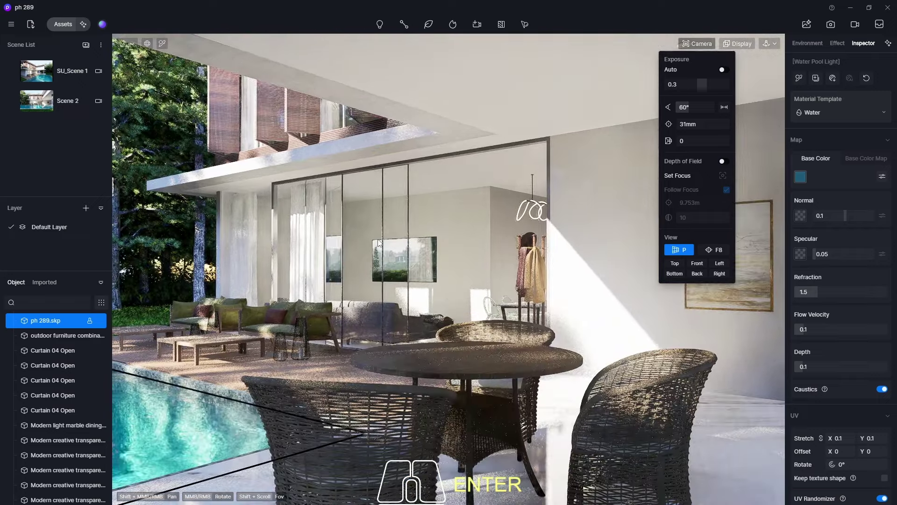
pyautogui.middleClick(383, 237)
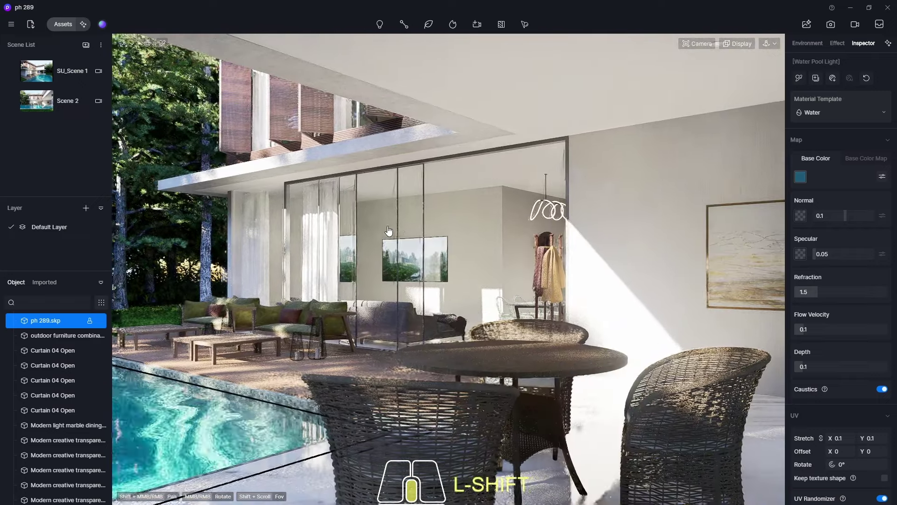
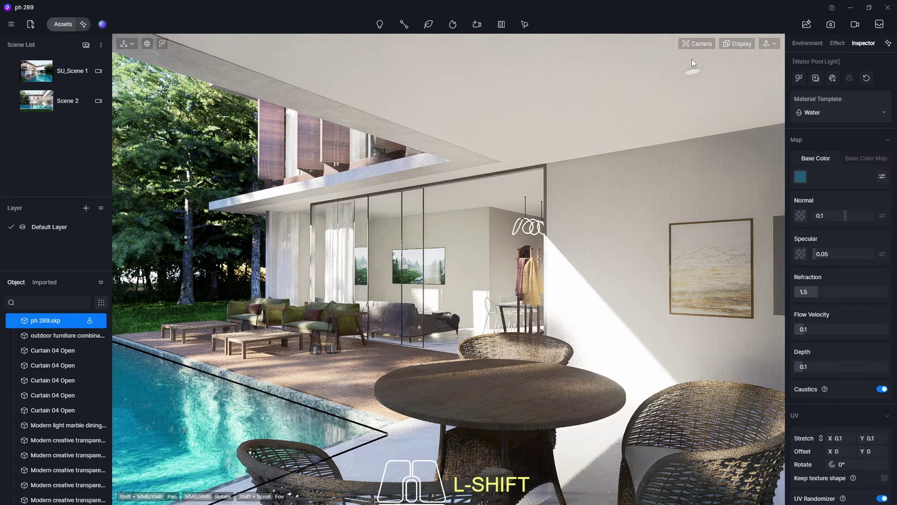
# Step: Set the camera field of view to 80° (21mm)
pyautogui.click(700, 49)
pyautogui.press('KP_8')
pyautogui.press('KP_0')
pyautogui.press('Return')
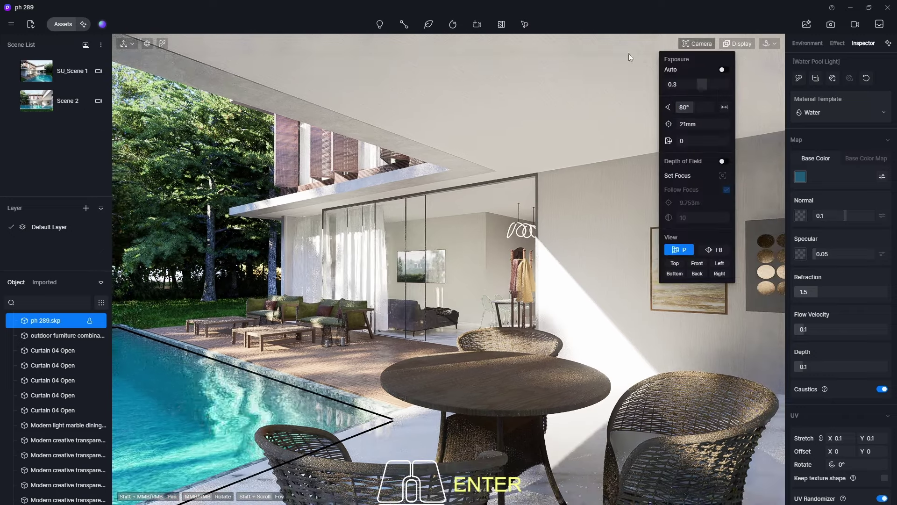
pyautogui.click(706, 47)
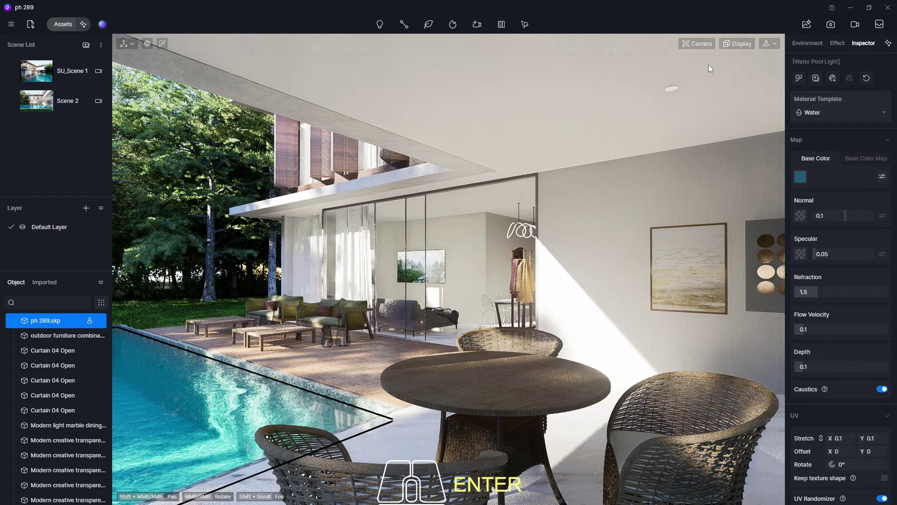
# Step: Enable two-point perspective and enter still-image render mode for the terrace shot
pyautogui.click(715, 253)
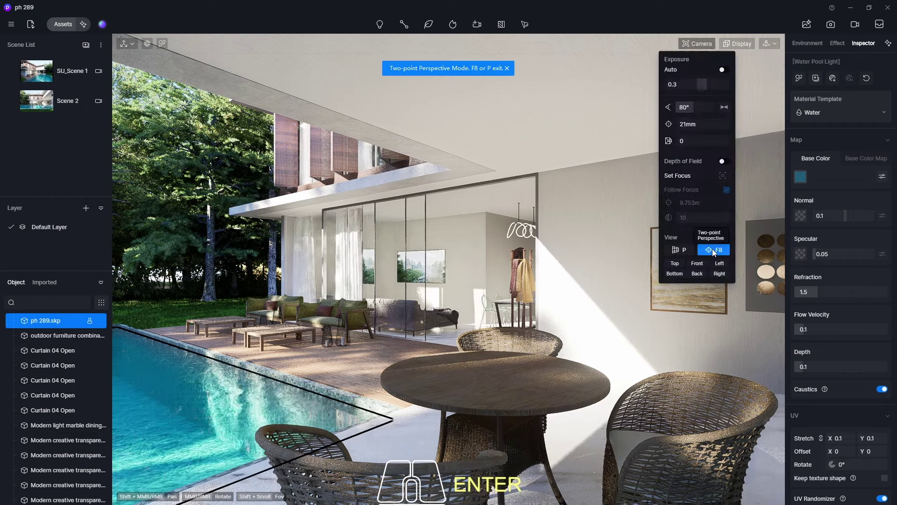
pyautogui.click(832, 27)
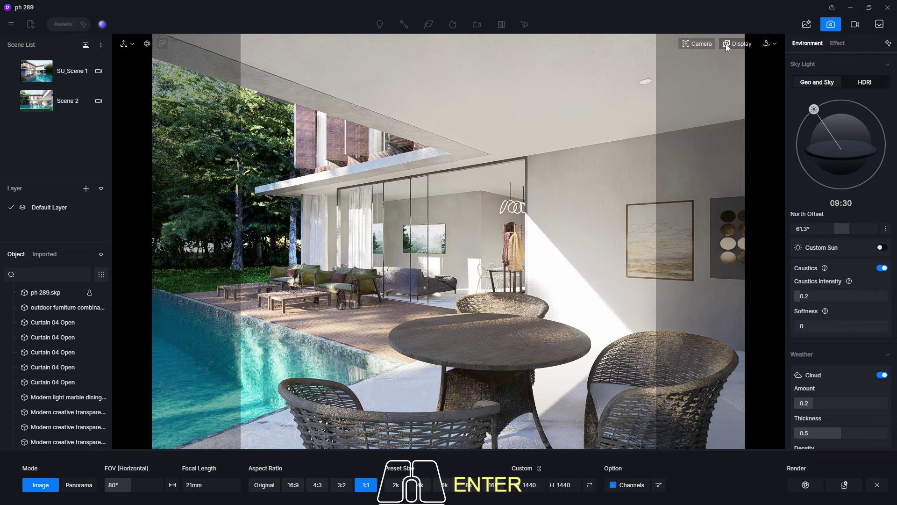
# Step: Refine the terrace framing in Fly navigation and set the depth-of-field focus point
pyautogui.click(774, 46)
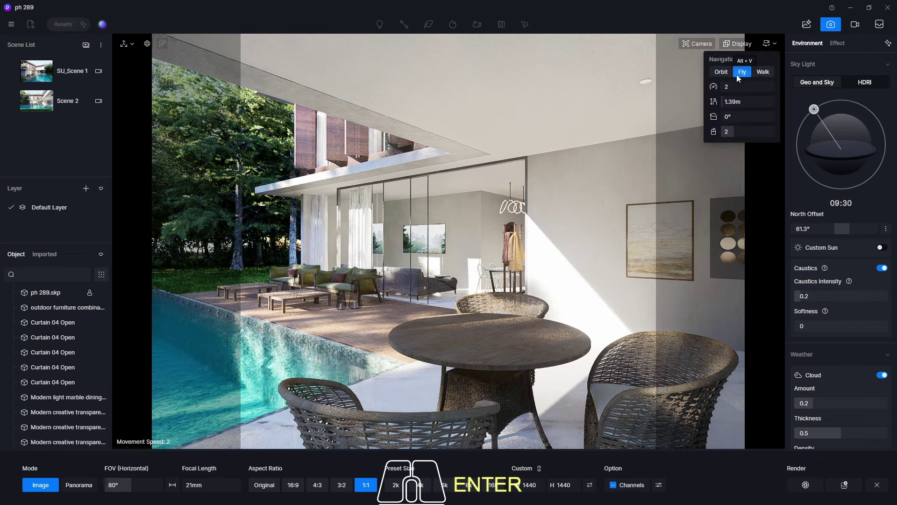
pyautogui.moveTo(445, 219); pyautogui.dragTo(446, 225)
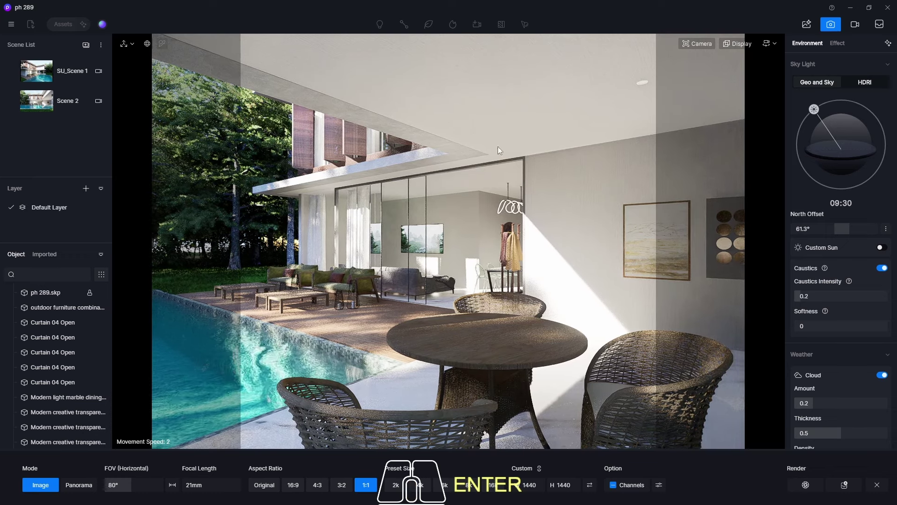
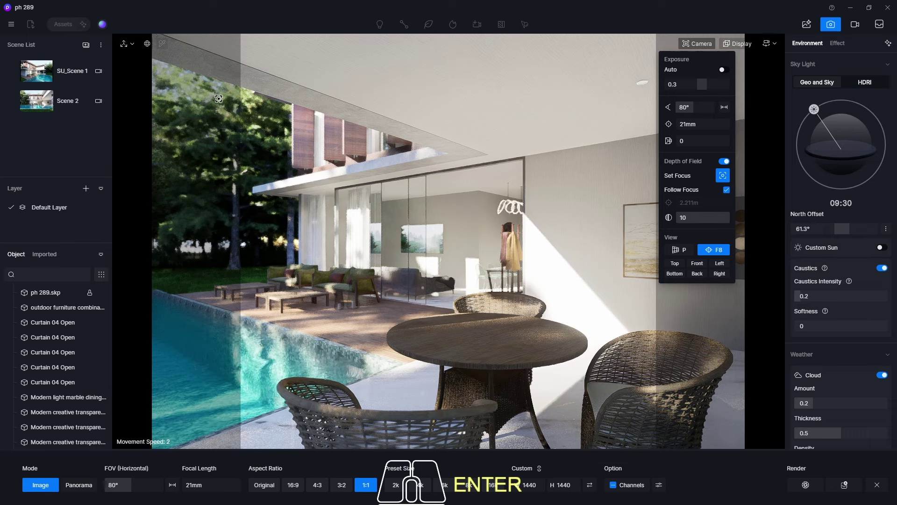
pyautogui.click(726, 162)
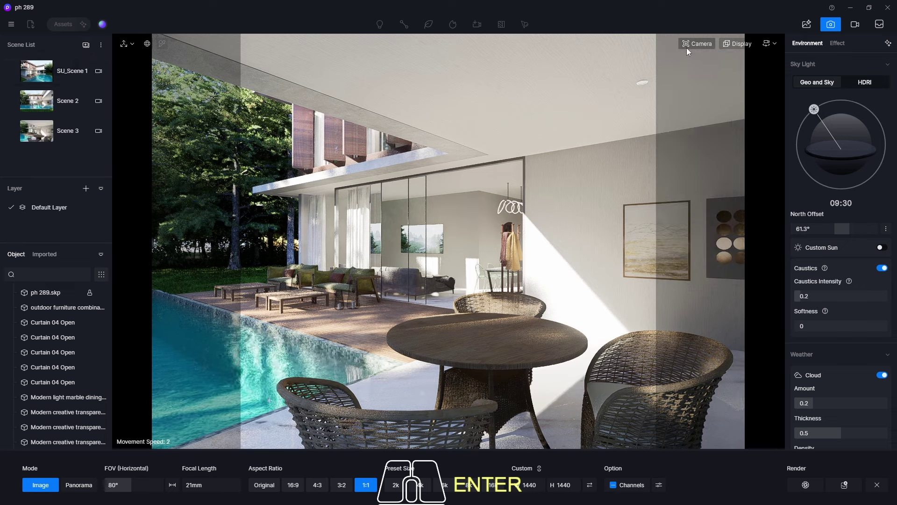
# Step: Save the view as Scene 3 and return the camera to normal perspective
pyautogui.click(699, 49)
pyautogui.click(700, 48)
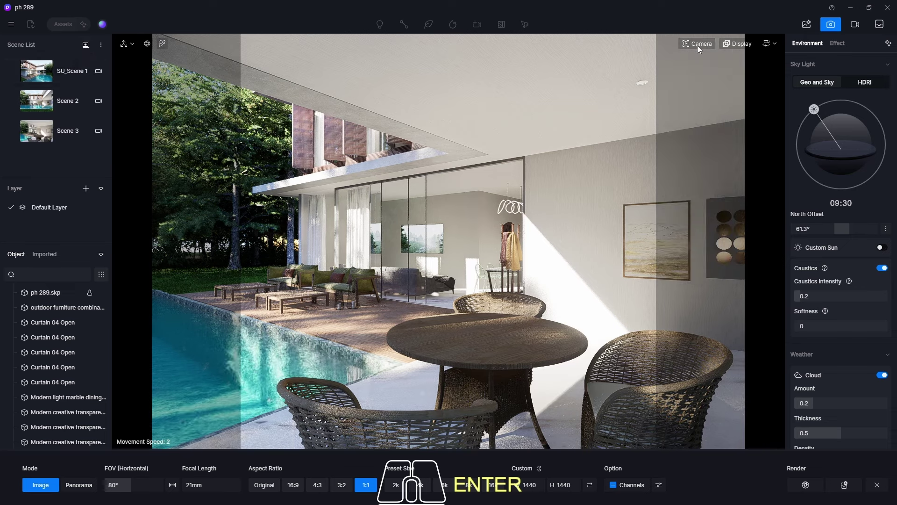
pyautogui.press('Escape')
# Step: Load the SU_Scene 1 exterior view and enter still-image mode at 90° FOV, 18mm
pyautogui.click(833, 30)
pyautogui.click(30, 79)
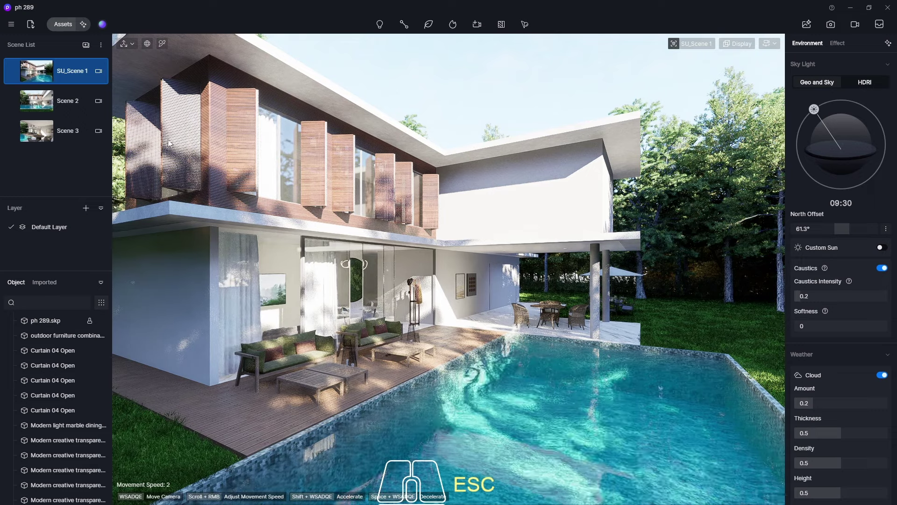
pyautogui.click(41, 74)
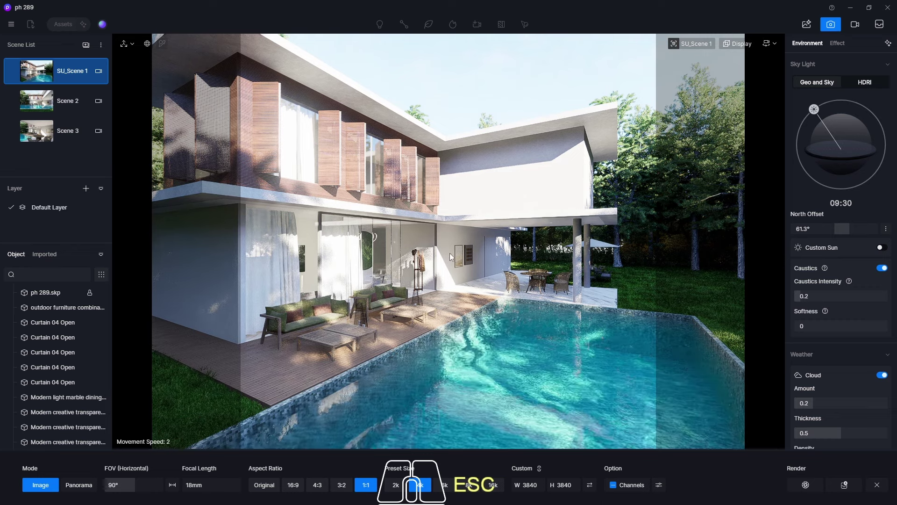
# Step: Move the camera back with WASDQE to frame the whole pool house across the pool
pyautogui.moveTo(452, 257); pyautogui.dragTo(438, 261)
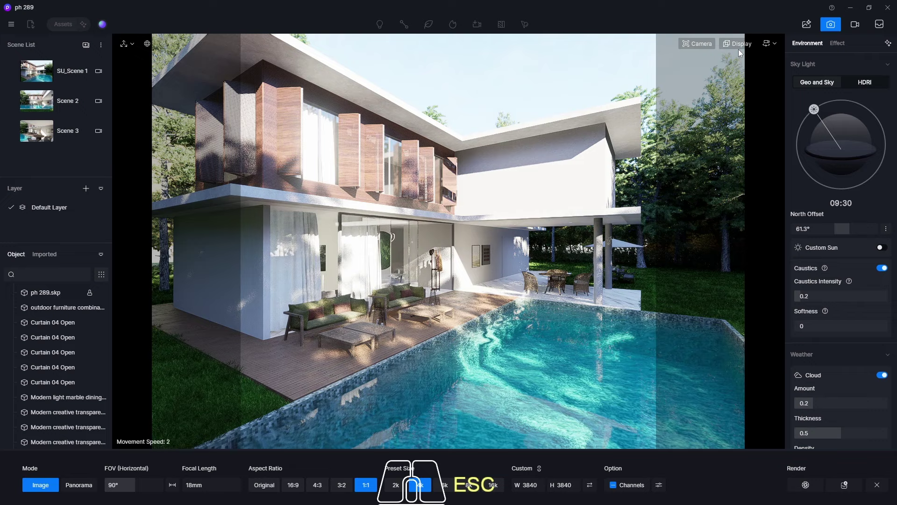
pyautogui.press('s')
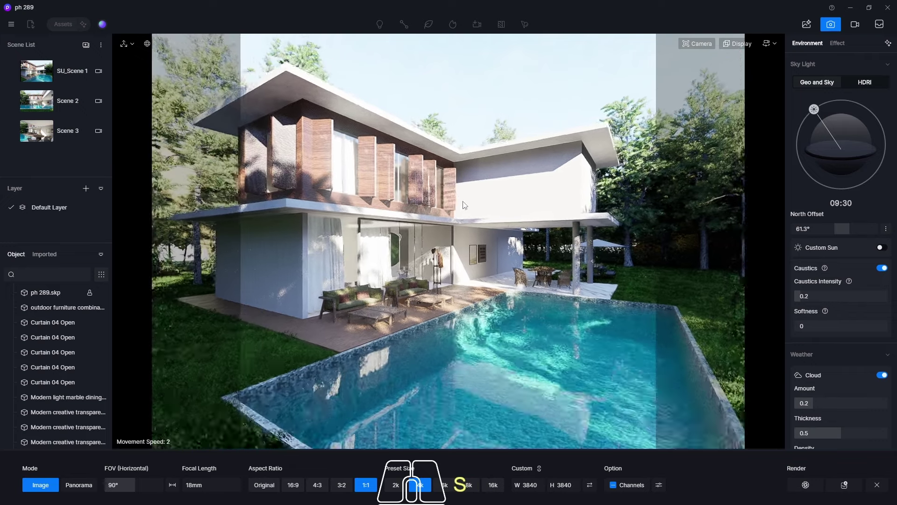
pyautogui.press('w')
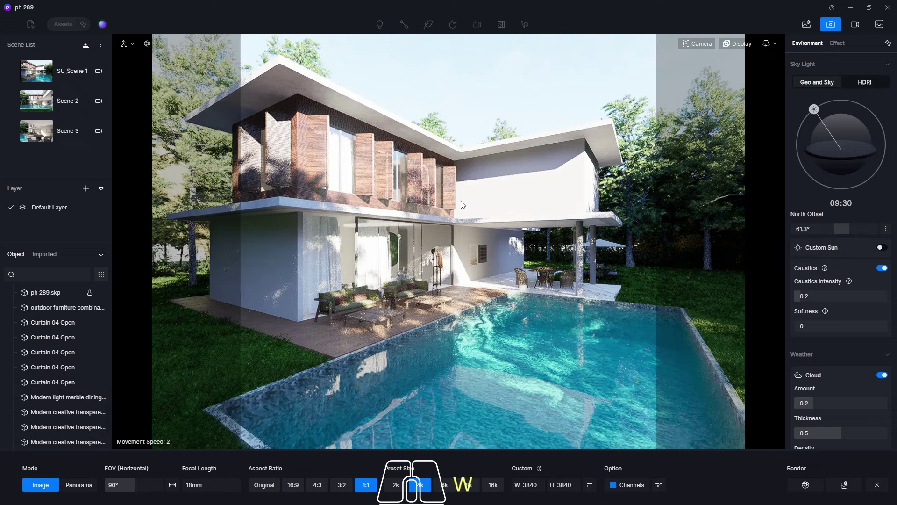
pyautogui.moveTo(463, 206); pyautogui.dragTo(460, 207)
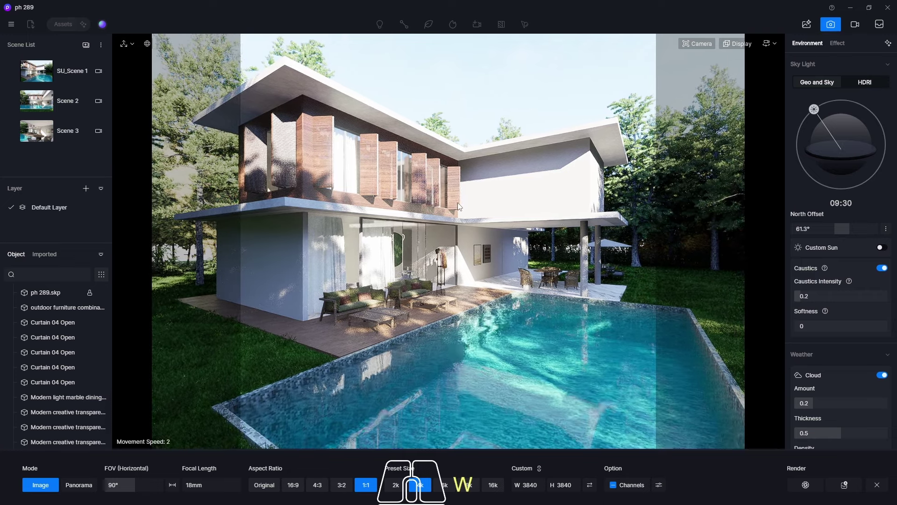
pyautogui.press('q')
pyautogui.press('e')
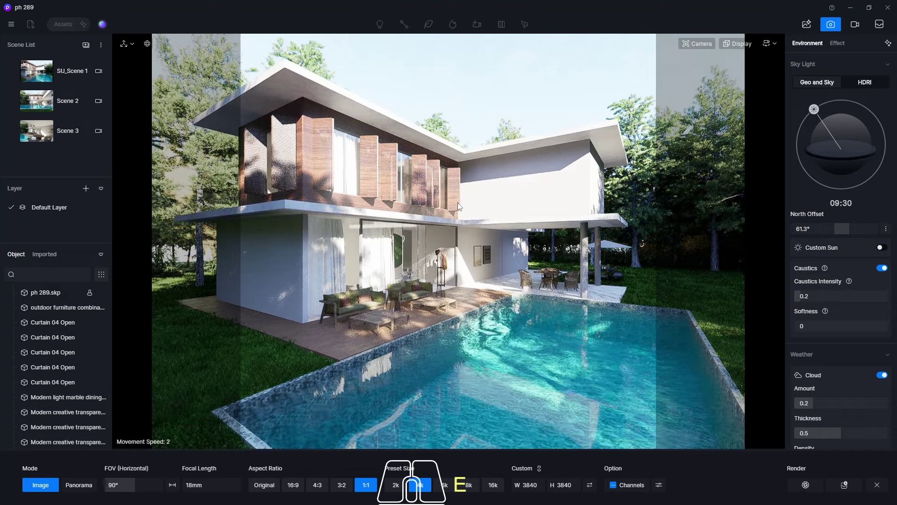
pyautogui.press('q')
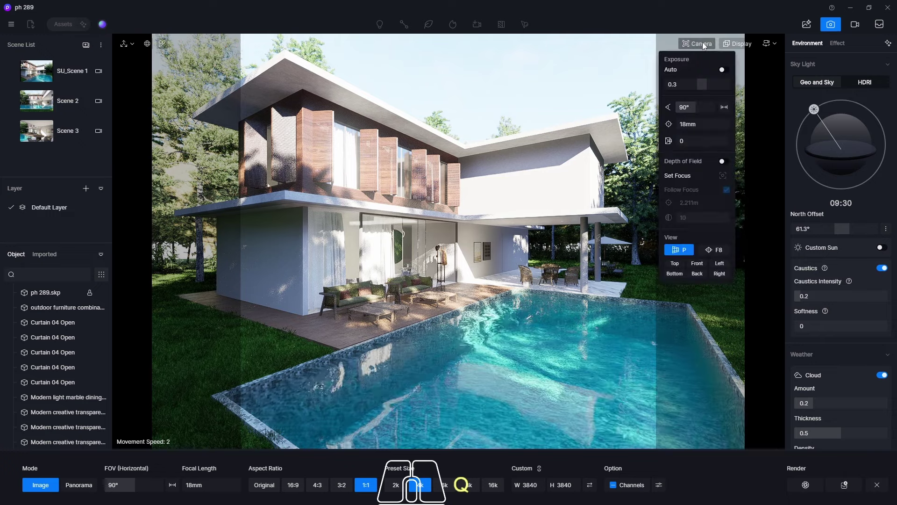
pyautogui.click(704, 47)
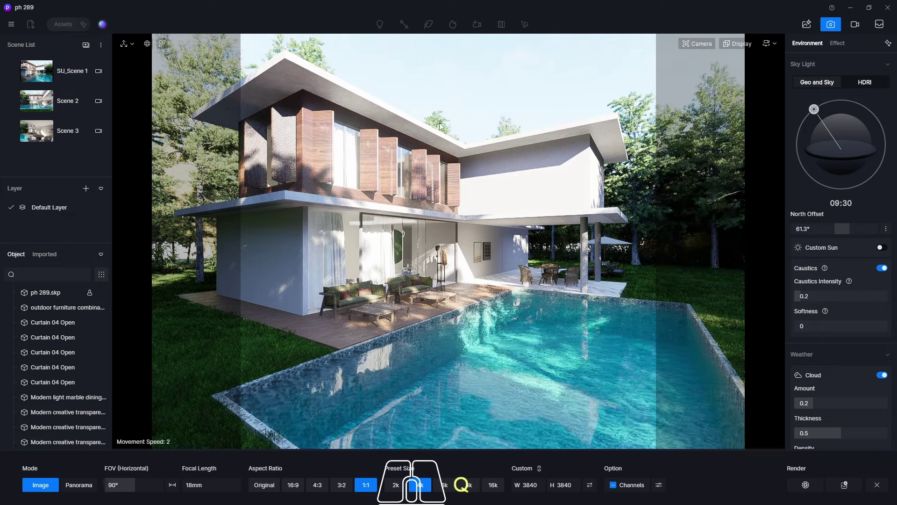
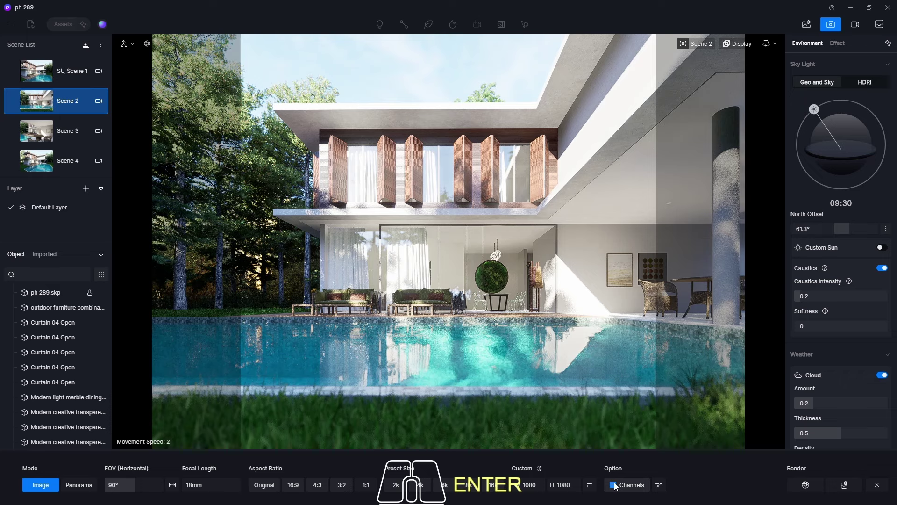
# Step: Load Scene 2, Scene 3 and Scene 4 in turn to check each saved camera
pyautogui.click(614, 487)
pyautogui.click(848, 490)
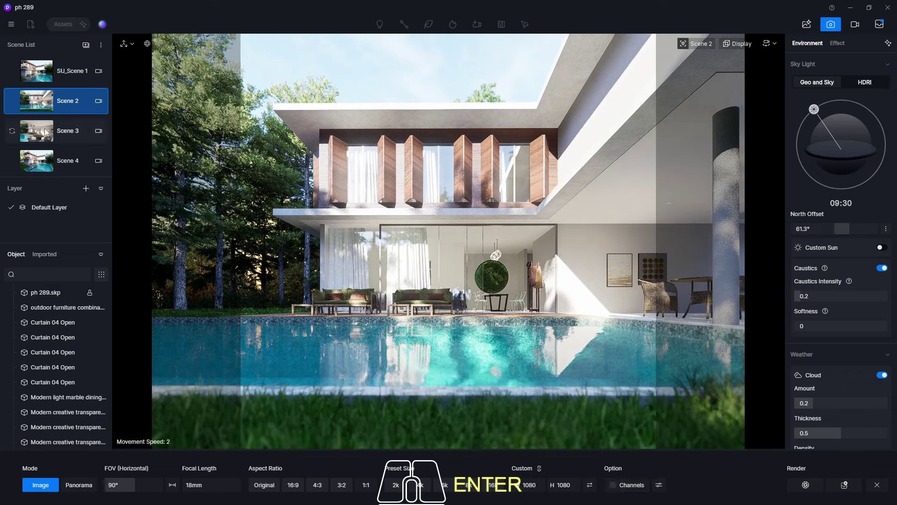
pyautogui.click(46, 131)
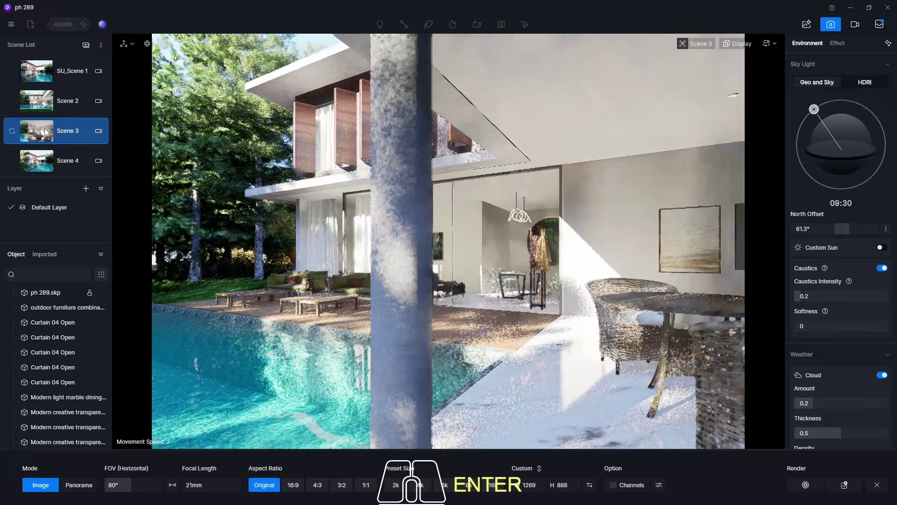
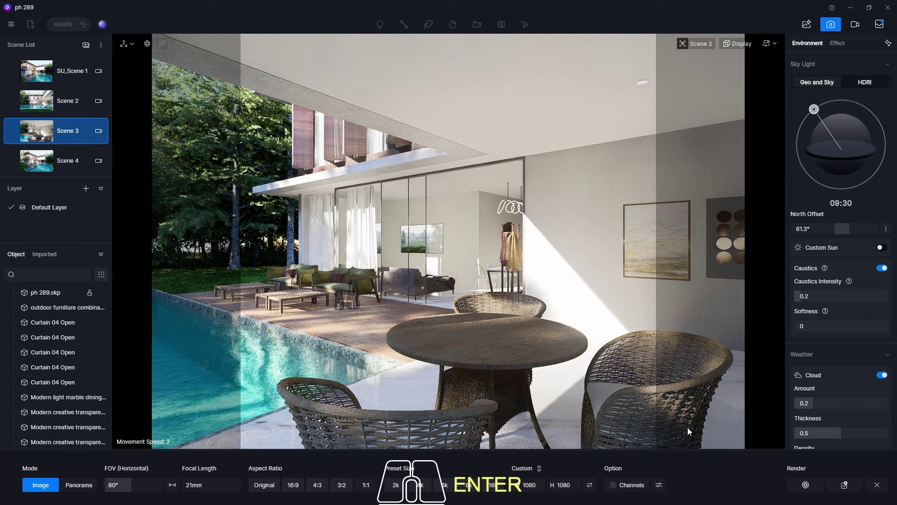
pyautogui.click(848, 487)
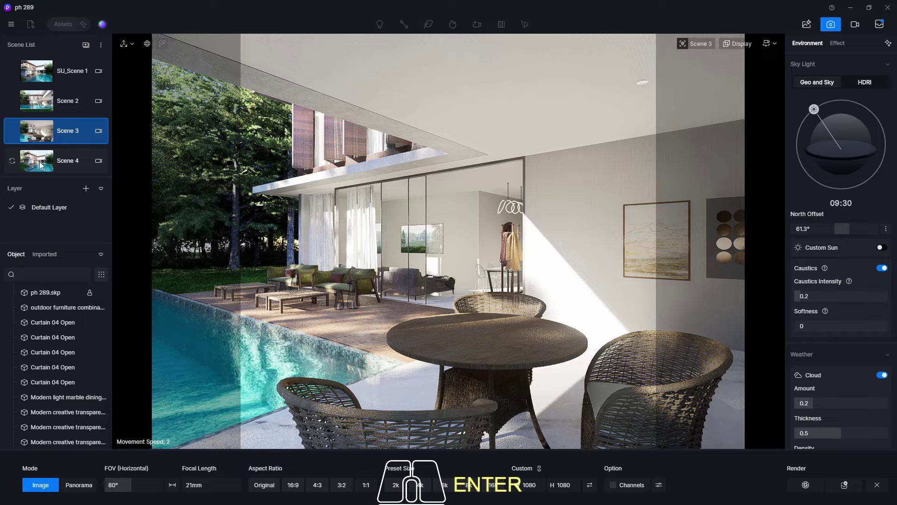
pyautogui.click(42, 165)
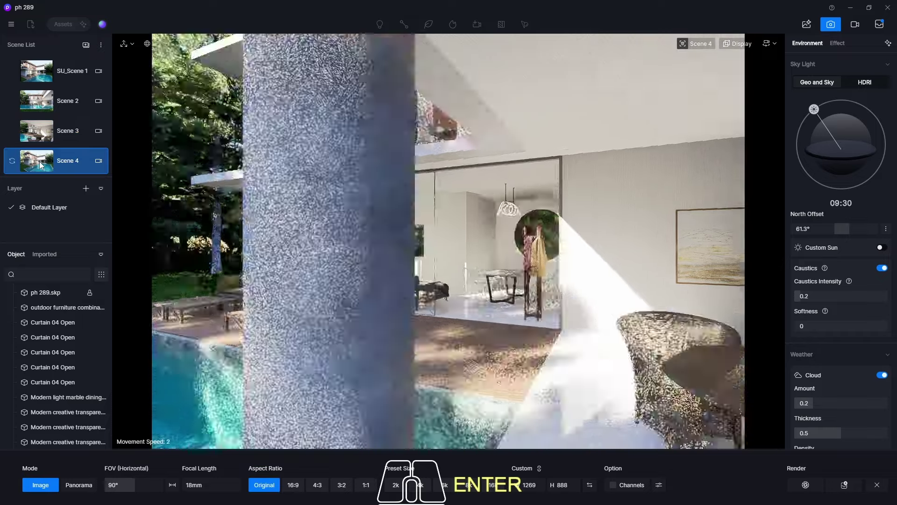
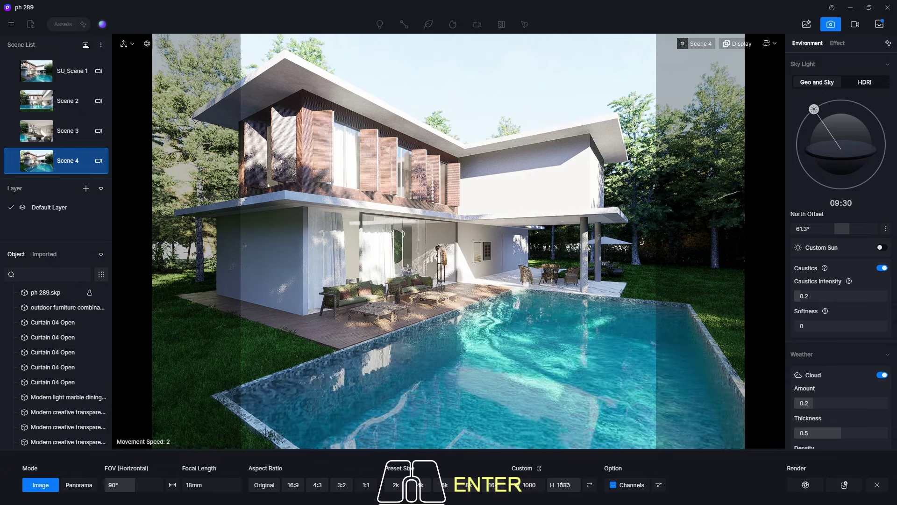
pyautogui.click(614, 487)
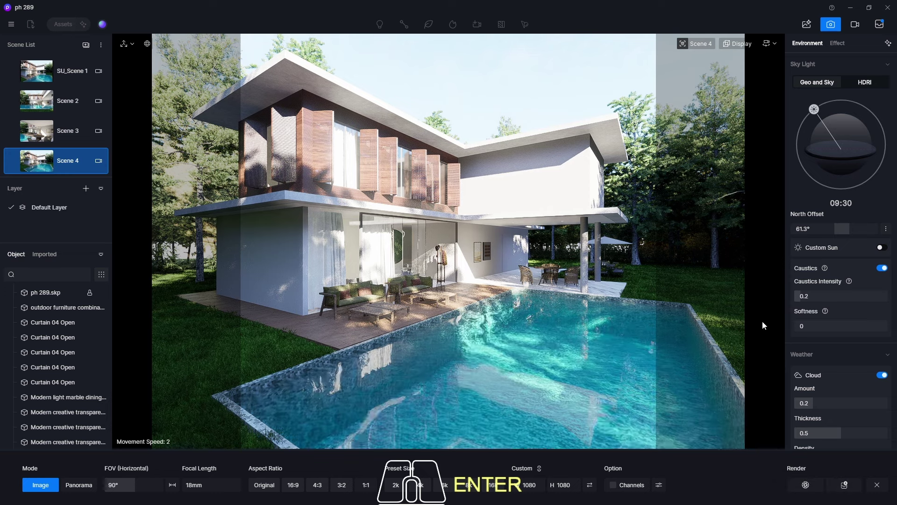
# Step: Select all queued scene renders and set the output location to the out folder
pyautogui.click(878, 28)
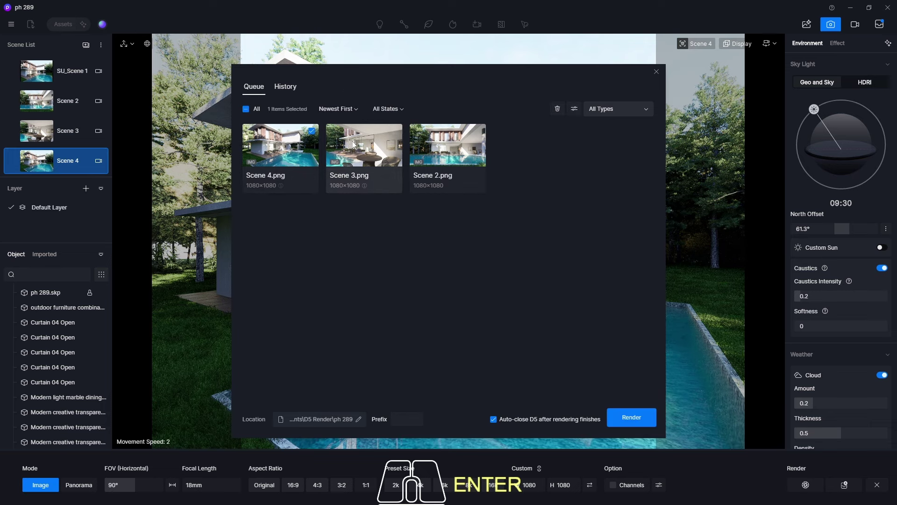
pyautogui.click(433, 146)
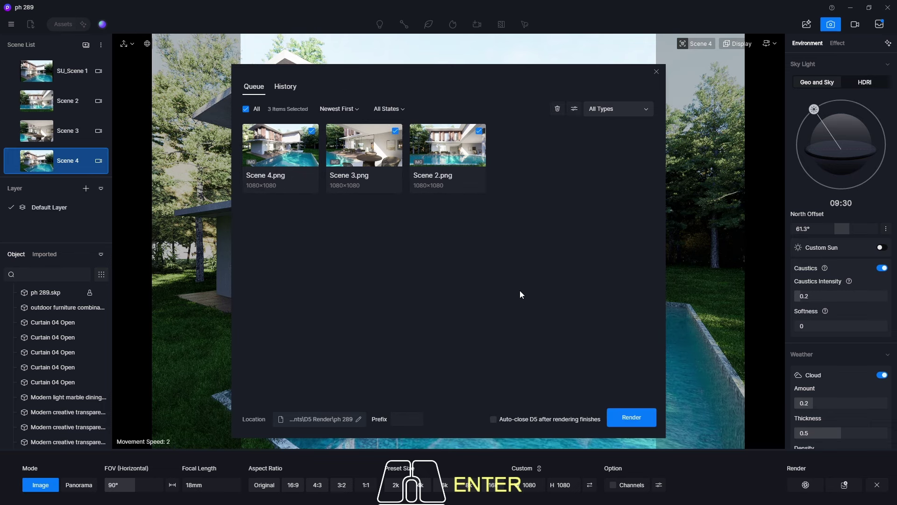
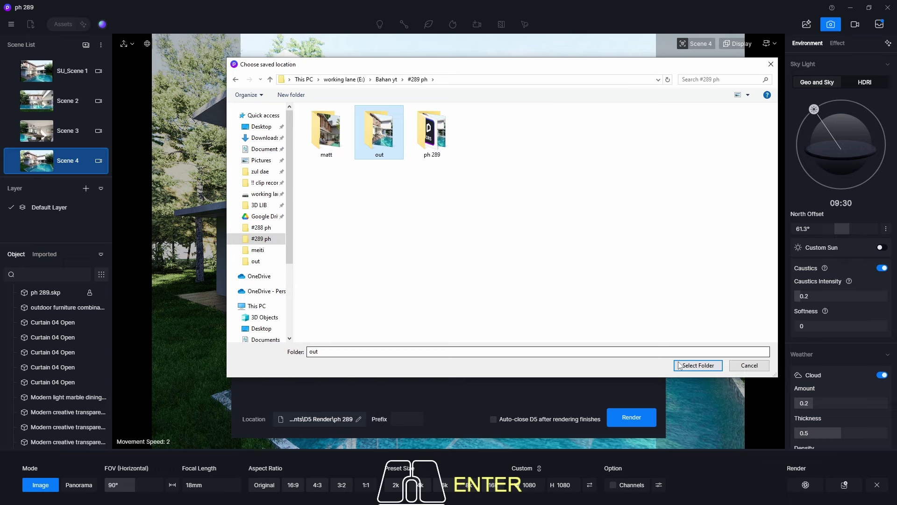
pyautogui.click(684, 371)
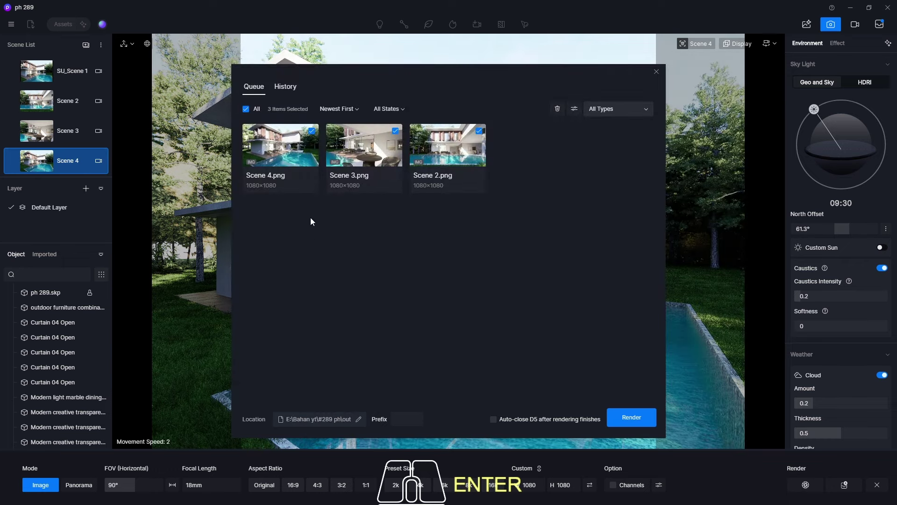
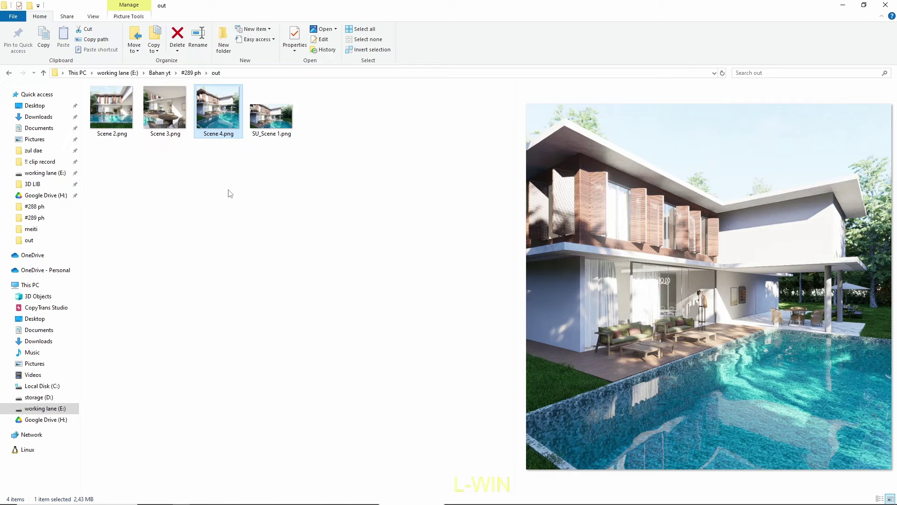
# Step: View Scene 2.png in Photos and step through to the Scene 4 render
pyautogui.click(121, 123)
pyautogui.click(119, 119)
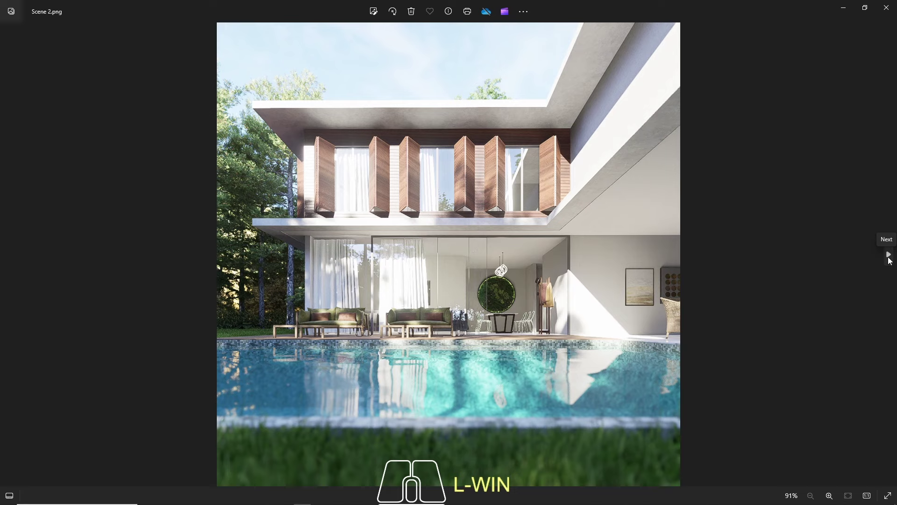
pyautogui.click(890, 261)
pyautogui.click(891, 260)
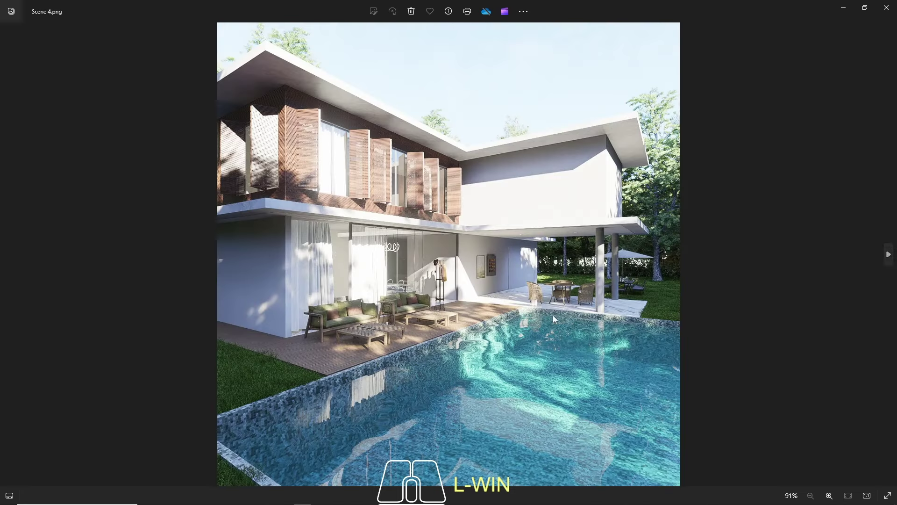
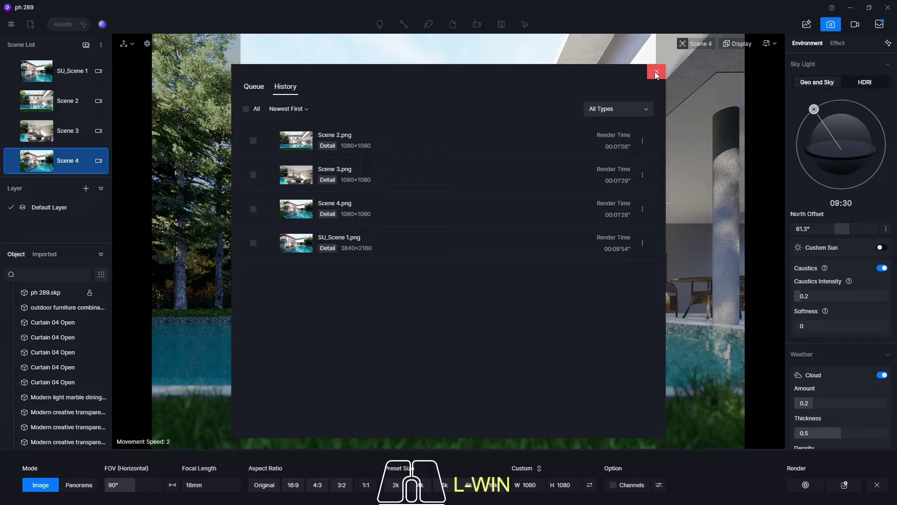
# Step: Leave render history and return to the Scene 2 view
pyautogui.click(658, 75)
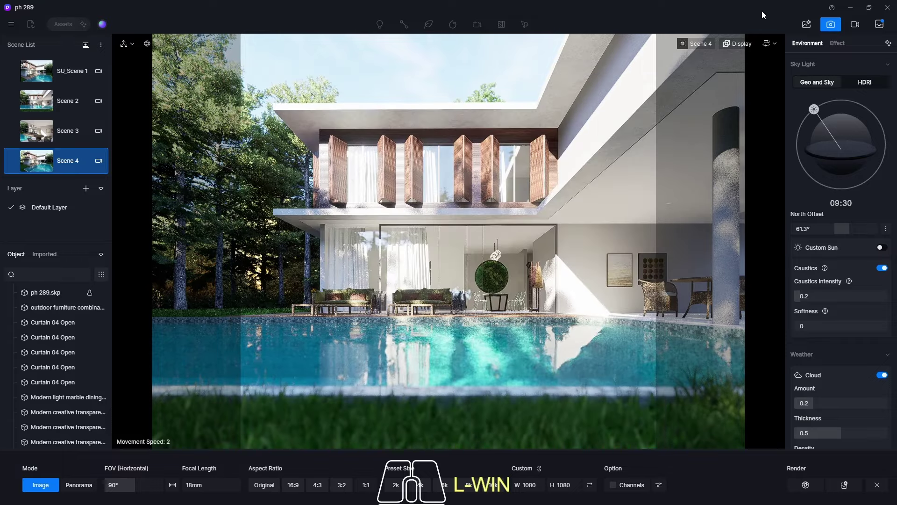
pyautogui.click(835, 28)
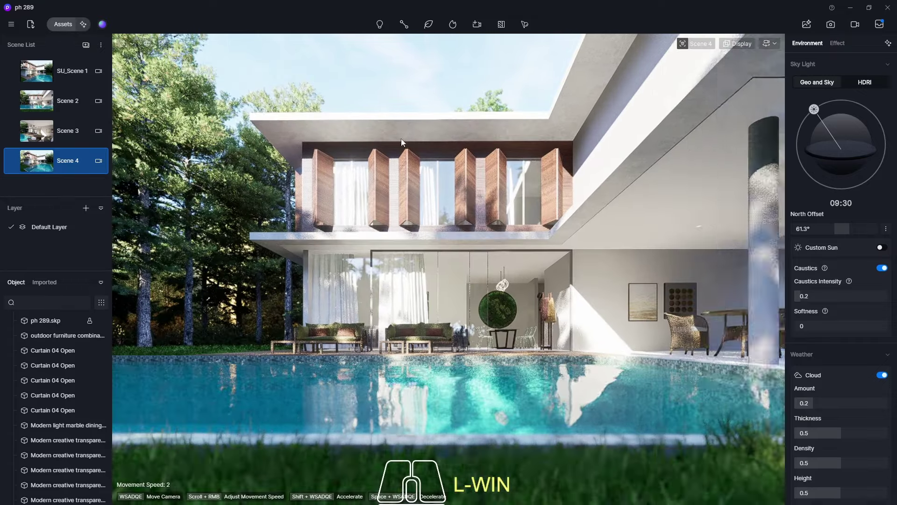
pyautogui.click(33, 106)
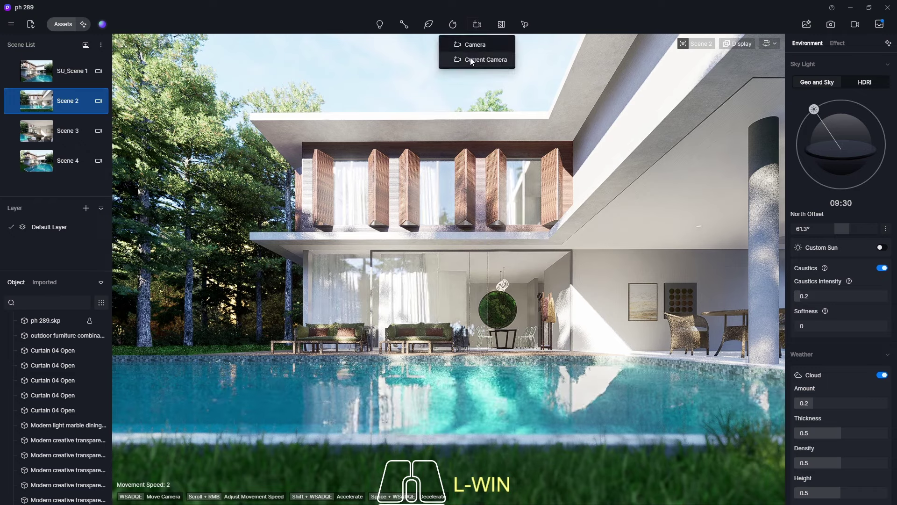
# Step: Add Camera 1 at the current view with a 9:16 vertical frame
pyautogui.click(473, 61)
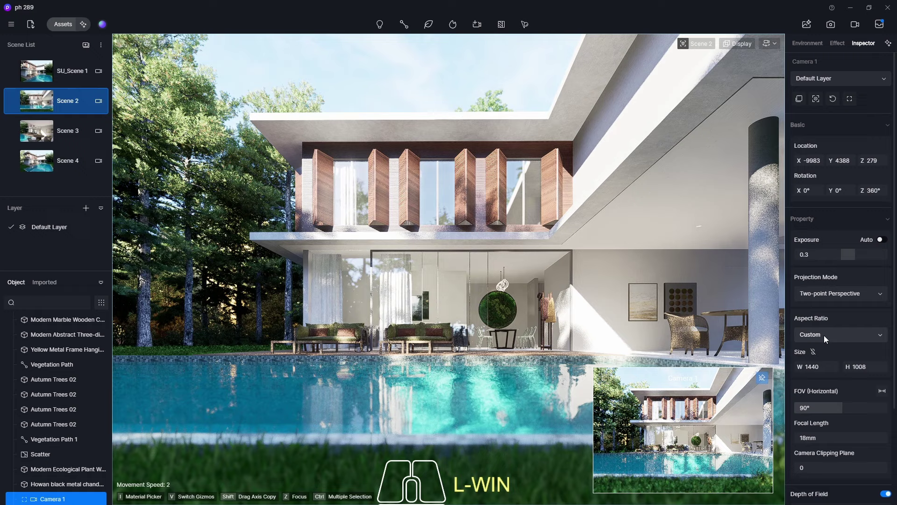
pyautogui.click(821, 412)
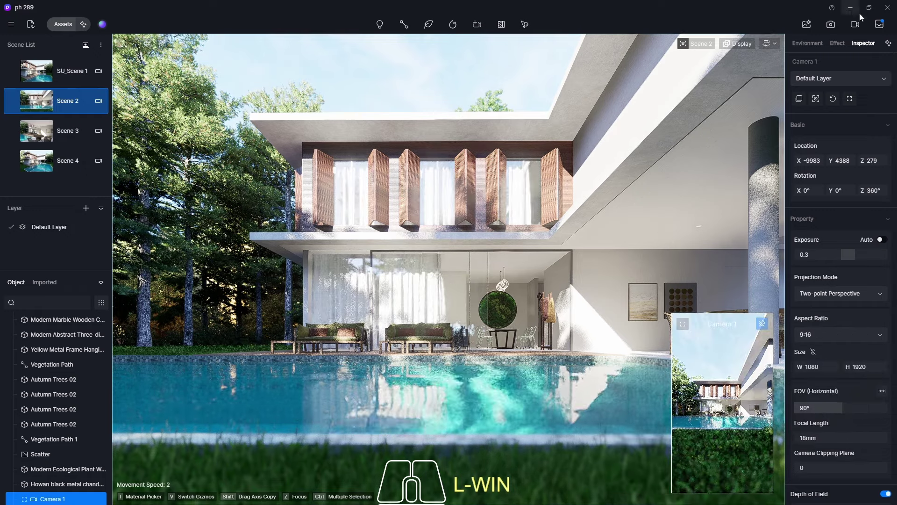
# Step: Add Camera 1's view as 3-second Shot 1 in Clip 1 and play it back
pyautogui.click(858, 28)
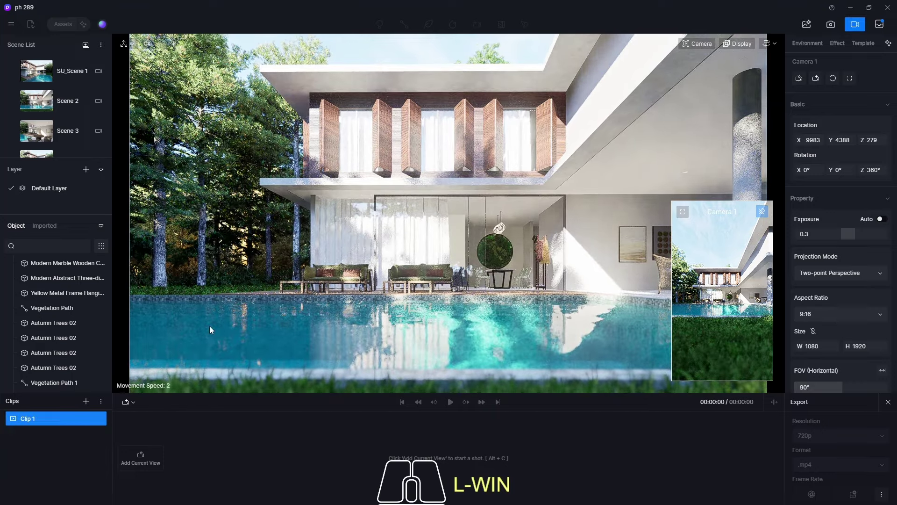
pyautogui.moveTo(110, 349); pyautogui.dragTo(115, 388)
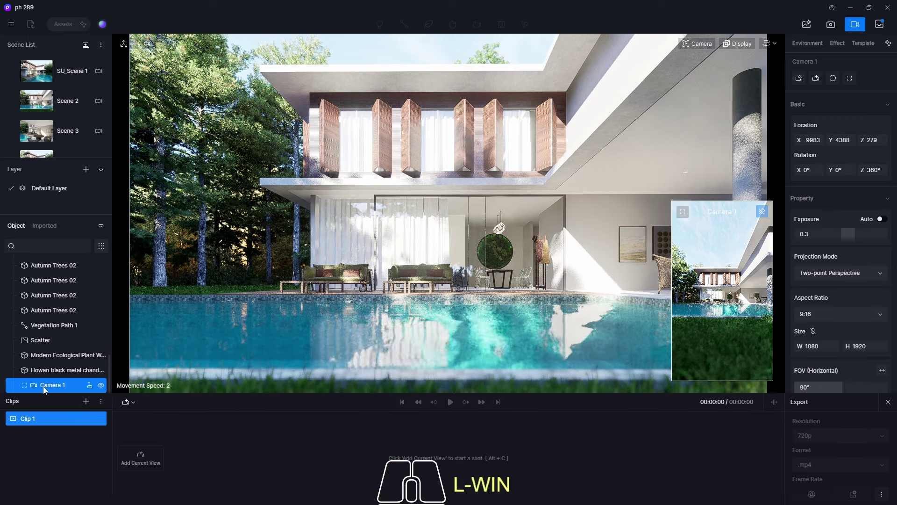
pyautogui.click(46, 389)
pyautogui.click(129, 402)
pyautogui.click(160, 440)
pyautogui.click(452, 405)
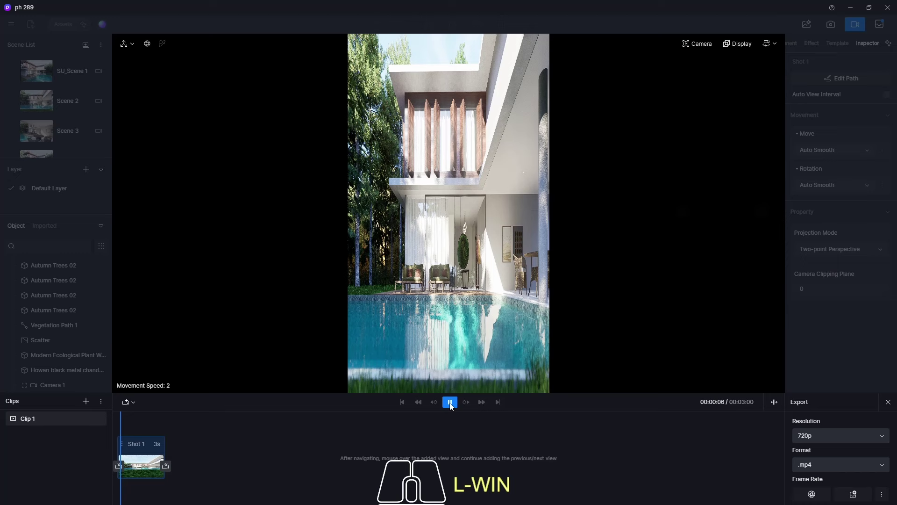
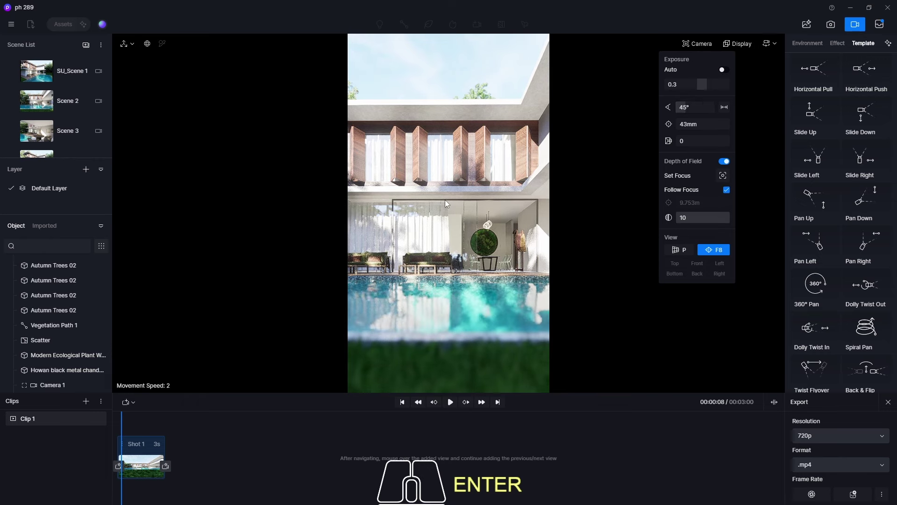
# Step: Move the camera sideways toward the column and grass for the next keyframe
pyautogui.press('d')
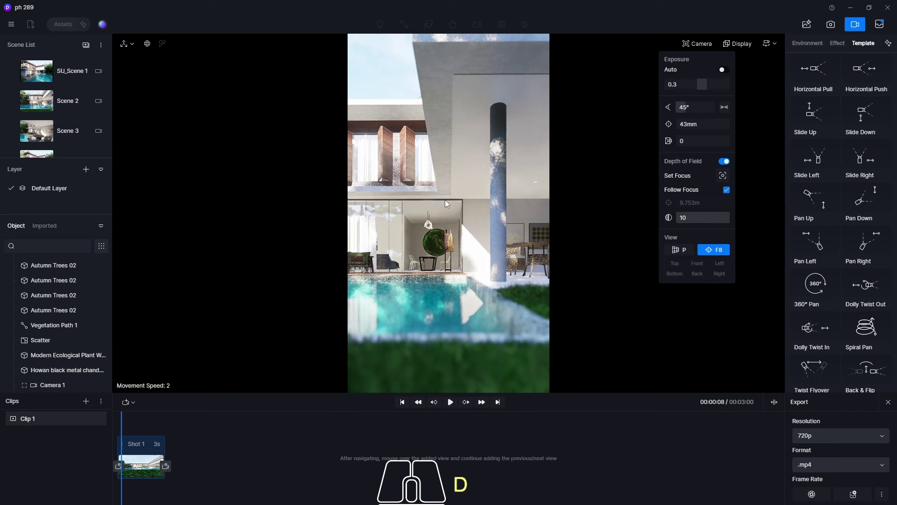
pyautogui.press('a')
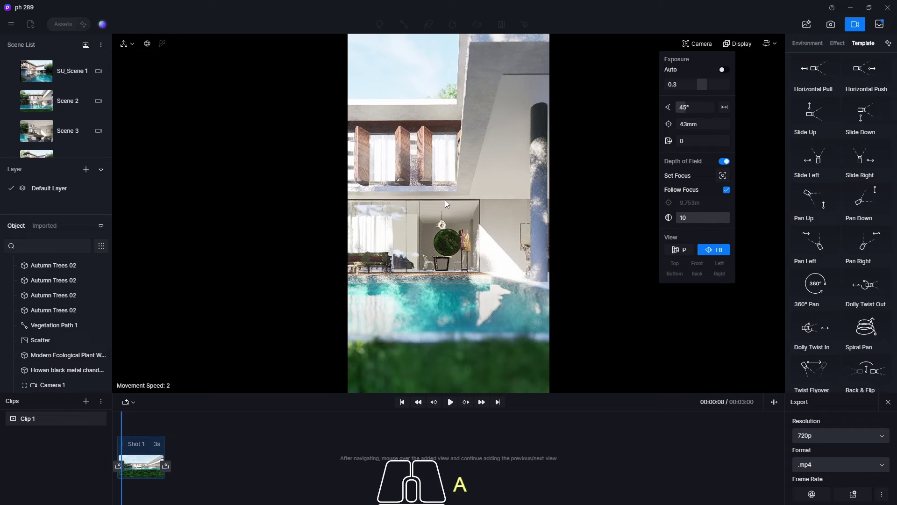
pyautogui.press('d')
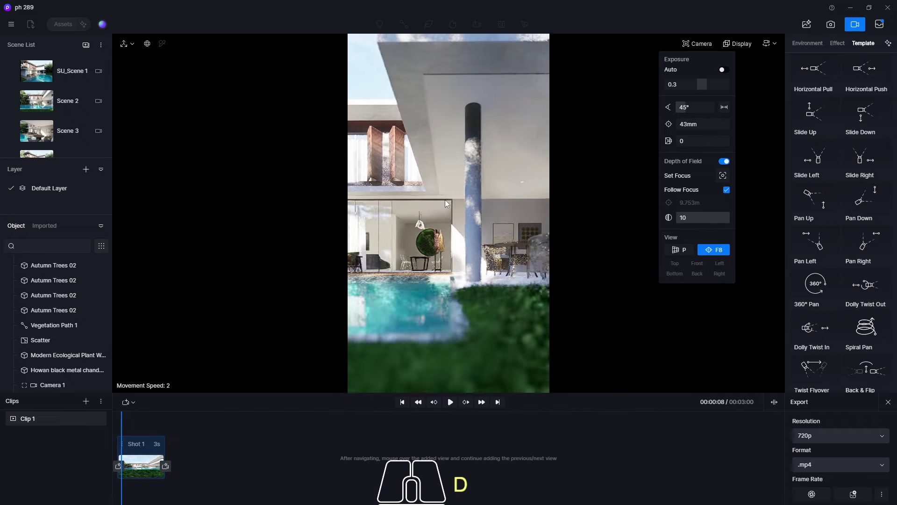
pyautogui.press('a')
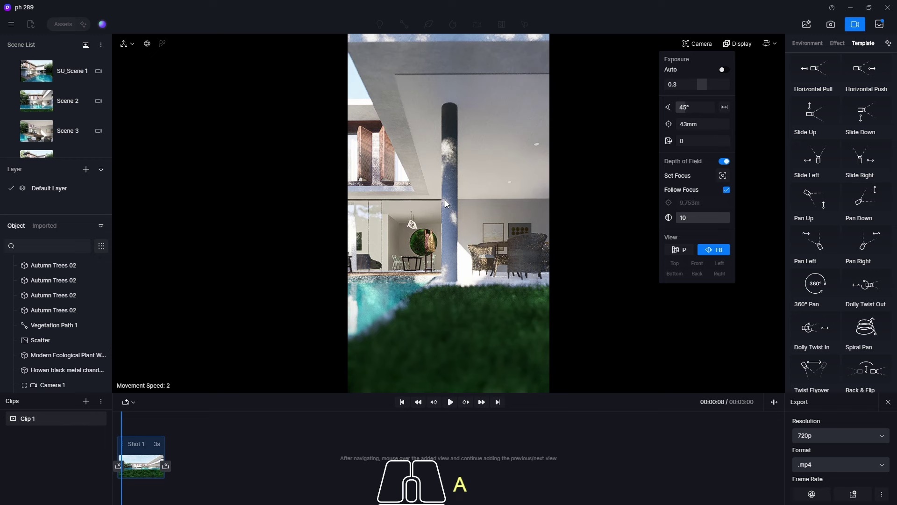
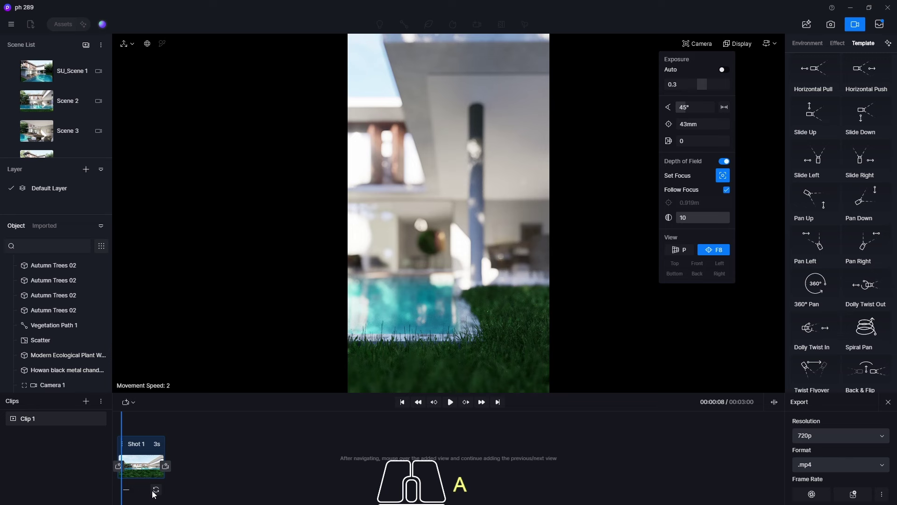
# Step: Return to the shot's start view and nudge the framing of the facade
pyautogui.click(157, 492)
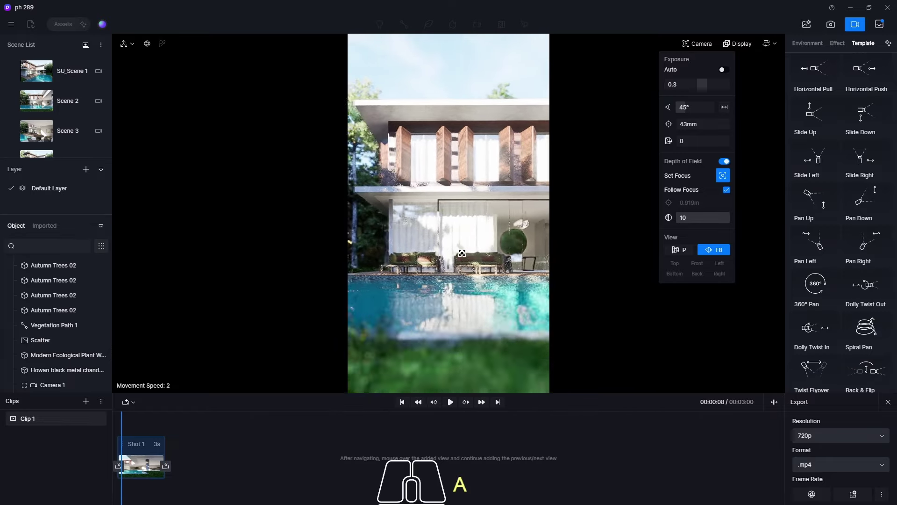
pyautogui.press('d')
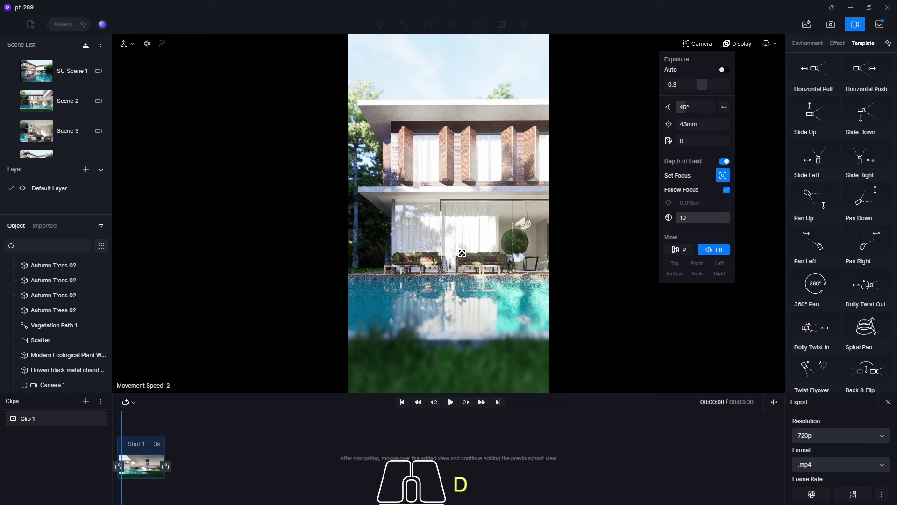
pyautogui.press('a')
pyautogui.press('d')
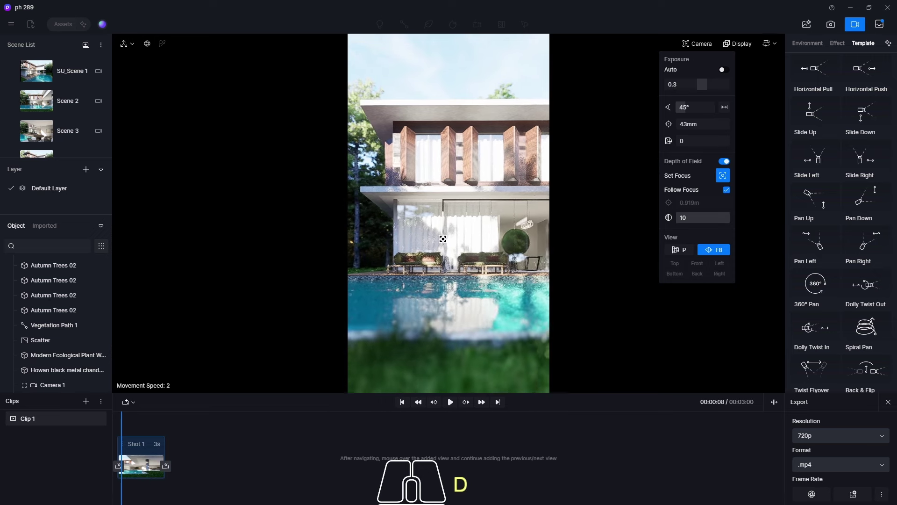
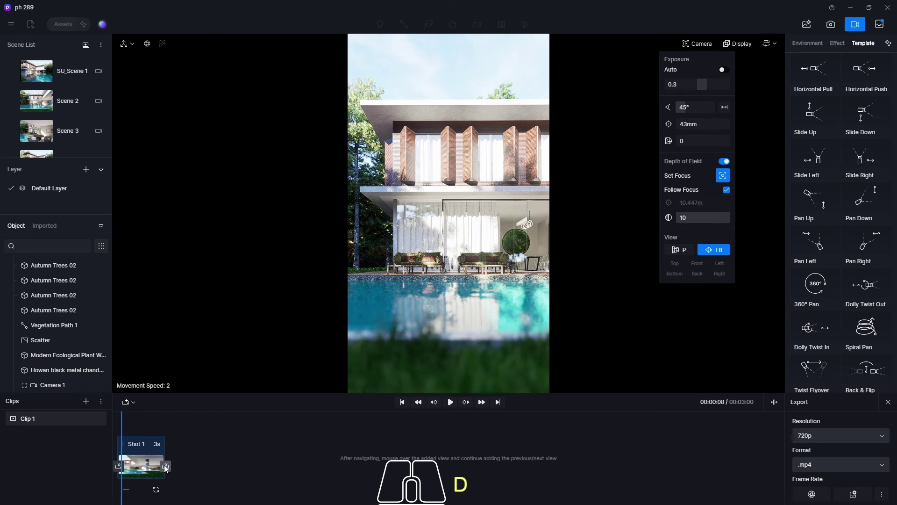
# Step: Add the current view as a keyframe, lengthen the shot, and set its Move easing to Linear
pyautogui.click(168, 468)
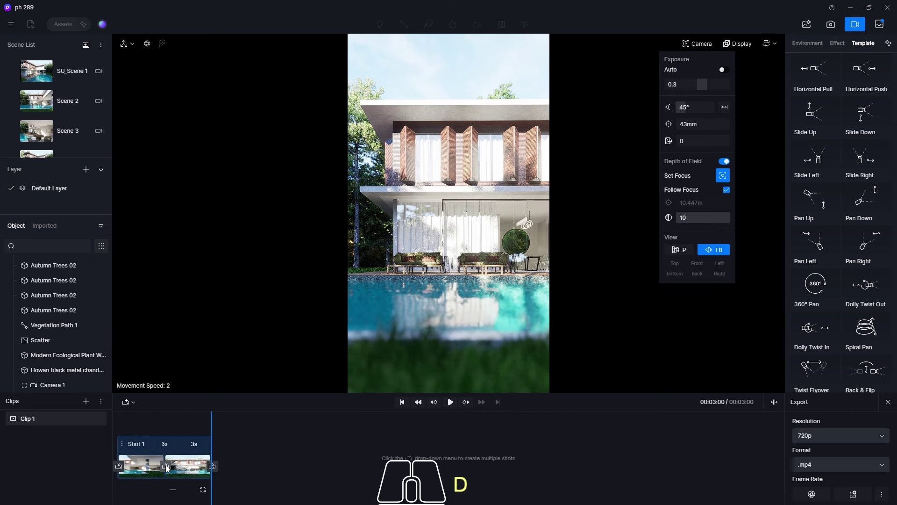
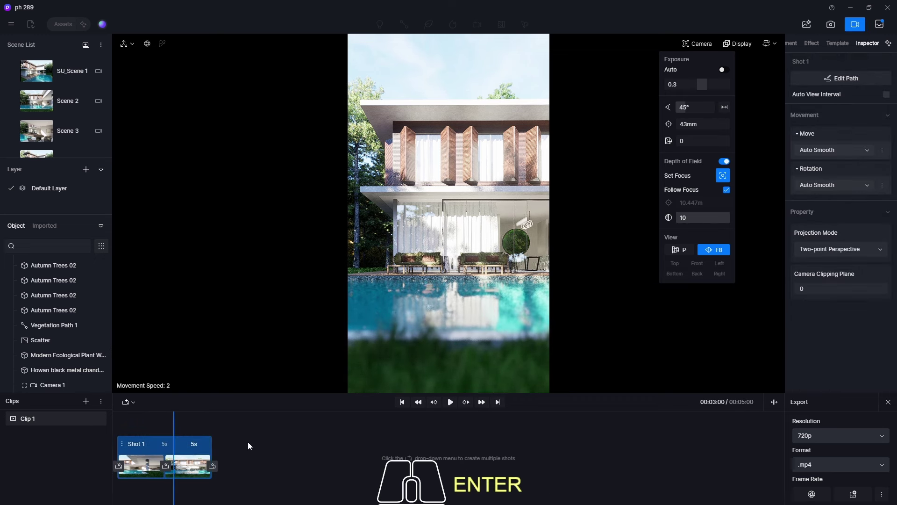
pyautogui.press('Escape')
pyautogui.click(133, 444)
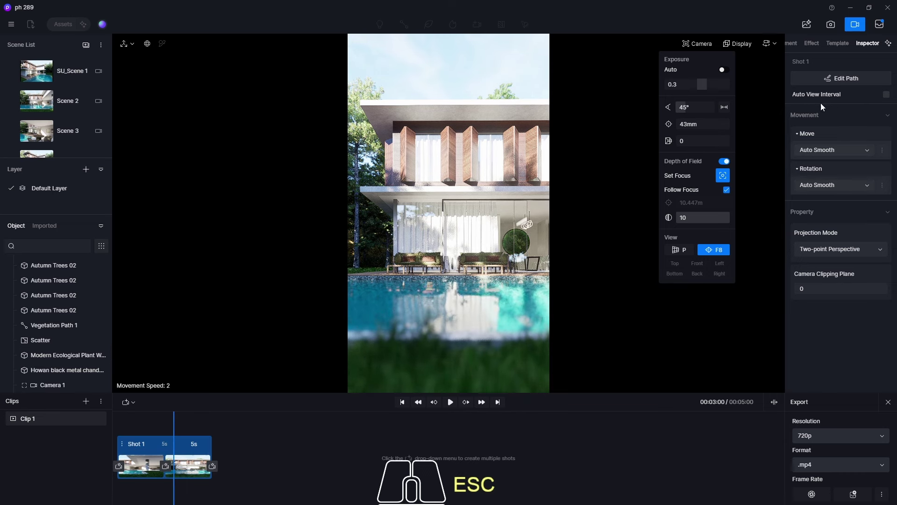
pyautogui.click(819, 155)
pyautogui.click(825, 183)
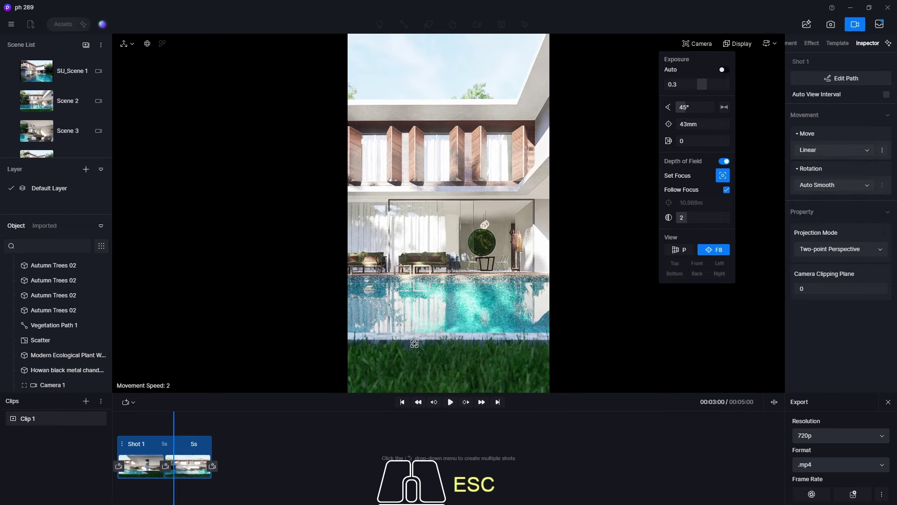
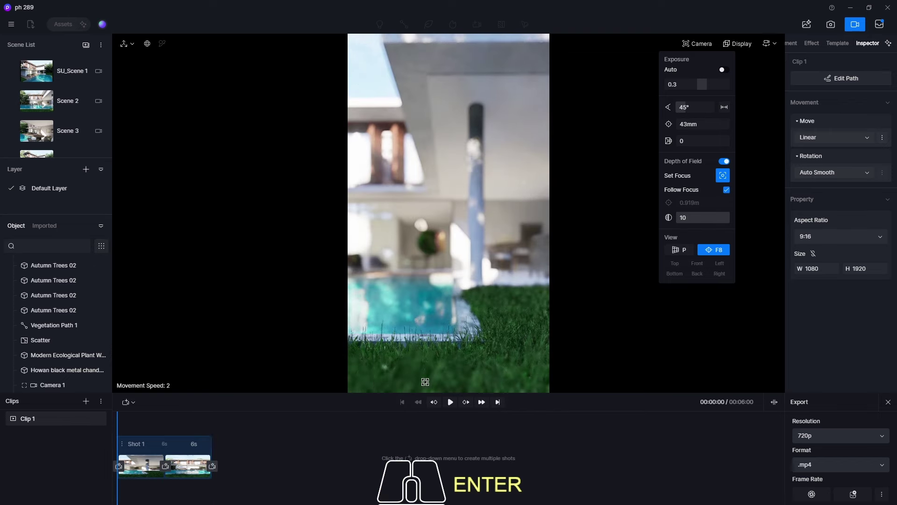
# Step: Preview Clip 1, stretch its shot to 8 seconds, and play the lengthened clip again
pyautogui.click(452, 407)
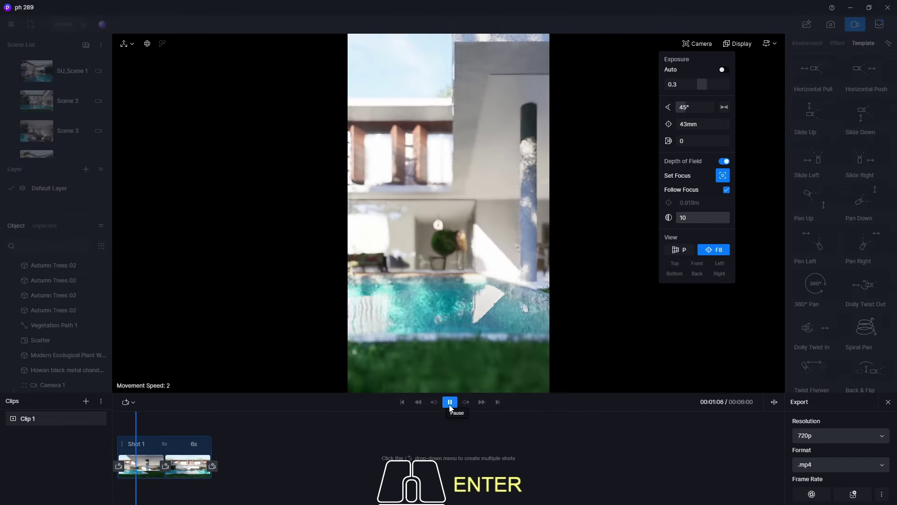
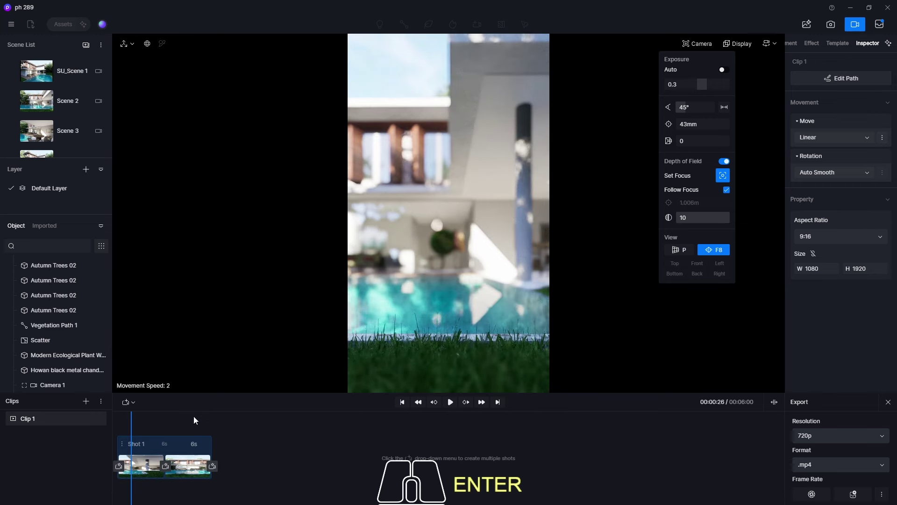
pyautogui.click(159, 493)
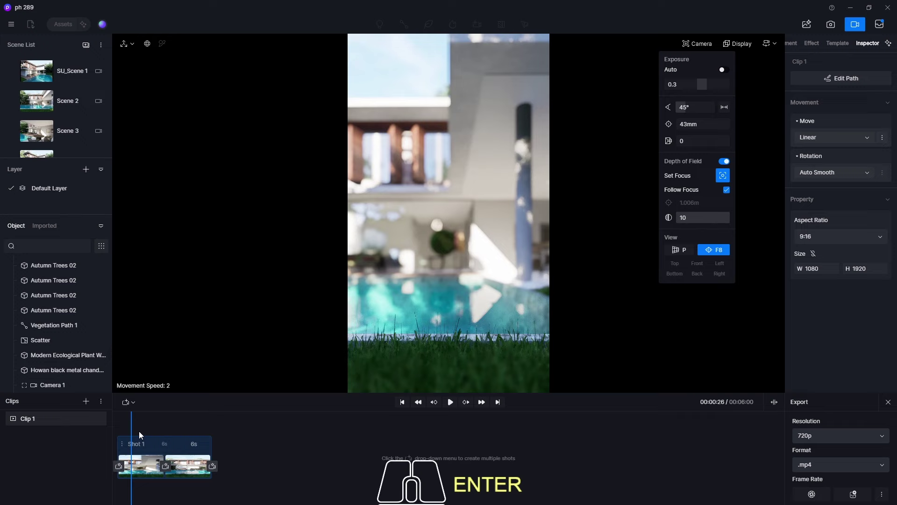
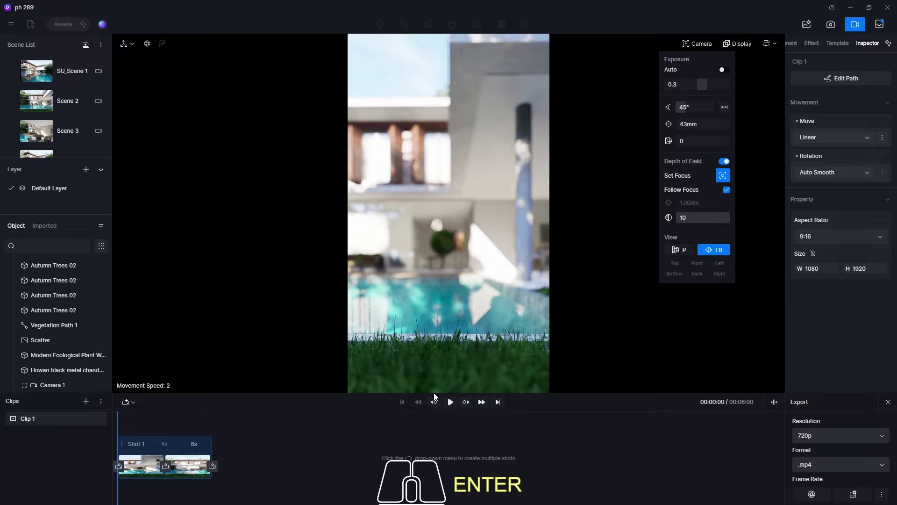
pyautogui.click(451, 402)
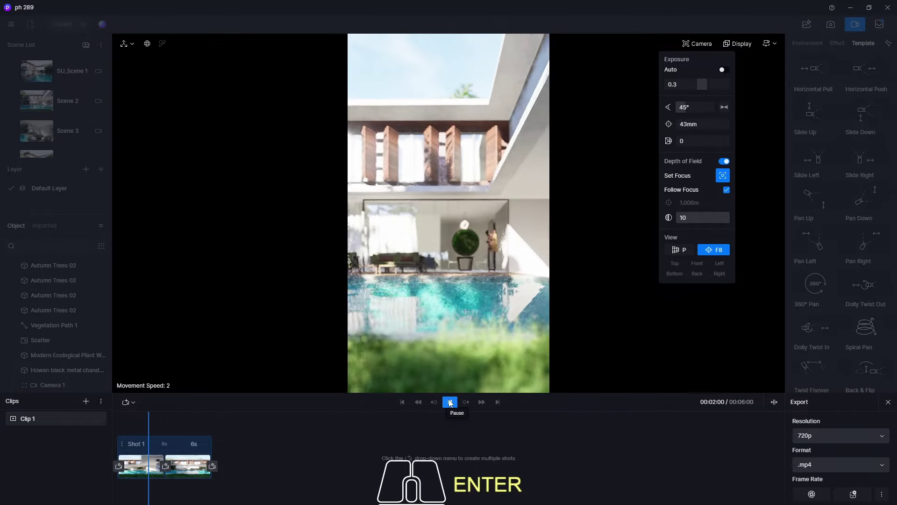
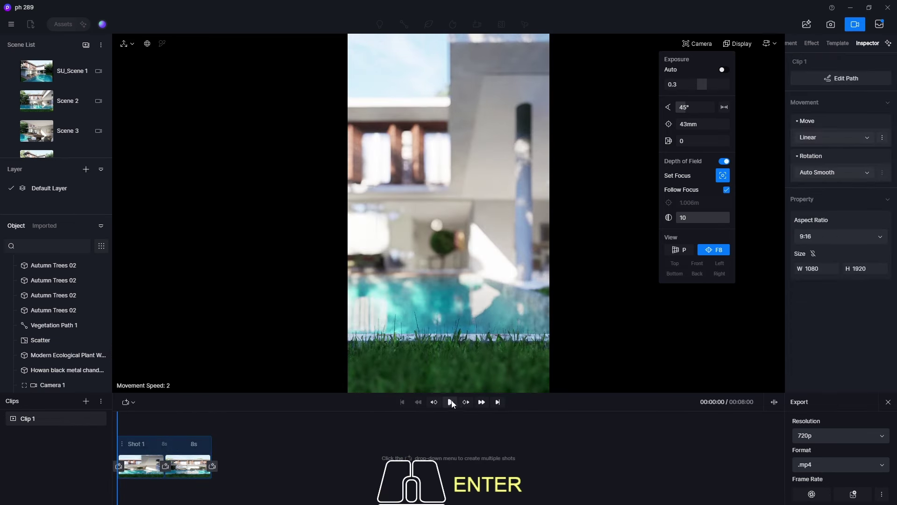
pyautogui.click(449, 403)
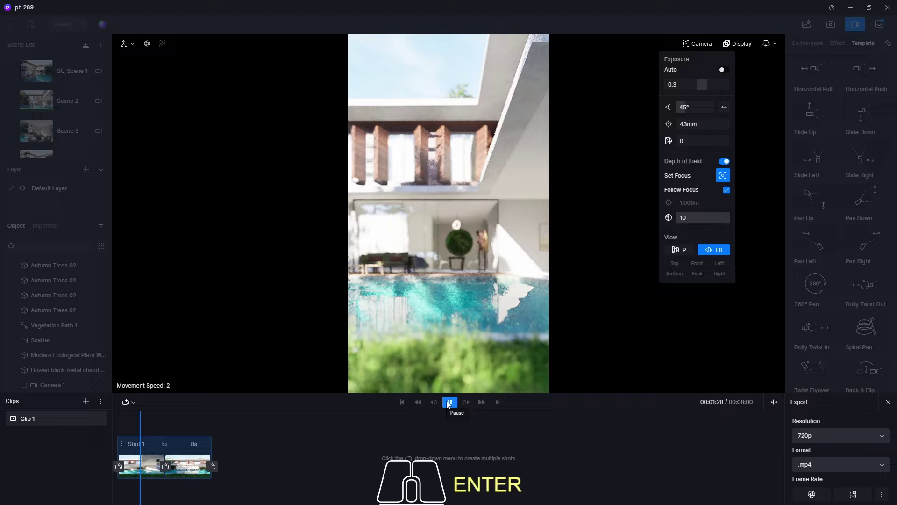
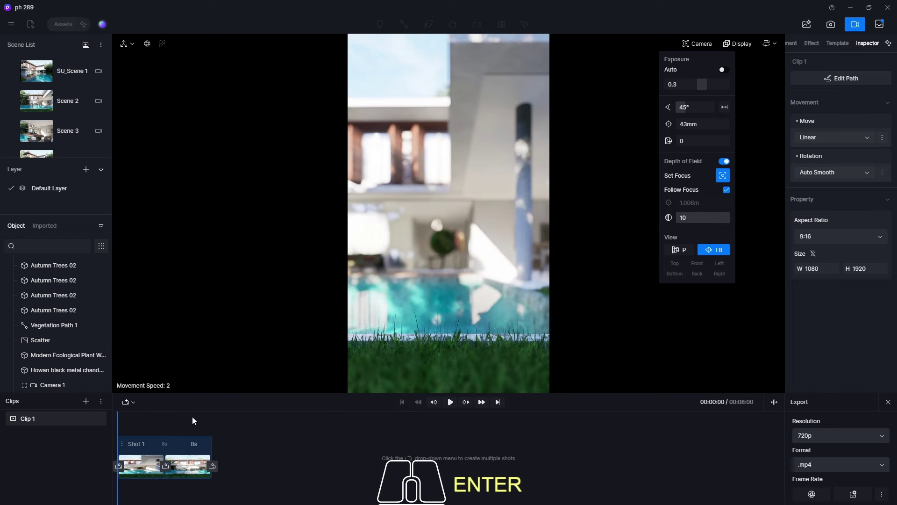
pyautogui.press('Escape')
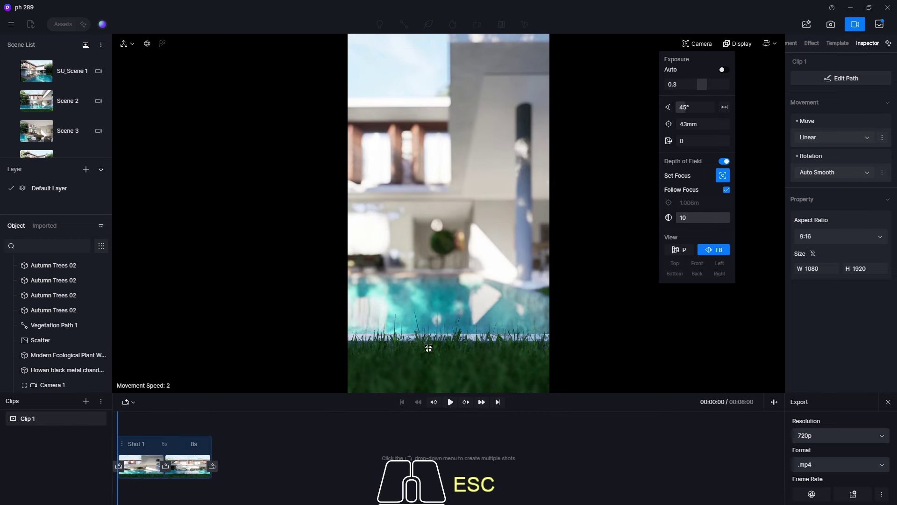
# Step: Turn Wind on in the Environment weather settings and play the clip to its final view
pyautogui.click(794, 44)
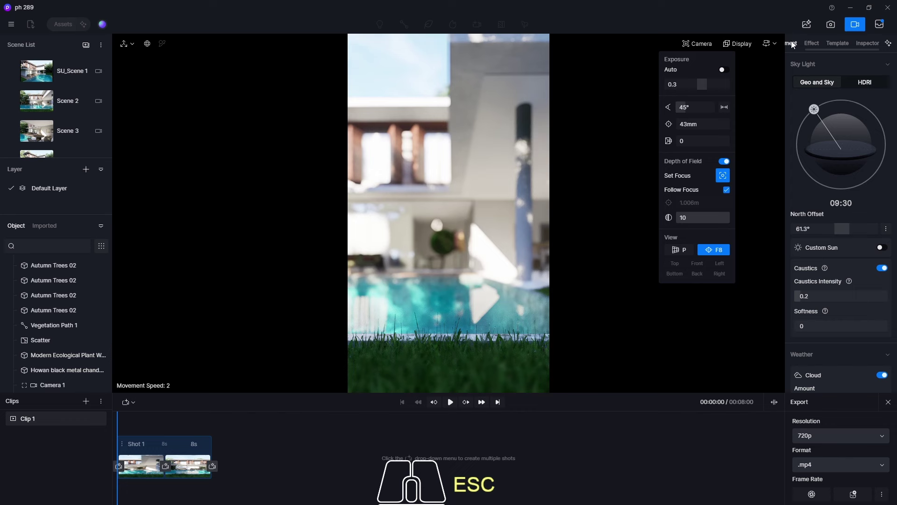
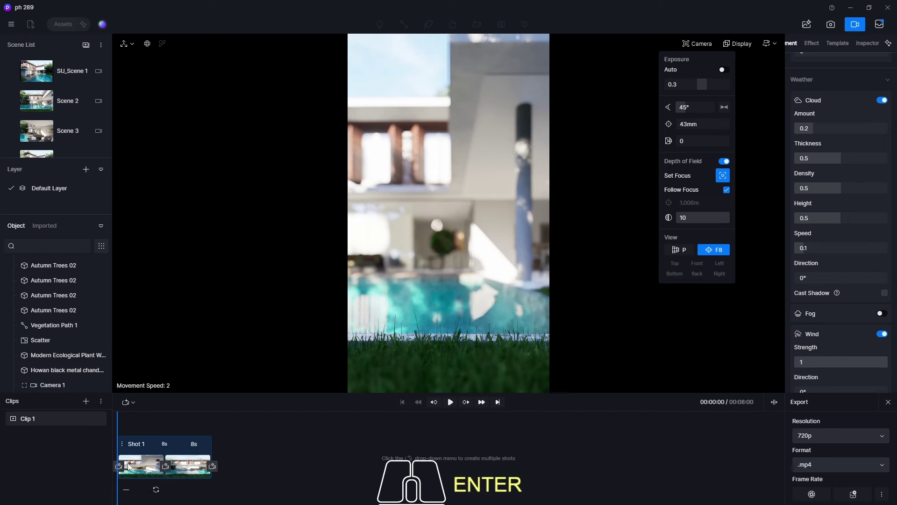
pyautogui.click(158, 492)
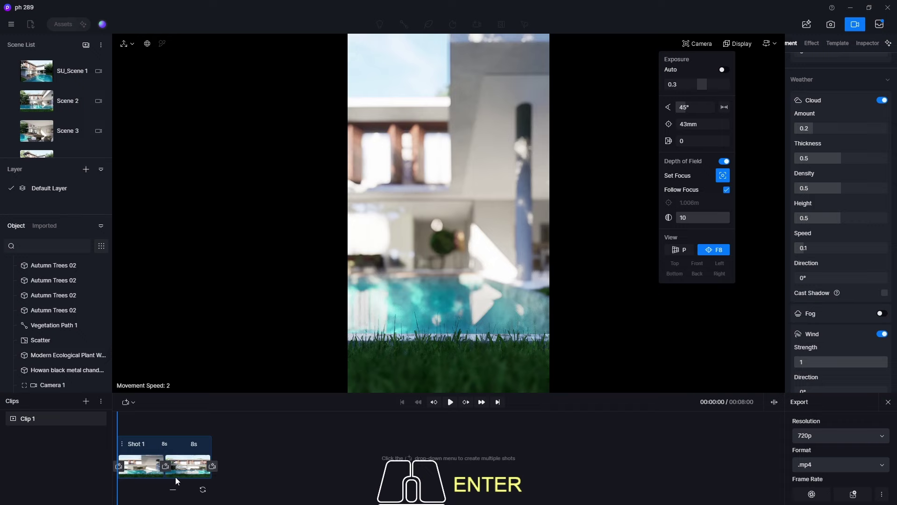
pyautogui.click(189, 468)
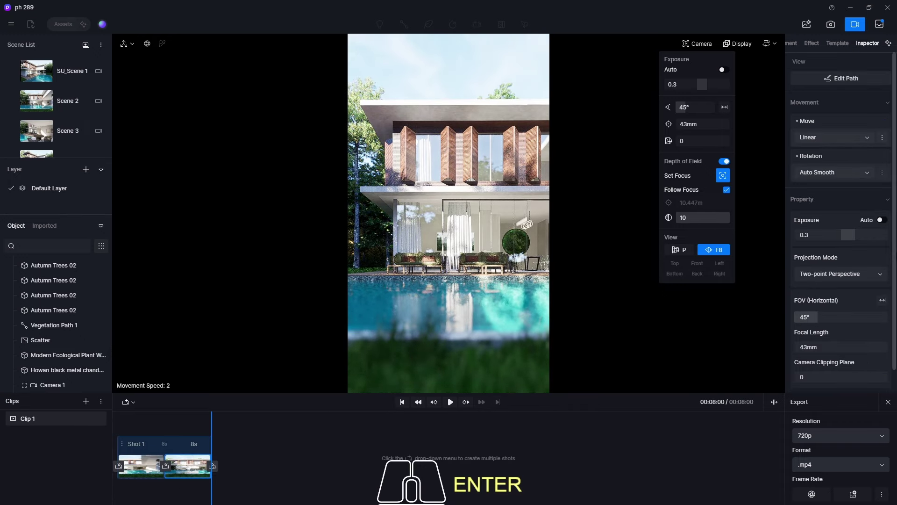
pyautogui.click(795, 46)
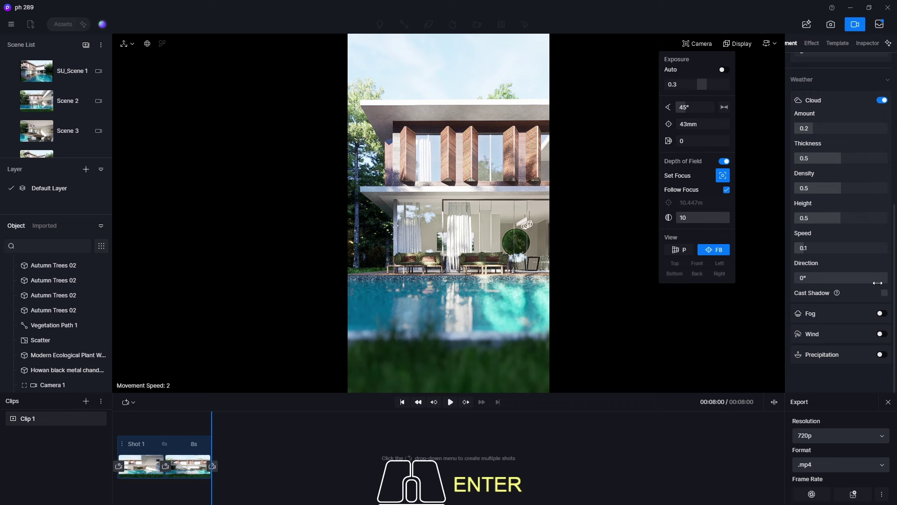
pyautogui.click(887, 338)
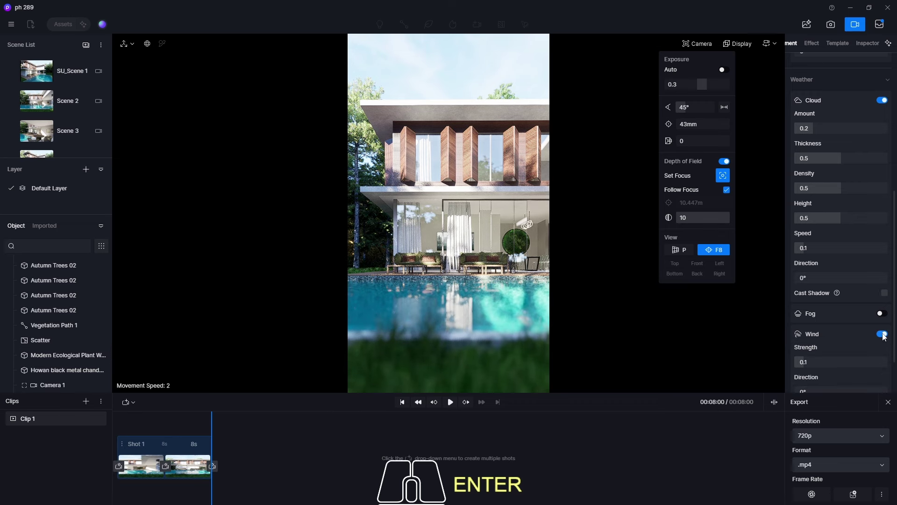
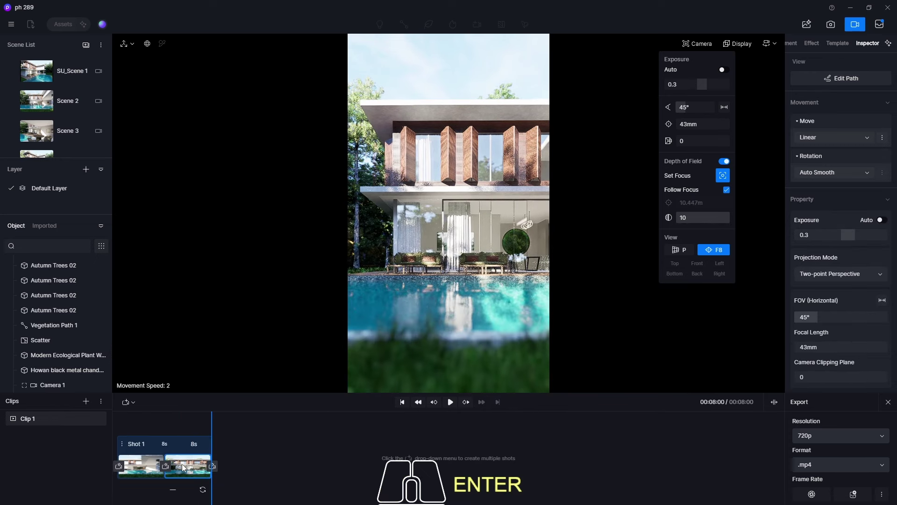
pyautogui.click(794, 46)
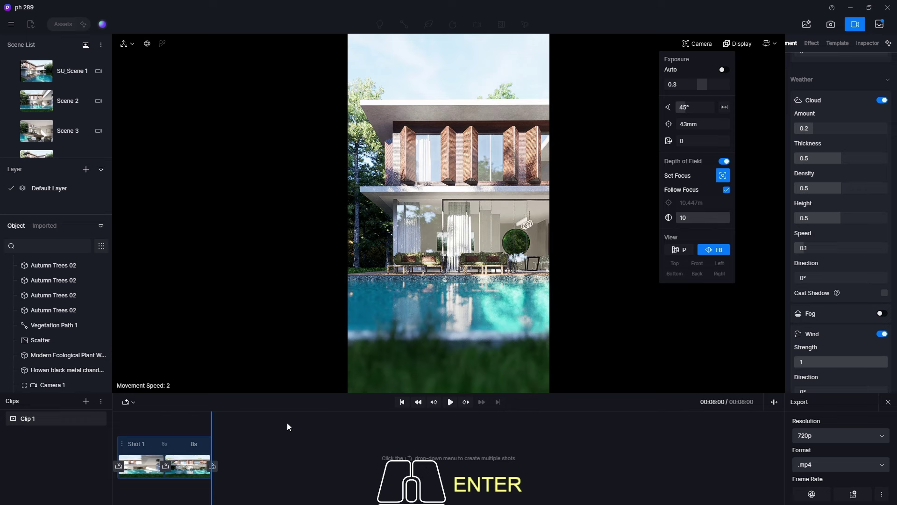
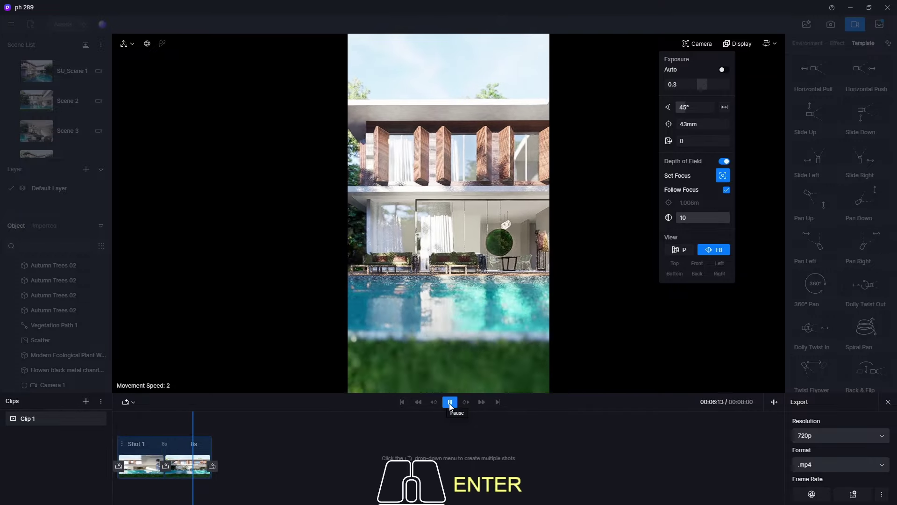
# Step: Add a 9:16 portrait Camera 2 at Scene 3's terrace chairs view and return to video mode
pyautogui.click(855, 25)
pyautogui.click(39, 135)
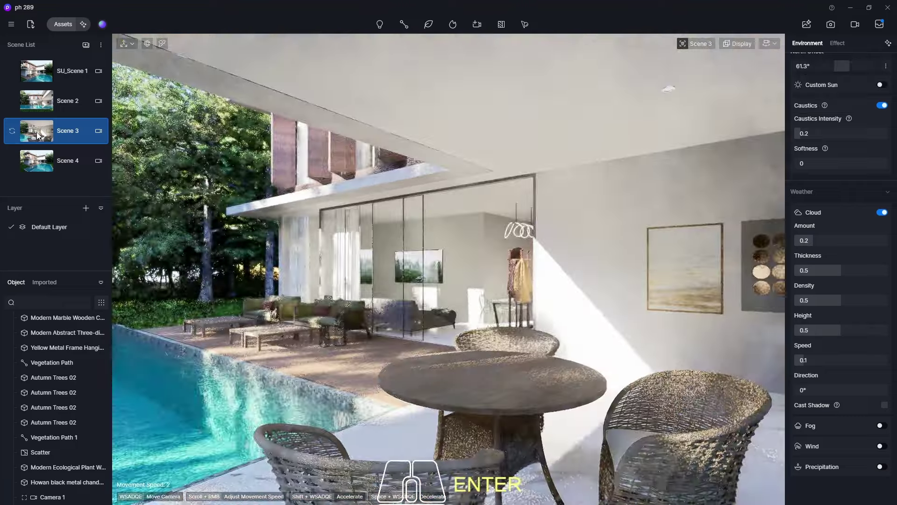
pyautogui.click(480, 25)
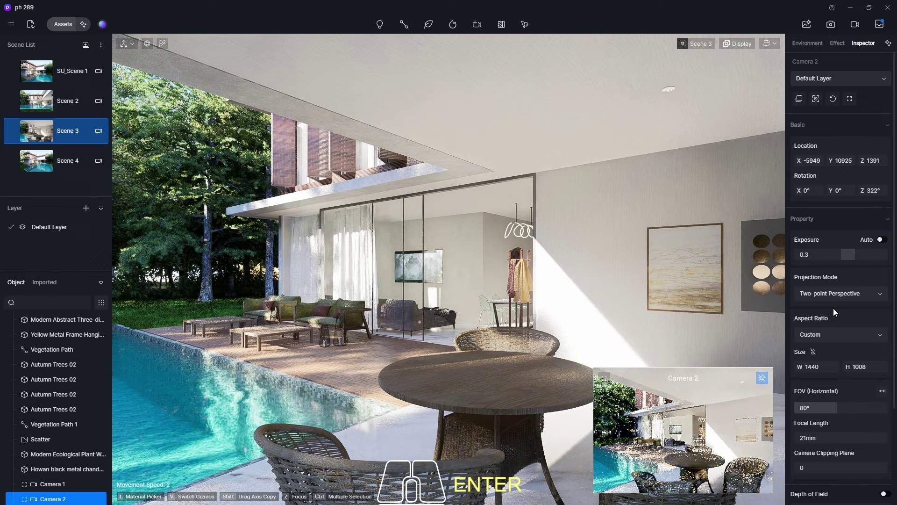
pyautogui.click(827, 337)
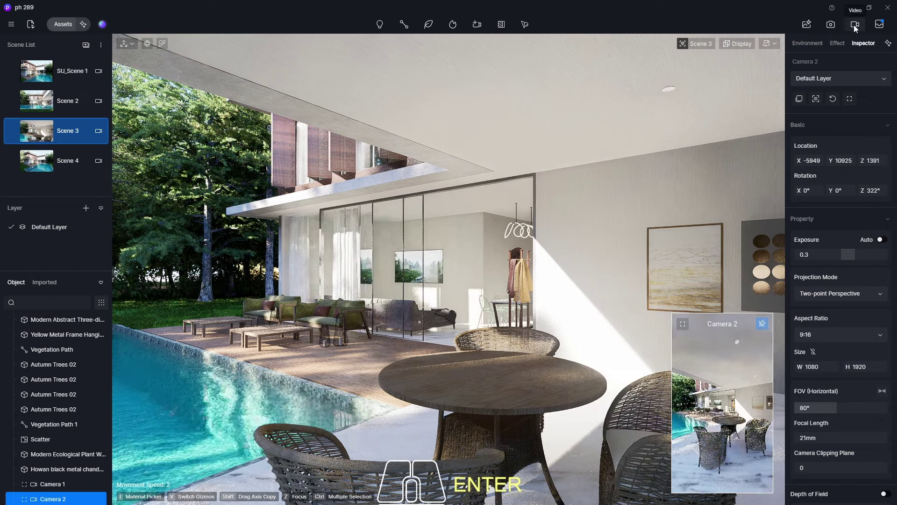
pyautogui.click(857, 28)
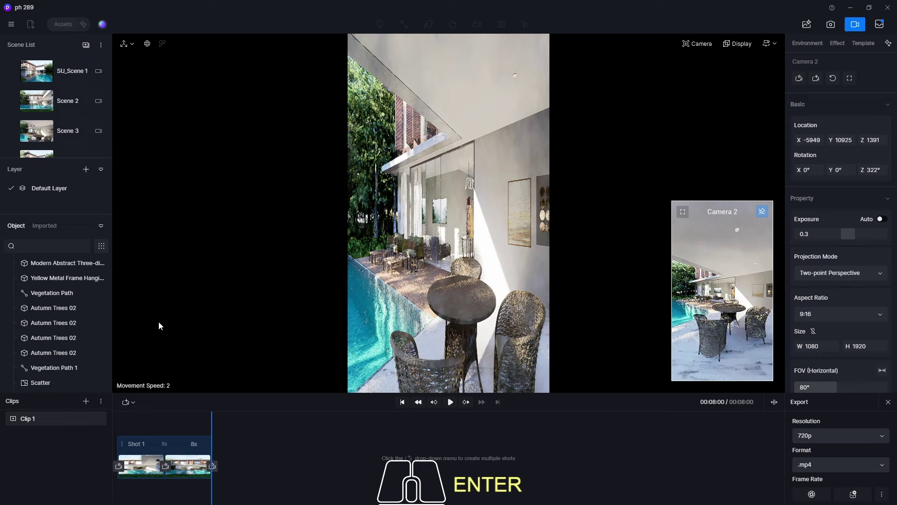
# Step: Create Clip 2 and add its first shot from the selected Camera 2, then play it back
pyautogui.click(86, 401)
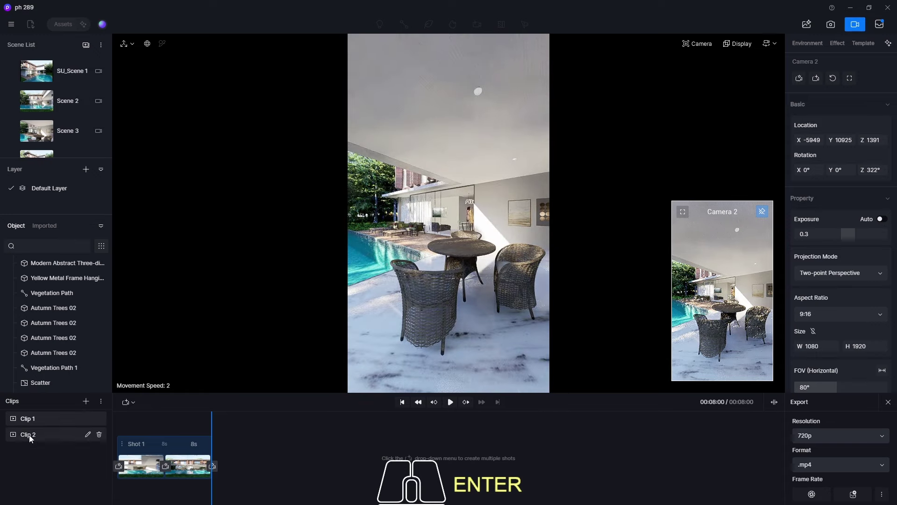
pyautogui.click(31, 438)
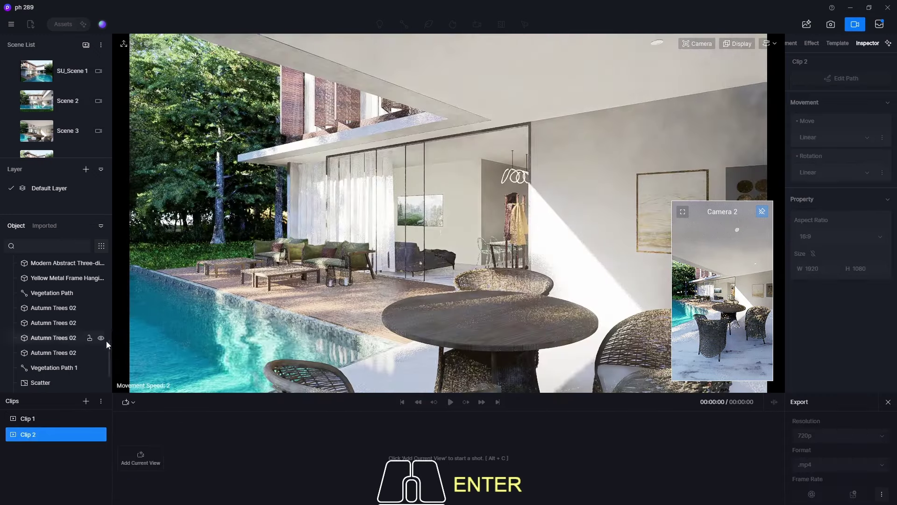
pyautogui.moveTo(112, 350); pyautogui.dragTo(108, 386)
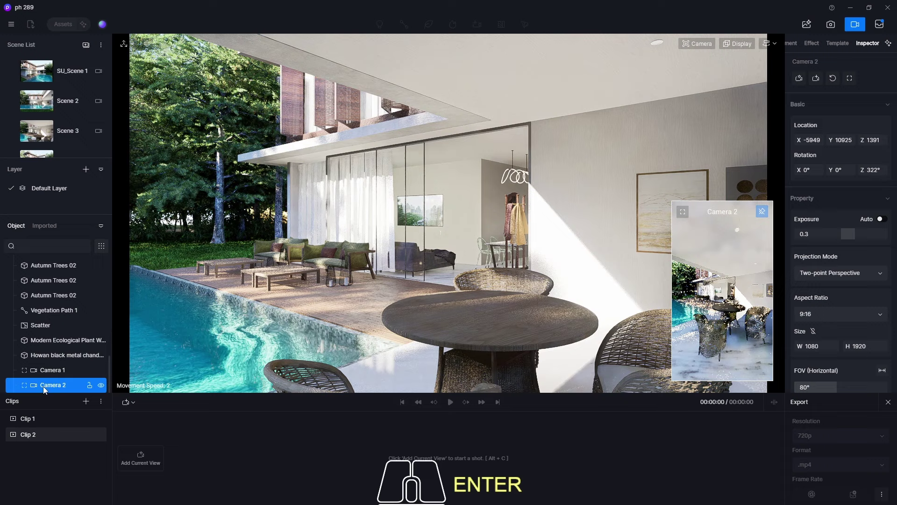
pyautogui.click(46, 389)
pyautogui.click(131, 402)
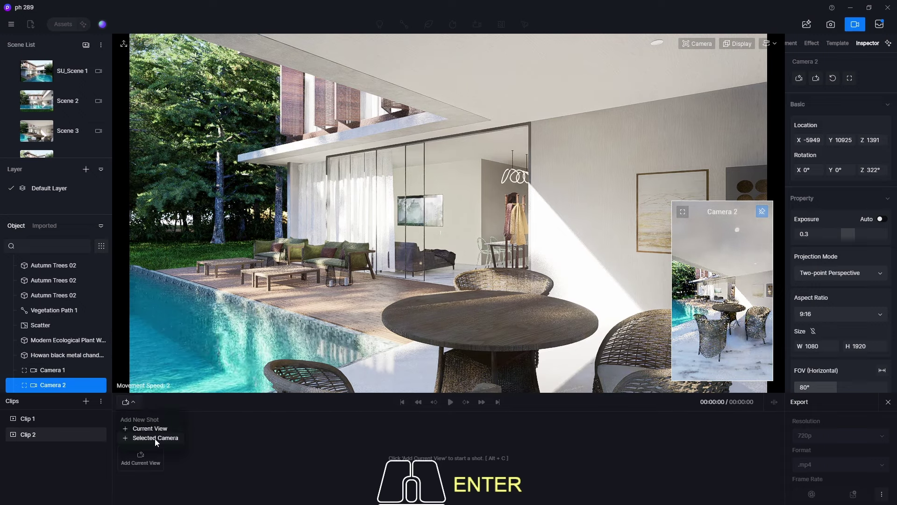
pyautogui.click(157, 442)
pyautogui.click(455, 404)
pyautogui.click(454, 403)
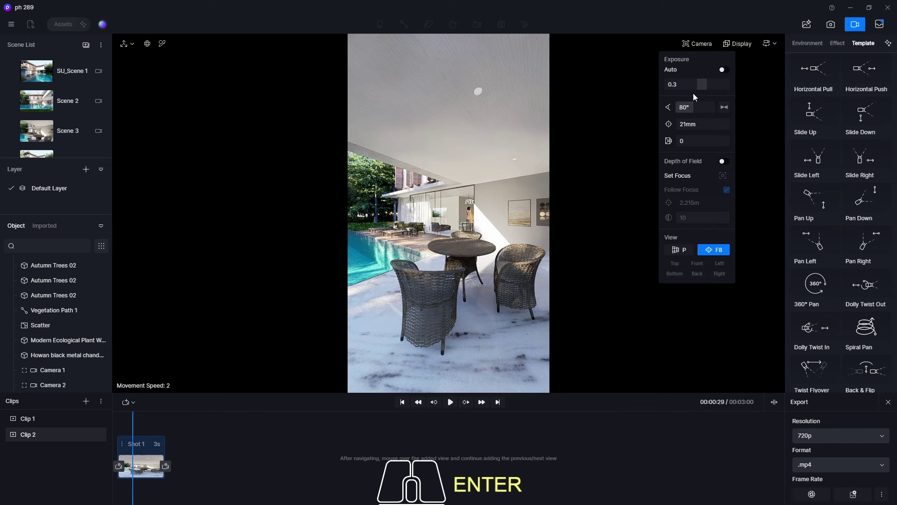
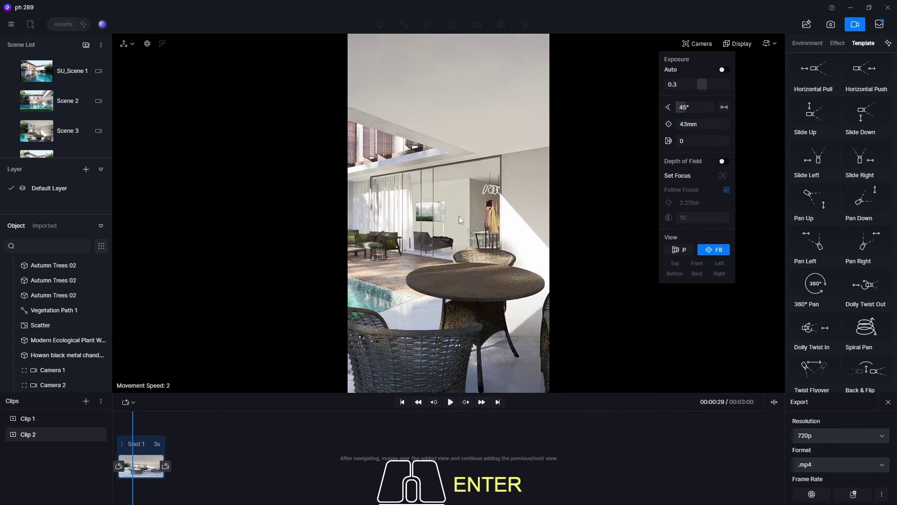
# Step: Fly the 45° camera in close and low behind the wicker chairs, aimed at the table
pyautogui.press('e')
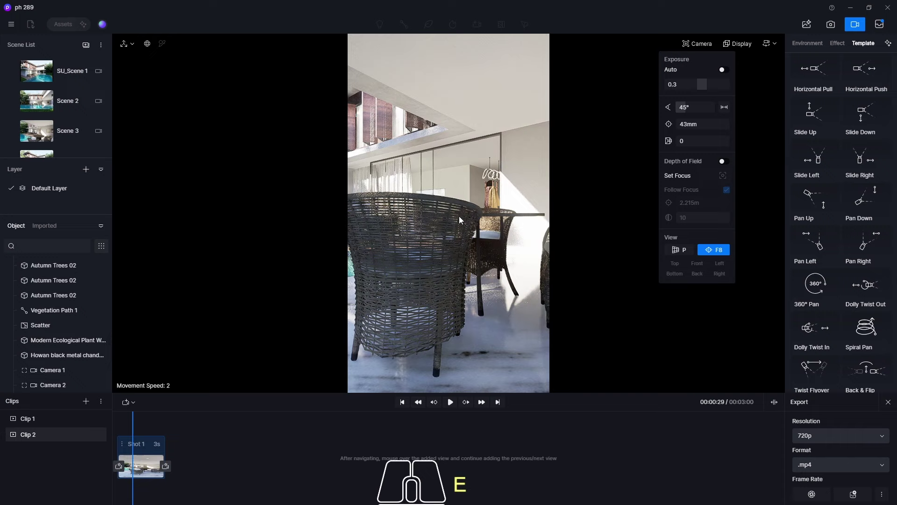
pyautogui.press('q')
pyautogui.press('a')
pyautogui.press('s')
pyautogui.press('d')
pyautogui.press('w')
pyautogui.press('s')
pyautogui.press('q')
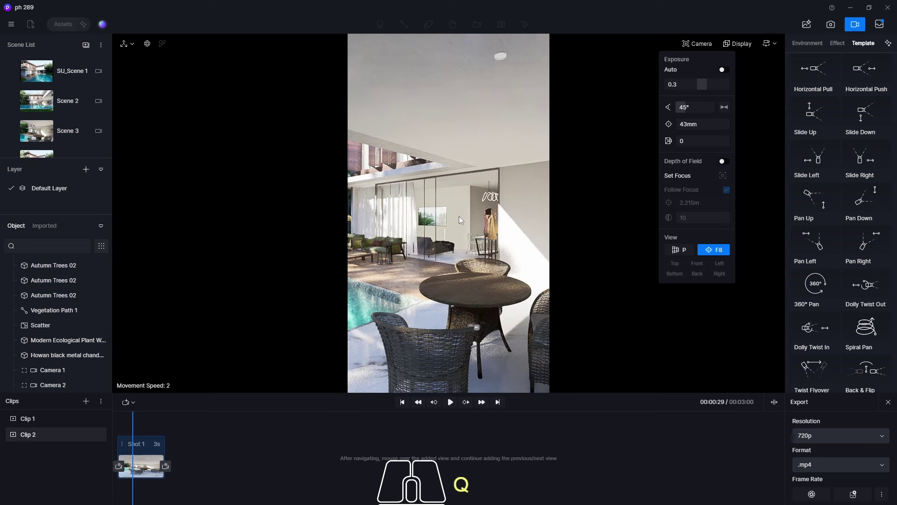
pyautogui.moveTo(462, 220); pyautogui.dragTo(414, 226)
pyautogui.press('d')
pyautogui.moveTo(410, 227); pyautogui.dragTo(413, 224)
pyautogui.press('e')
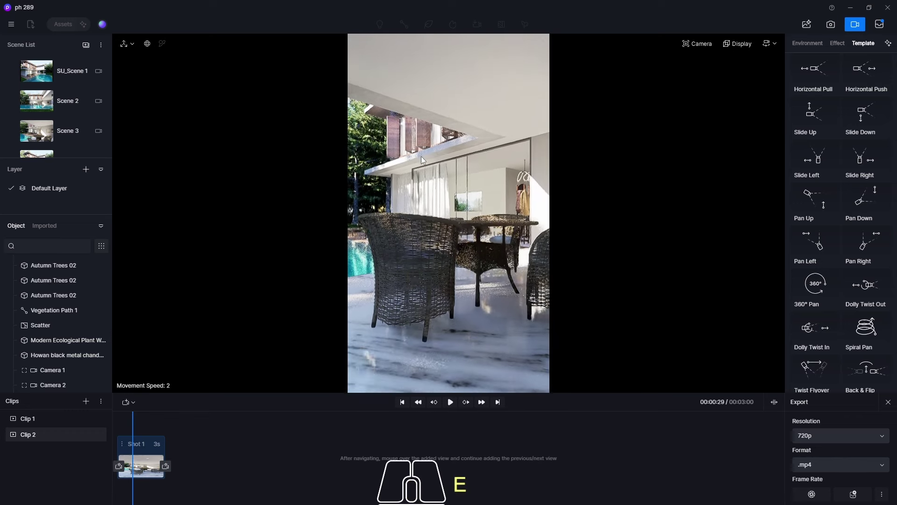
pyautogui.press('q')
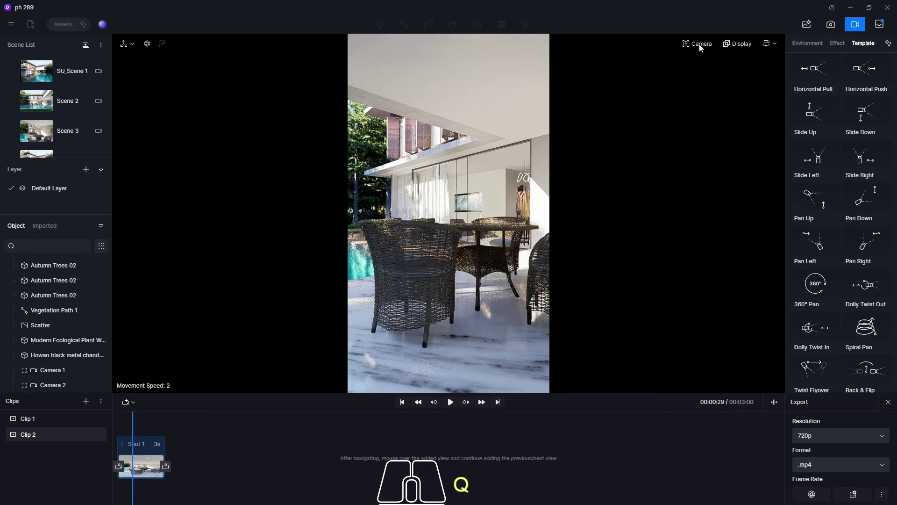
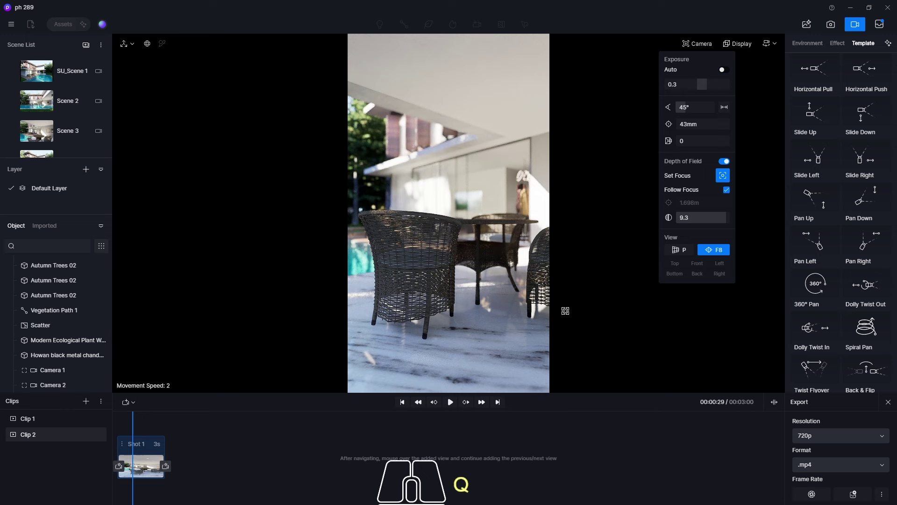
# Step: Pull the camera back and up to reveal the pool, and add that view as Clip 2's second shot
pyautogui.click(799, 47)
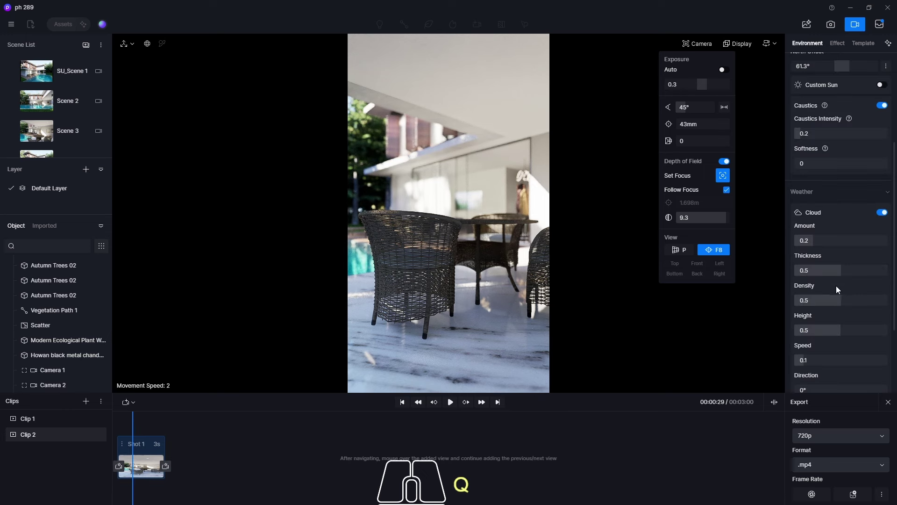
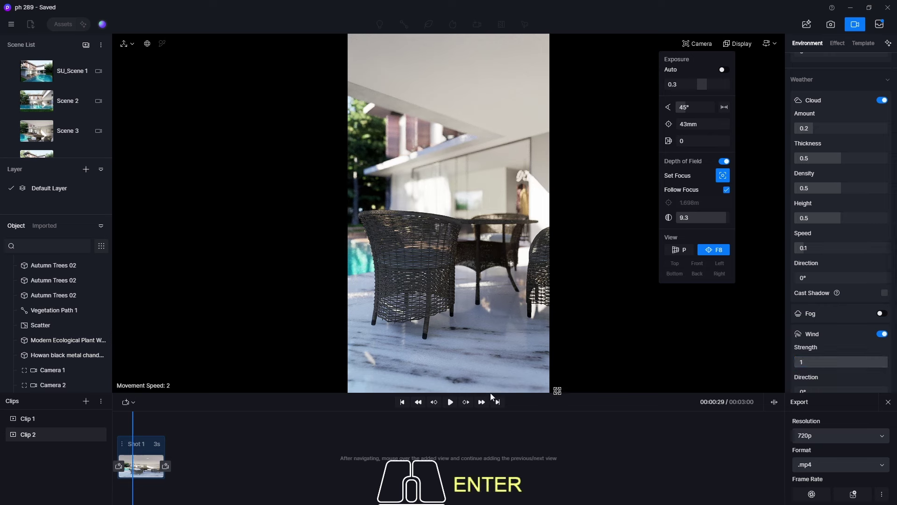
pyautogui.click(158, 493)
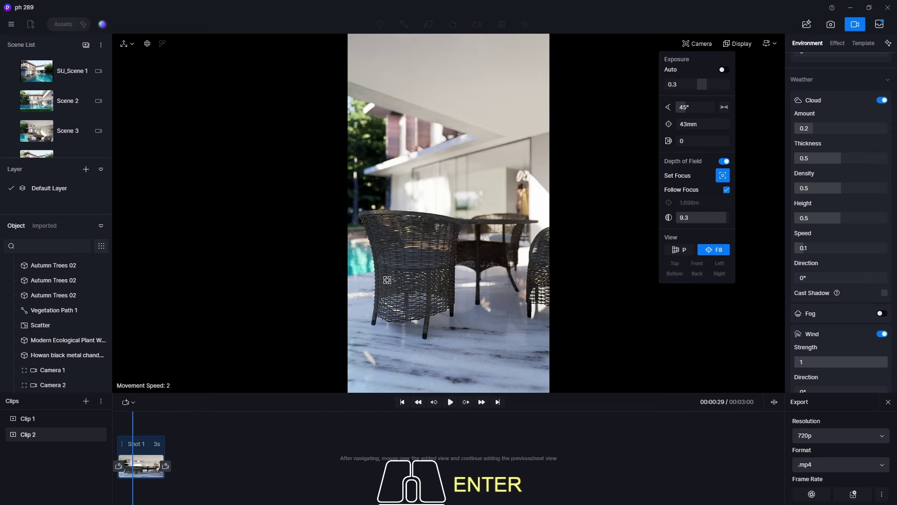
pyautogui.press('q')
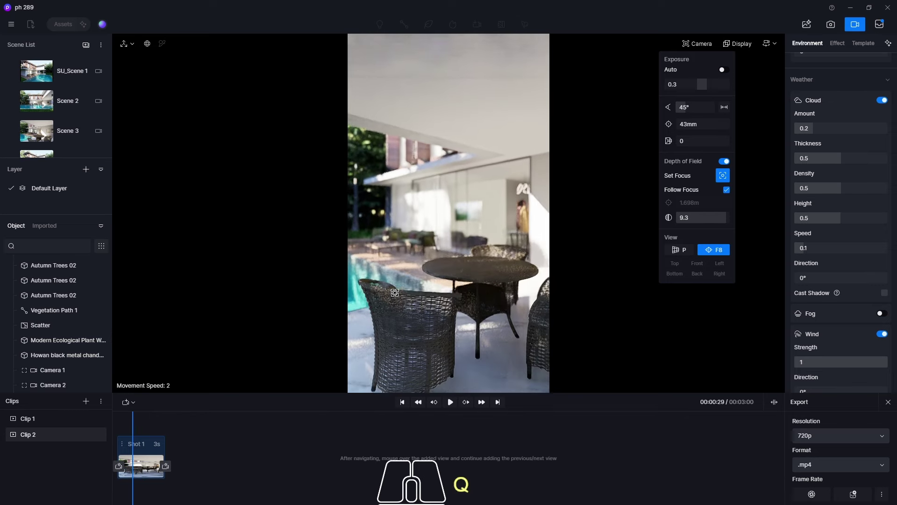
pyautogui.press('e')
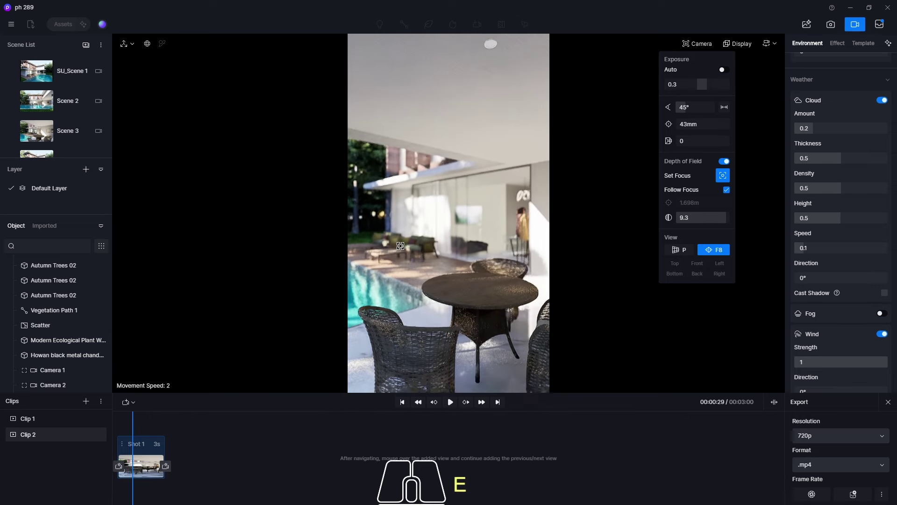
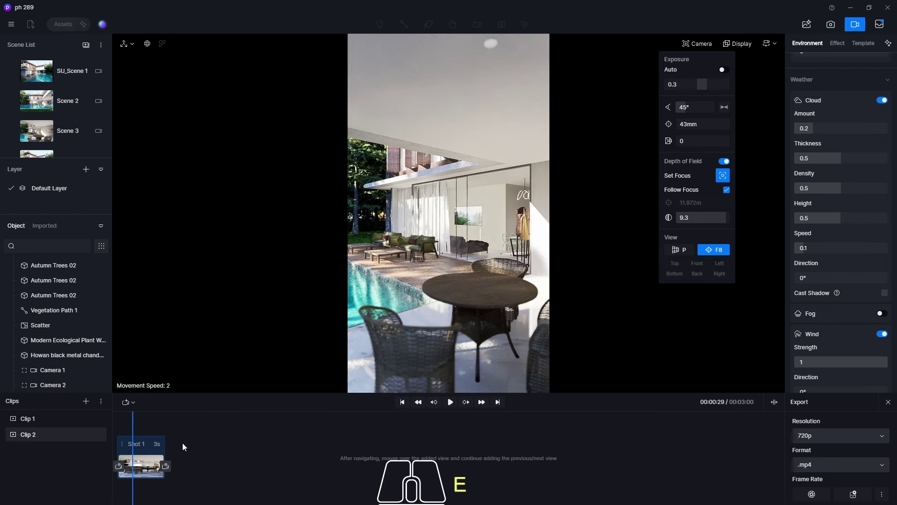
pyautogui.click(170, 466)
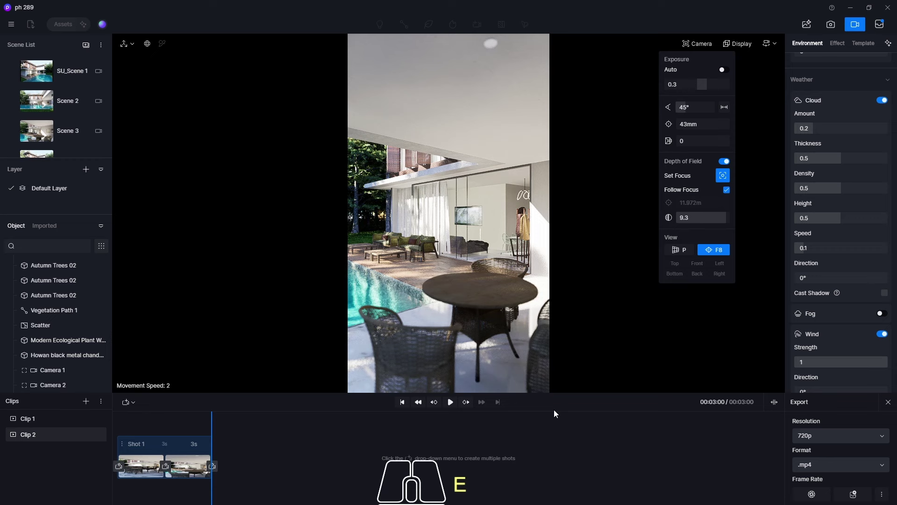
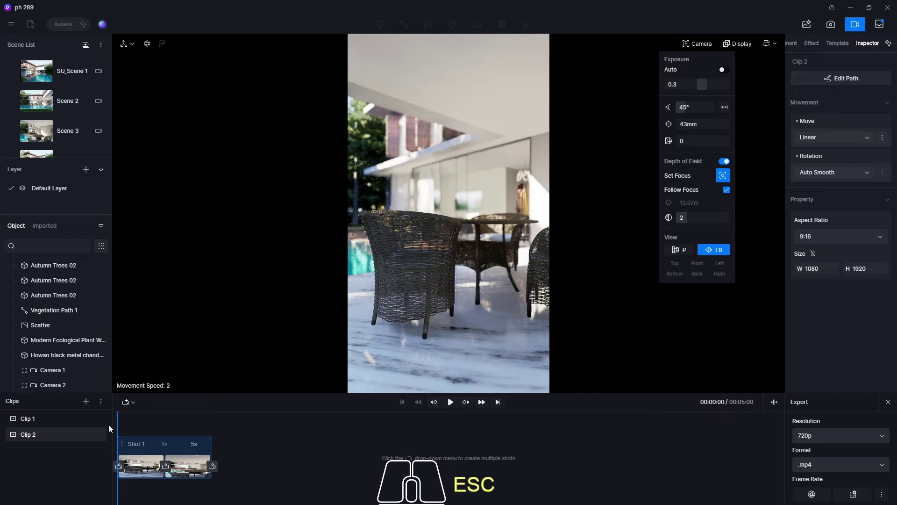
# Step: Shorten Clip 2 to 4 seconds and play the terrace animation through to its wide pool ending
pyautogui.click(454, 404)
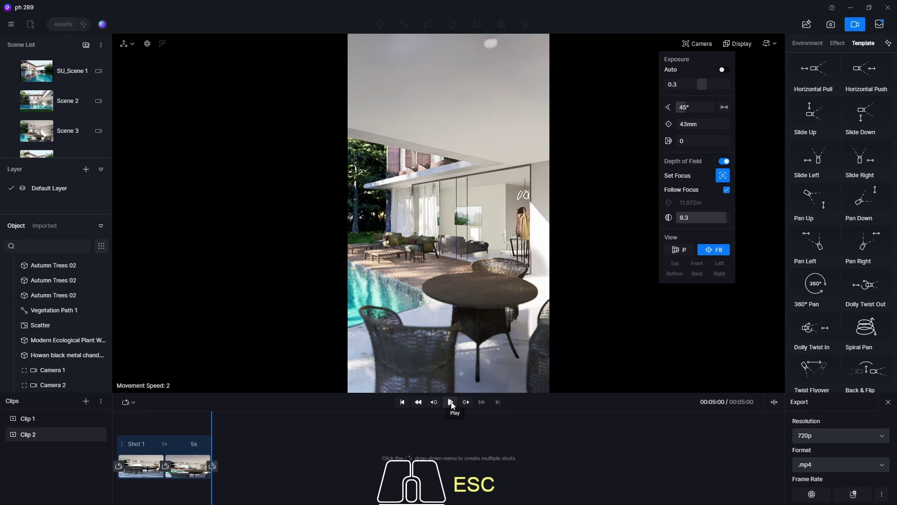
pyautogui.click(454, 405)
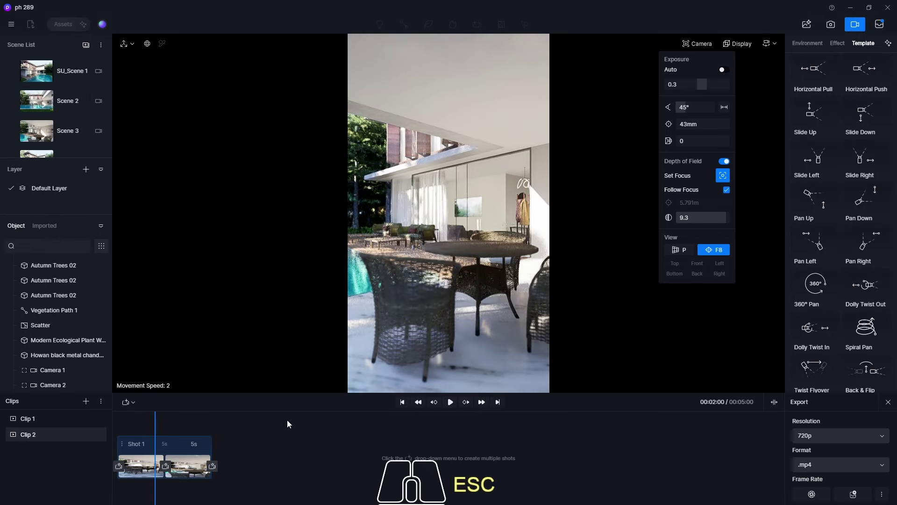
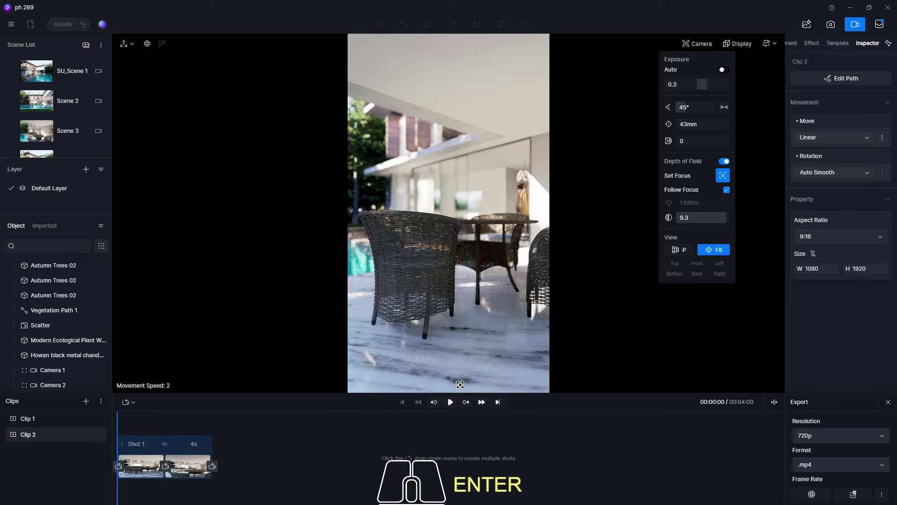
pyautogui.click(453, 406)
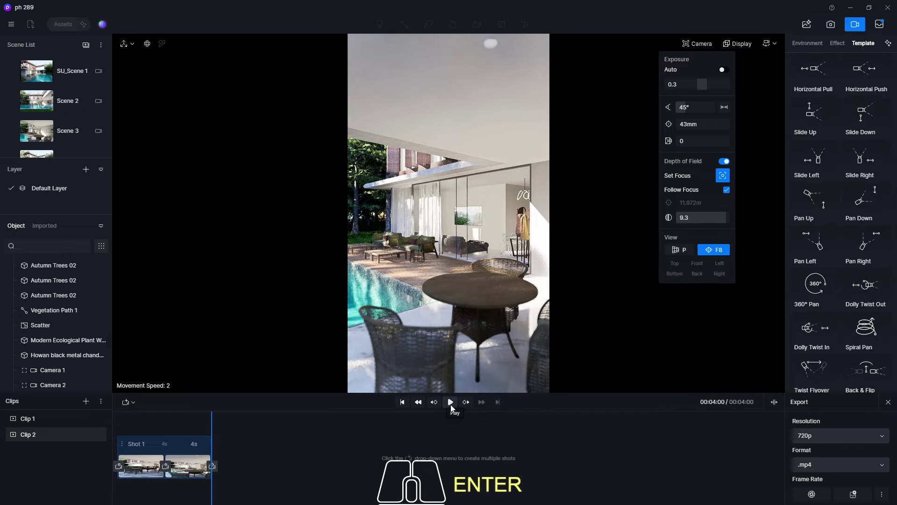
pyautogui.click(454, 408)
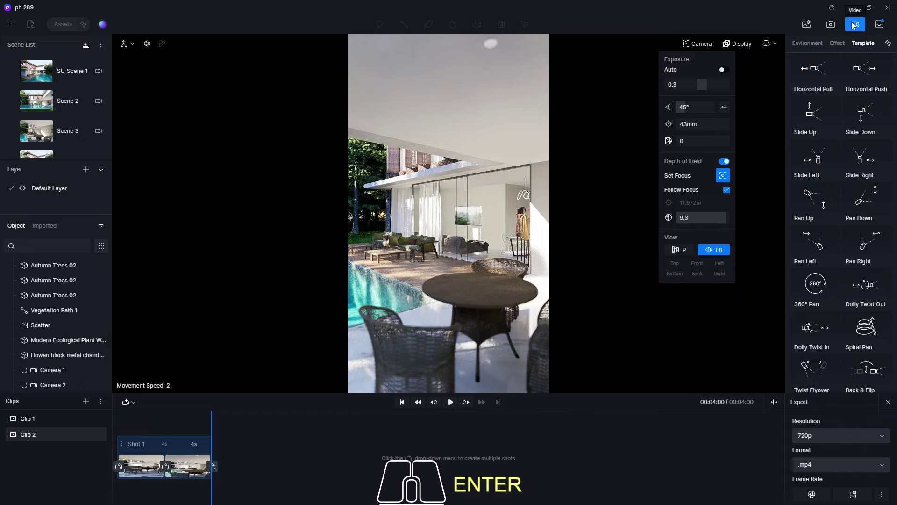
# Step: Add a 9:16 portrait Camera 3 from Scene 4's exterior pool view and reopen video mode
pyautogui.click(854, 25)
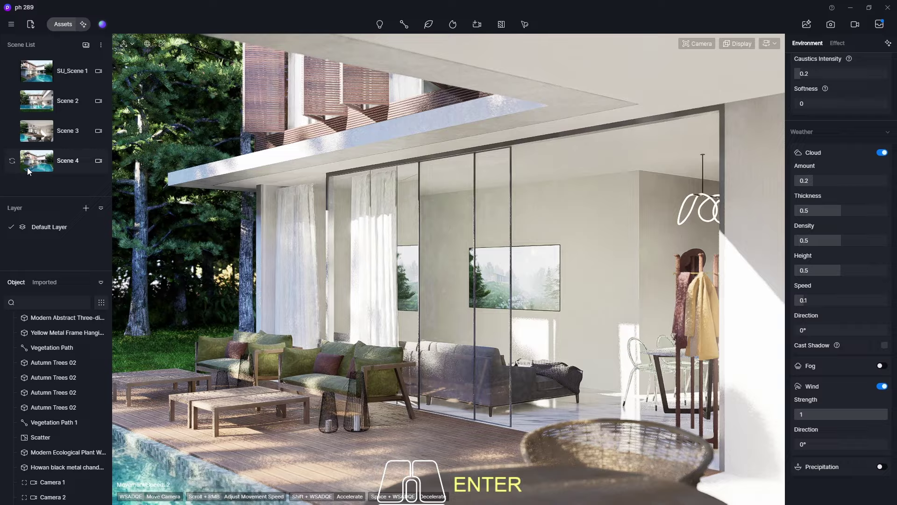
pyautogui.click(42, 165)
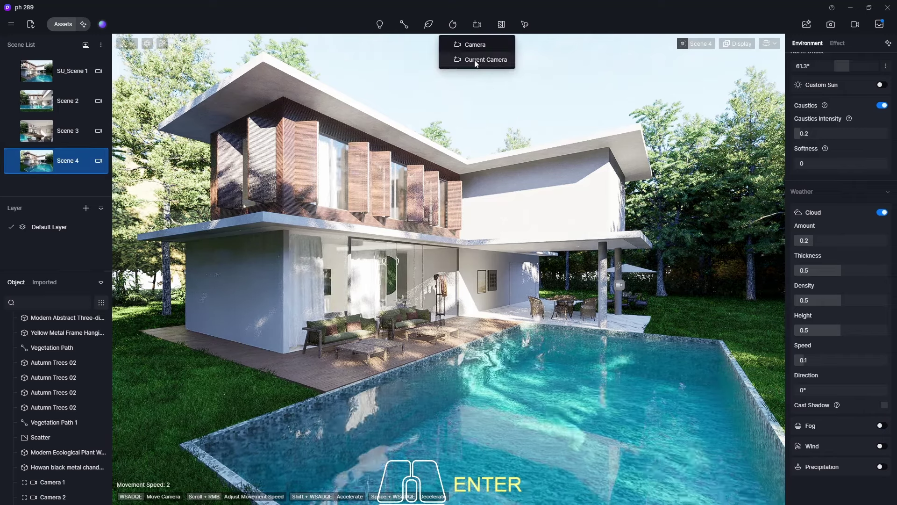
pyautogui.click(477, 63)
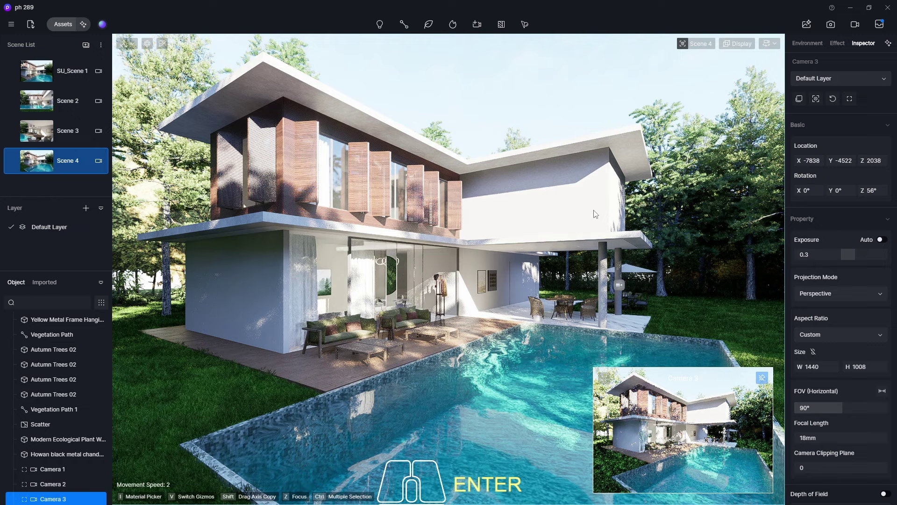
pyautogui.click(817, 338)
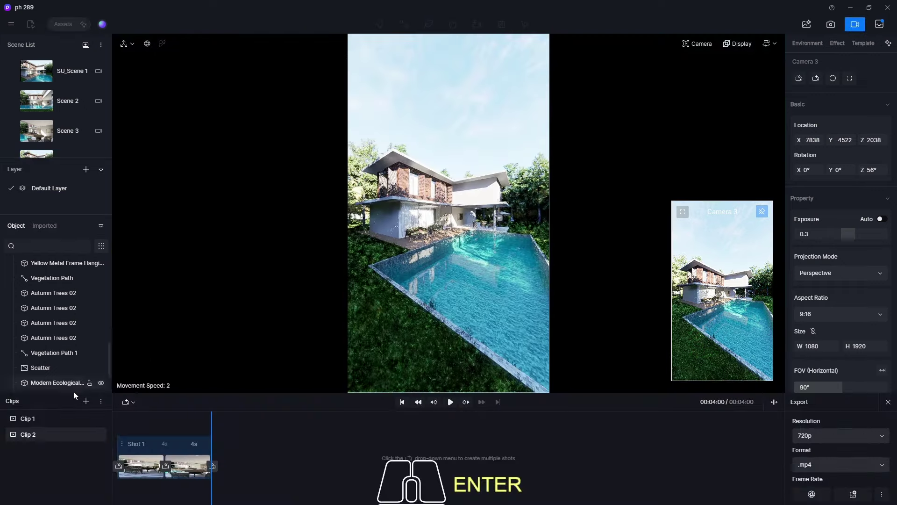
# Step: Create Clip 3 and add its first shot from the selected Camera 3
pyautogui.click(90, 403)
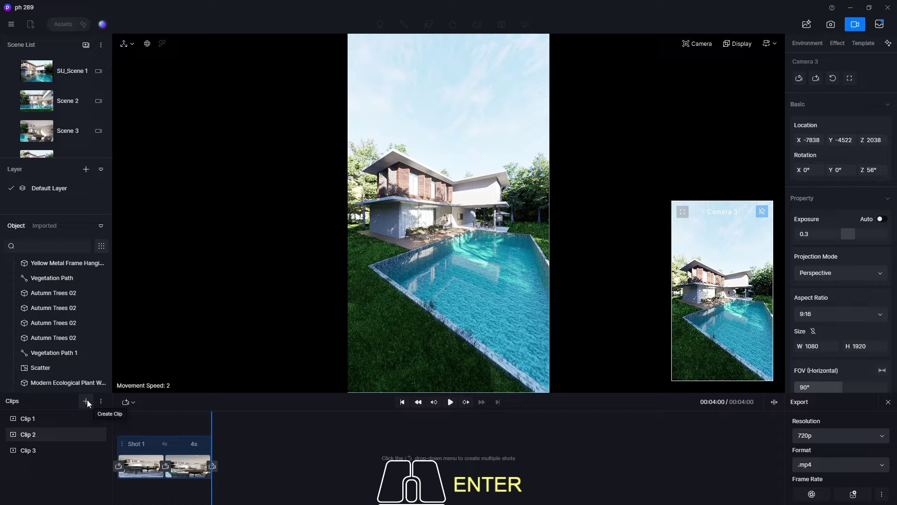
pyautogui.middleClick(89, 333)
pyautogui.click(43, 458)
pyautogui.click(46, 386)
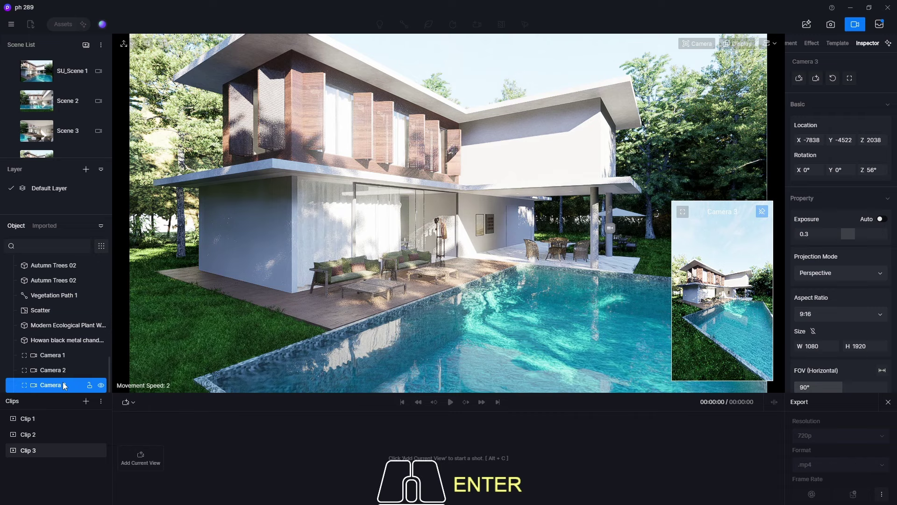
pyautogui.click(130, 408)
pyautogui.click(159, 443)
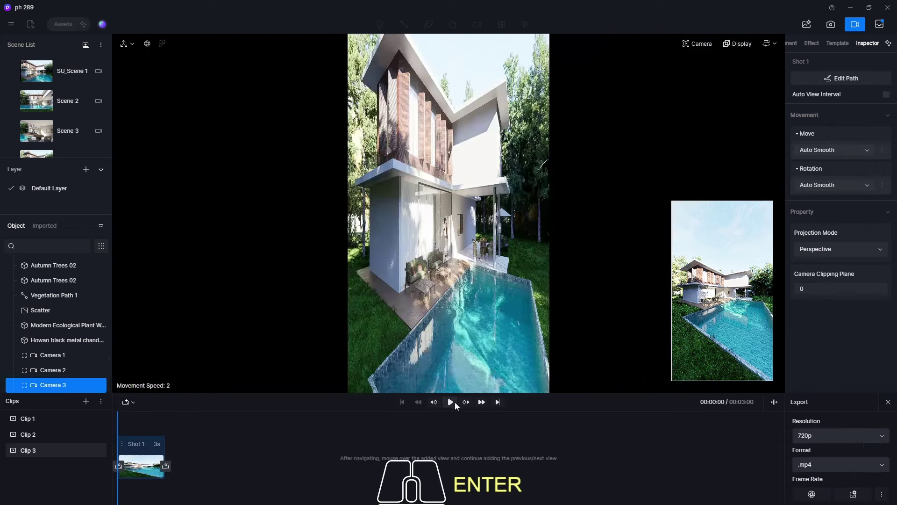